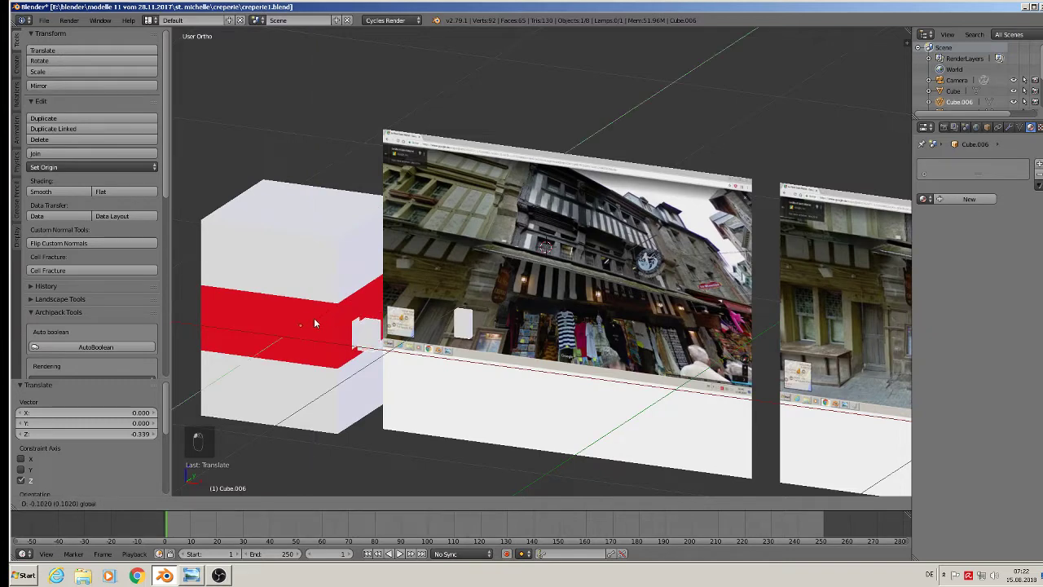
- Select the street-photo reference plane to nudge it back along Y
click(313, 324)
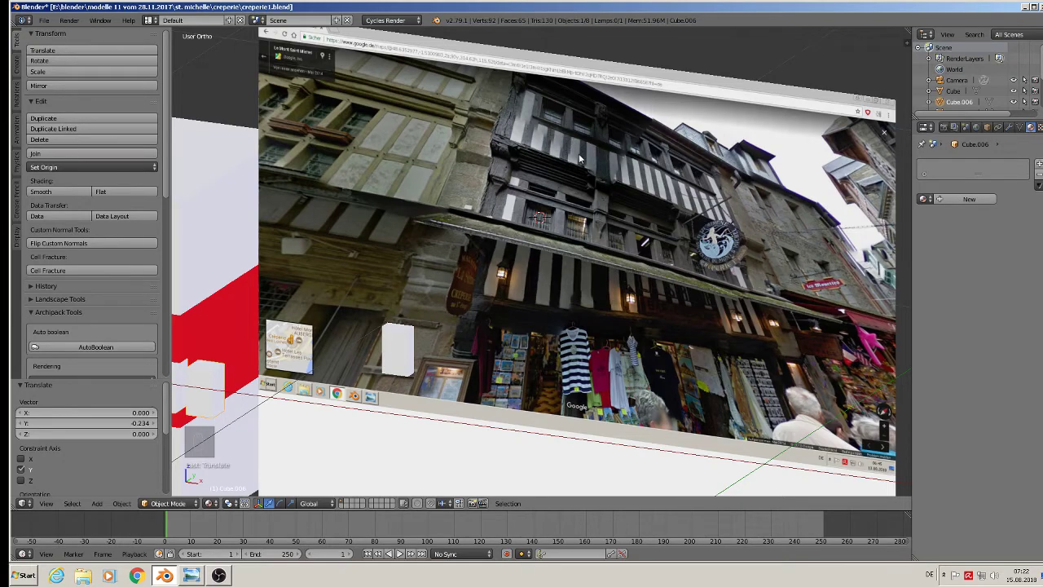
- Switch to front orthographic view to place the ground-floor cube over the entrance
key(KP_1)
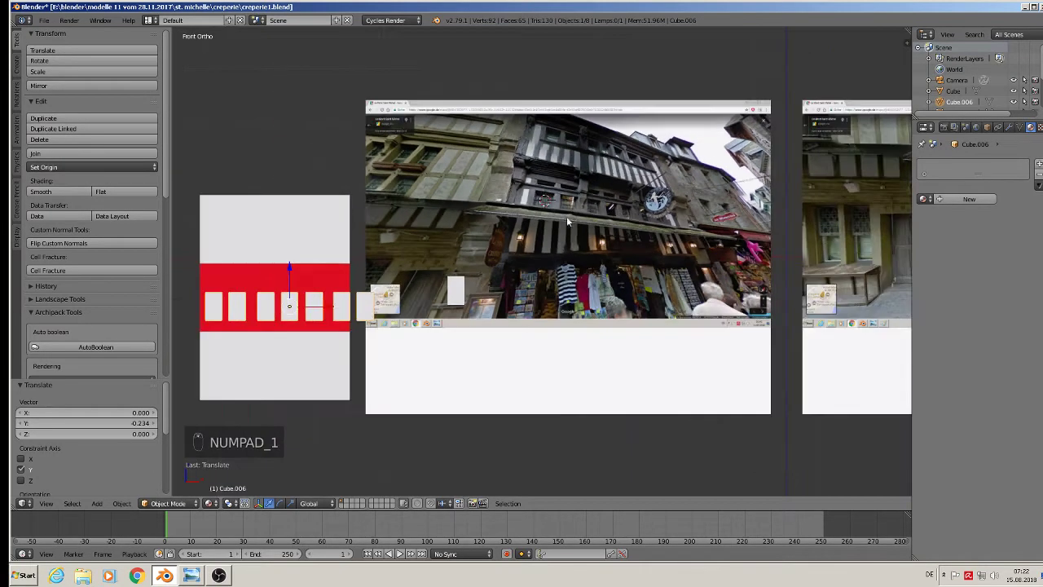
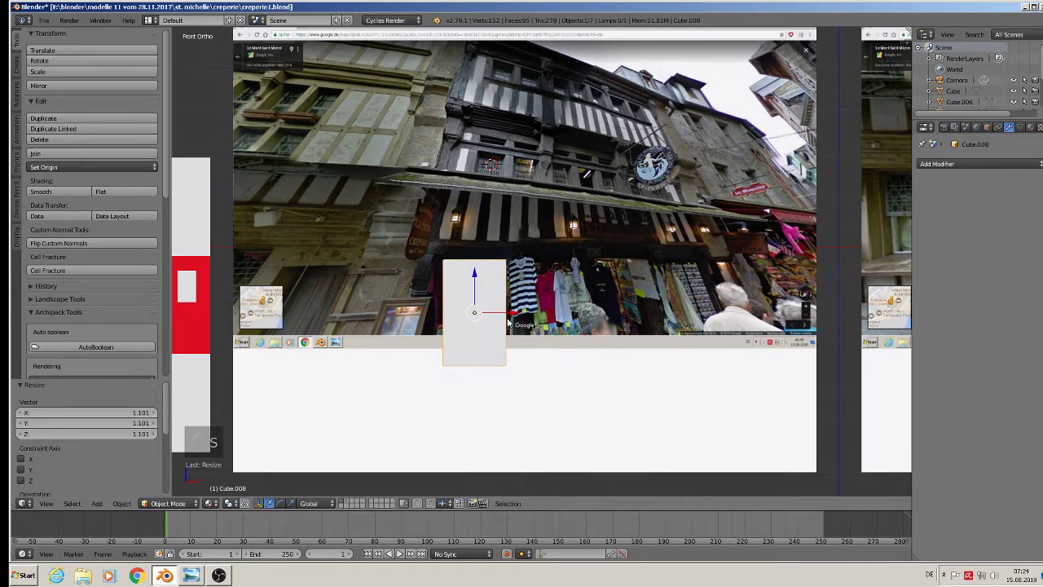
- Duplicate the small white block to start the row along the ground floor
key(shift+d)
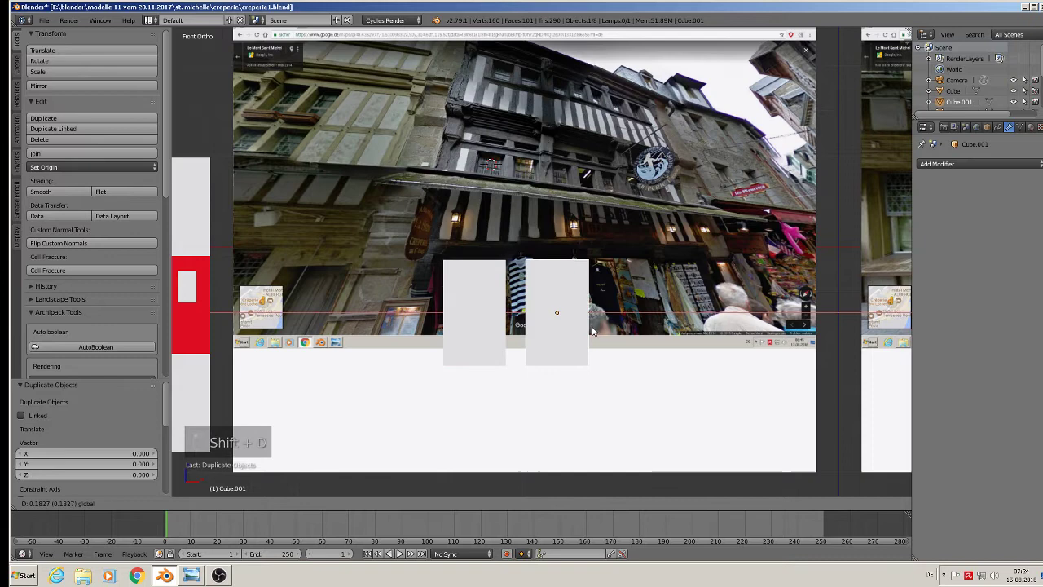
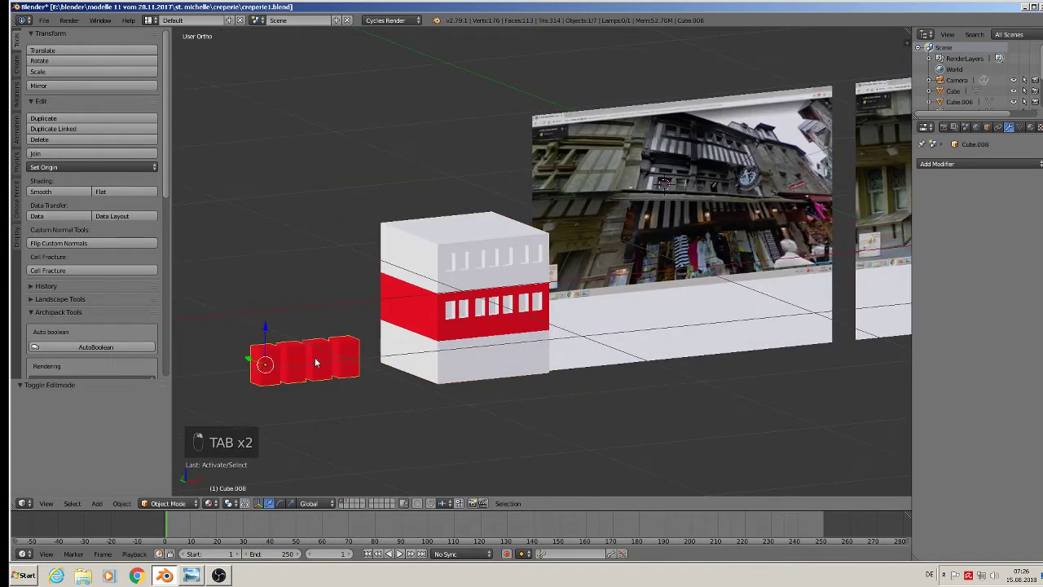
- Select the building block, undo, and slide the cutter blocks along X into place beneath the window band
click(313, 357)
key(ctrl+z)
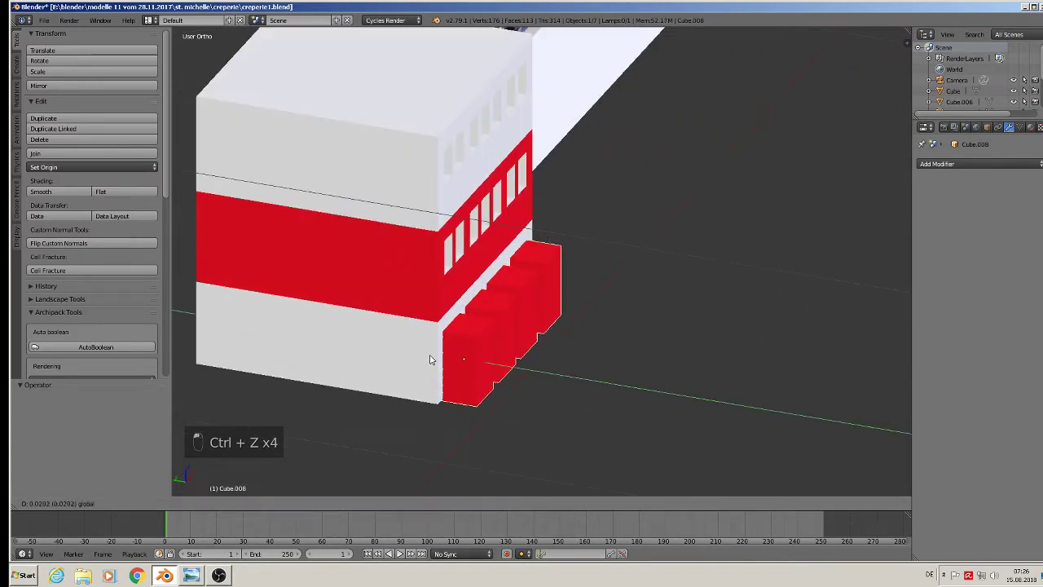
drag(417, 353, 408, 260)
drag(908, 116, 888, 125)
drag(408, 260, 409, 260)
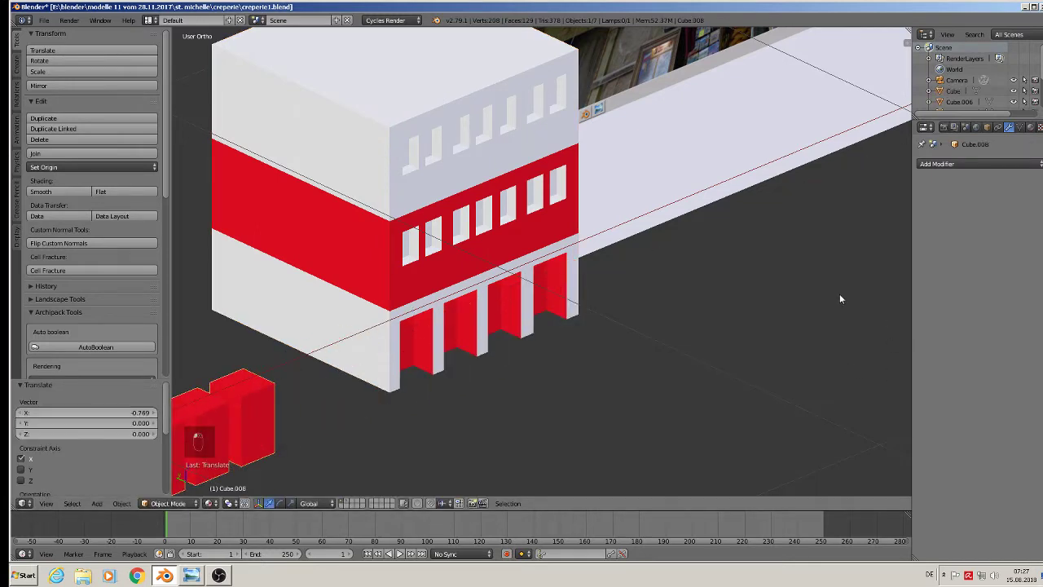
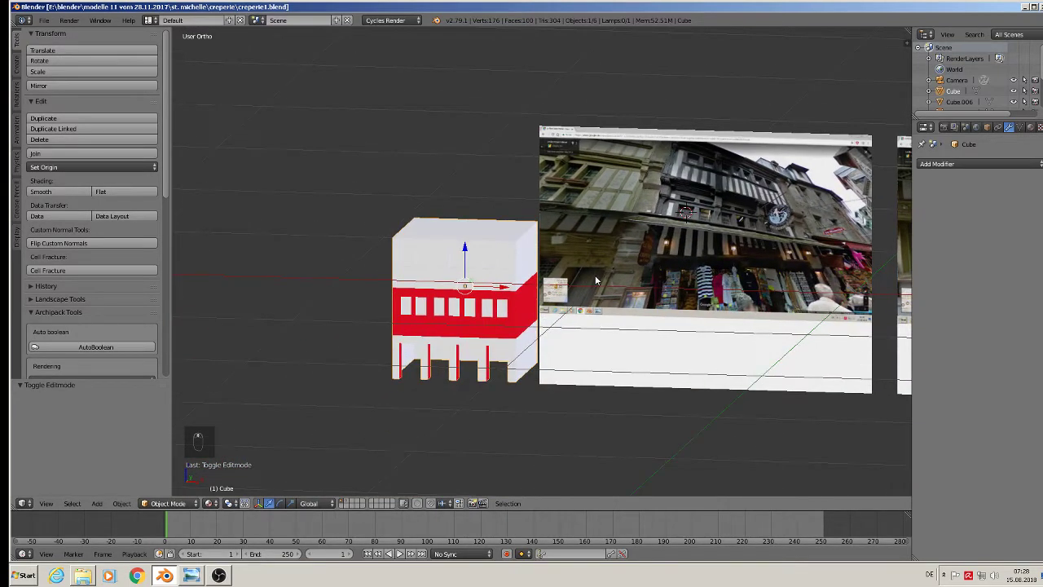
- In front view, scale the new cube down into a small block over the shopfront
key(KP_1)
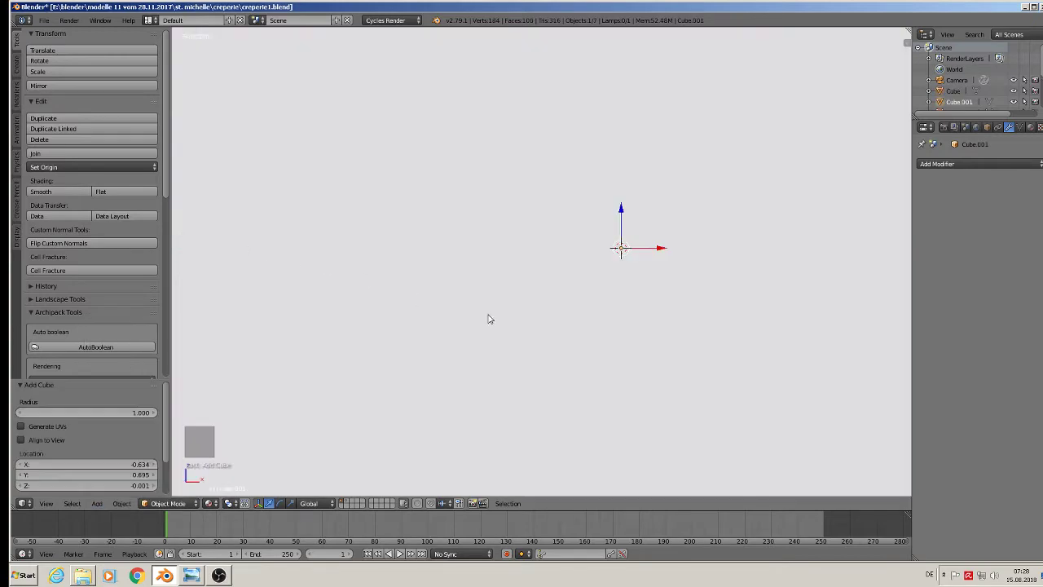
key(s)
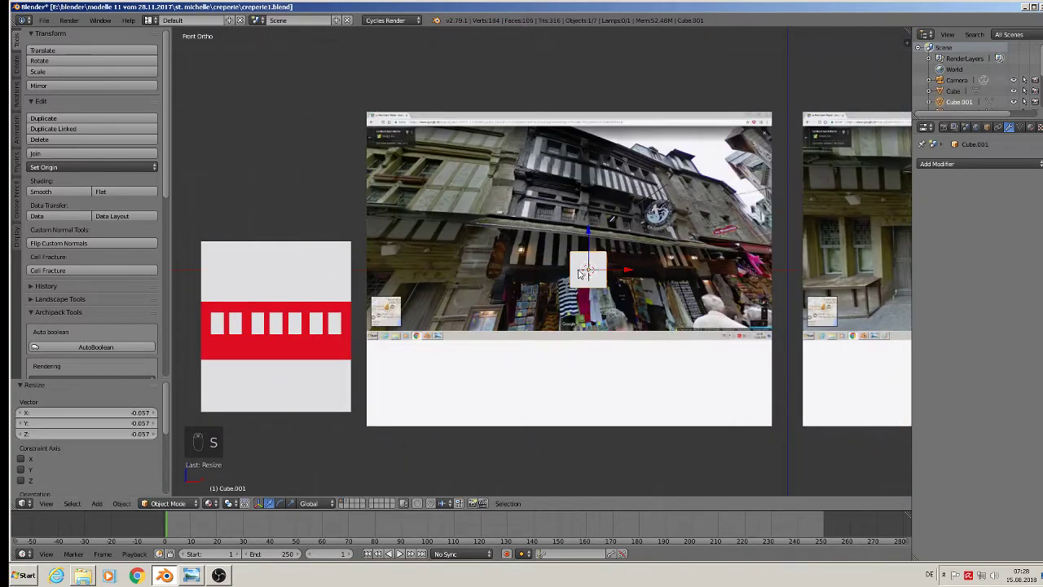
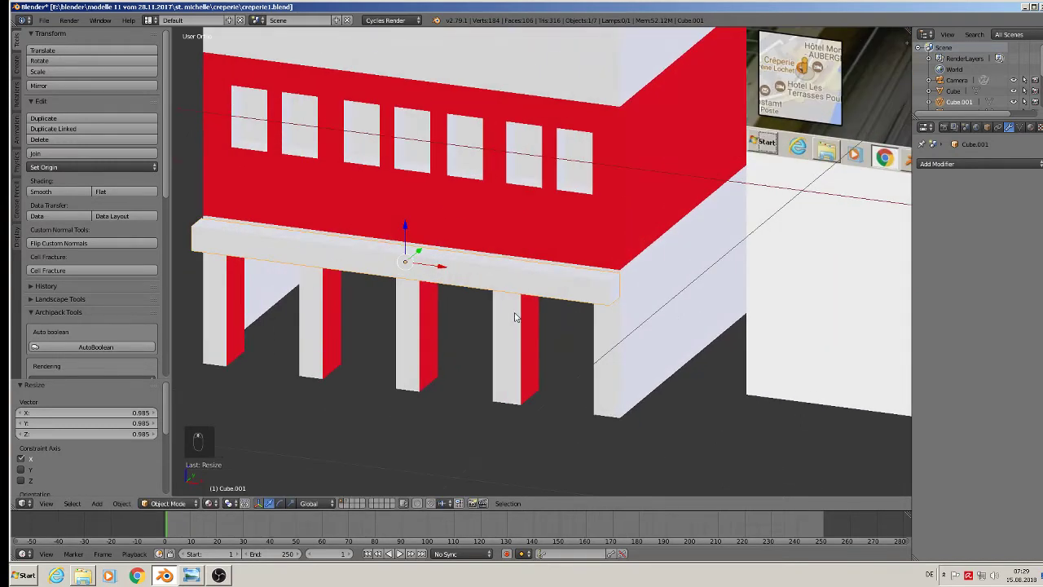
- Orbit around the ledge while assigning its new wood material
middle_click(507, 268)
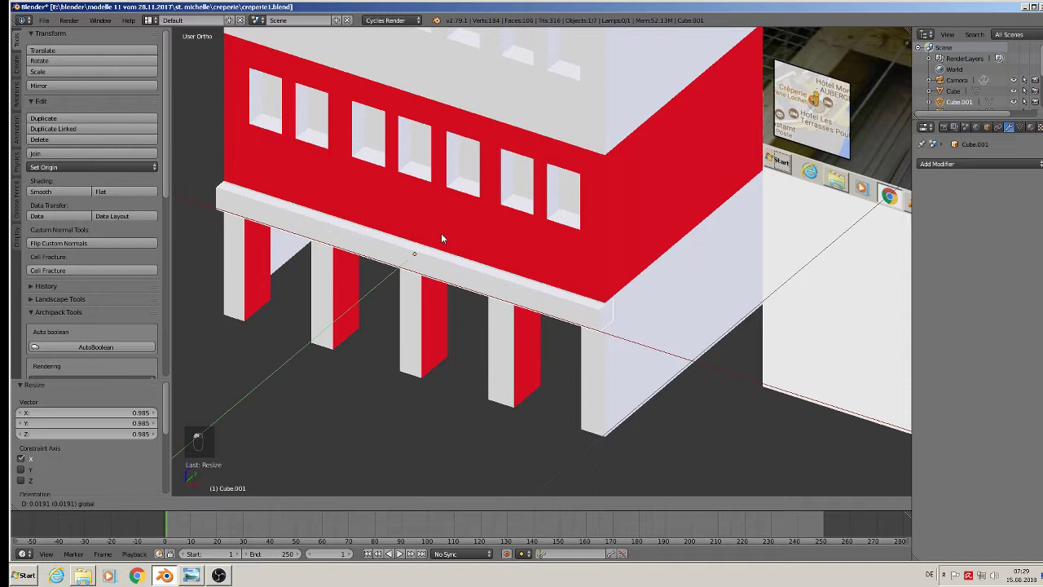
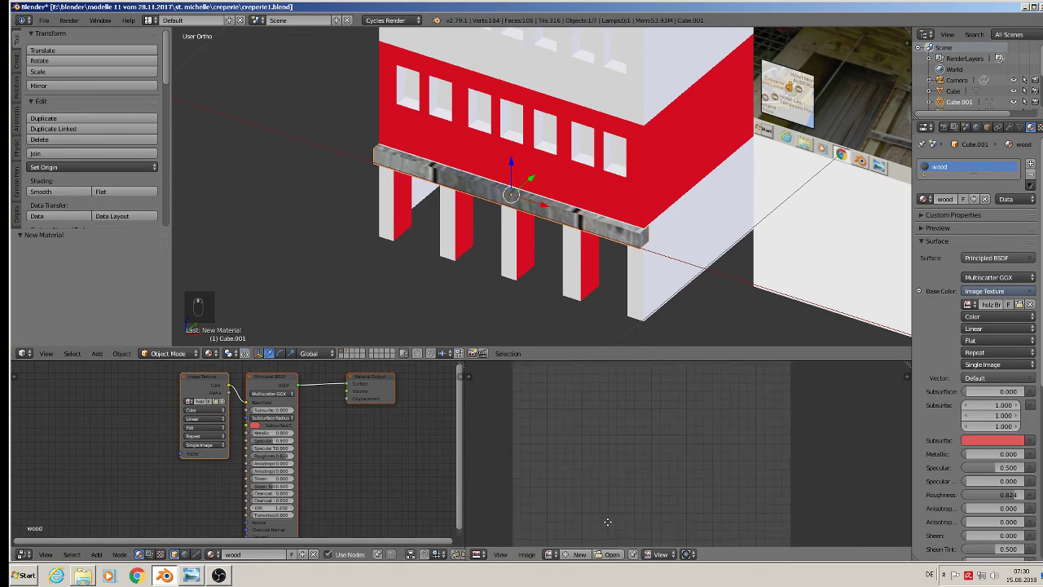
- Unwrap the ledge and scale its UVs into a narrow strip so the plank grain runs along its length
key(Tab)
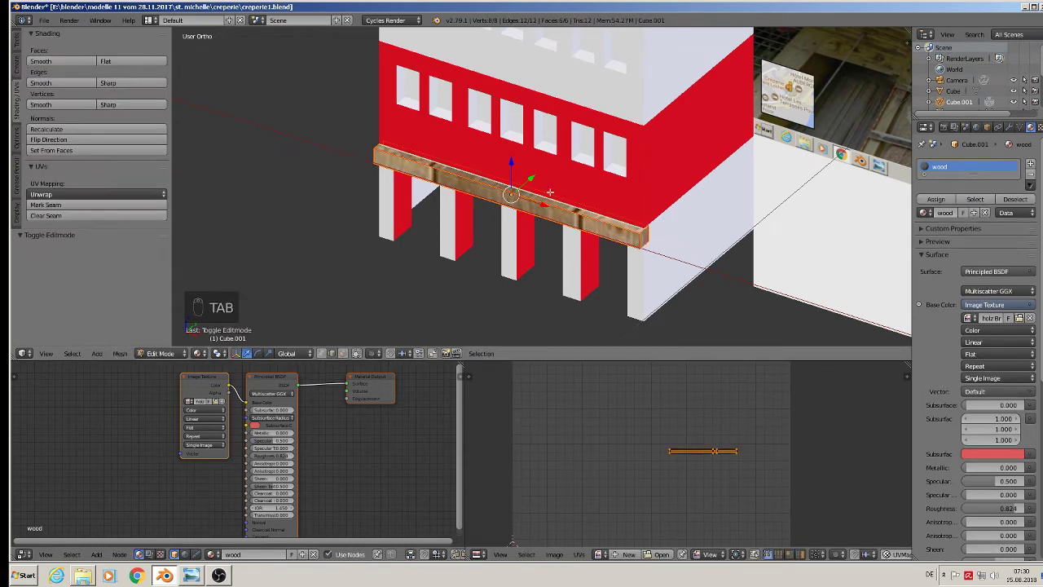
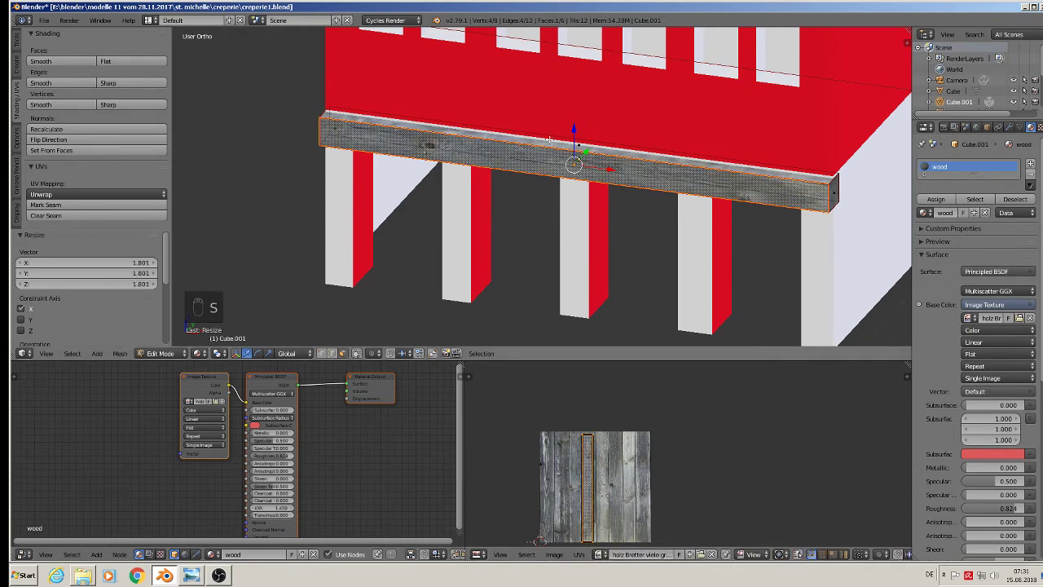
key(Tab)
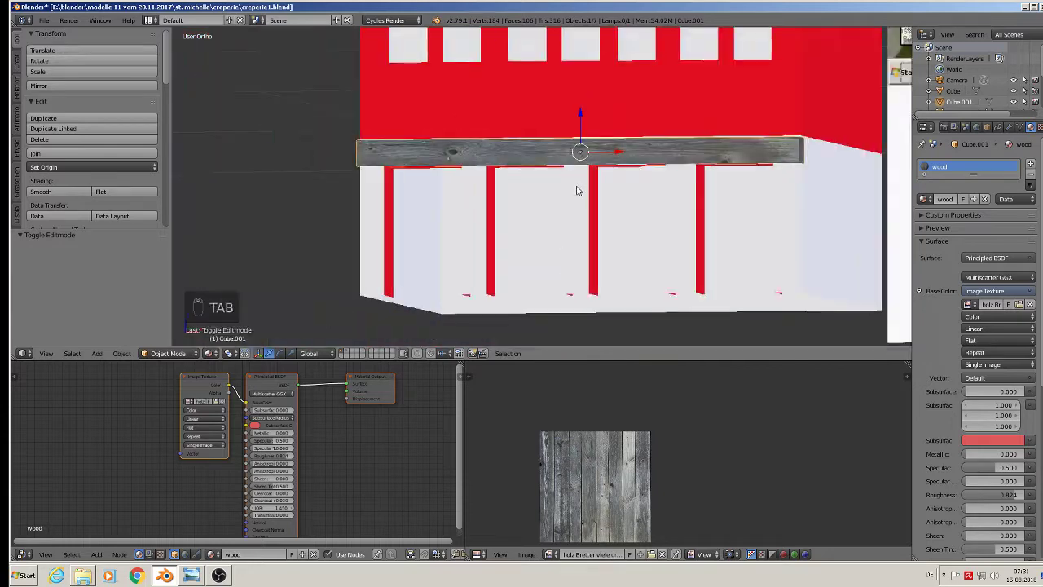
key(Tab)
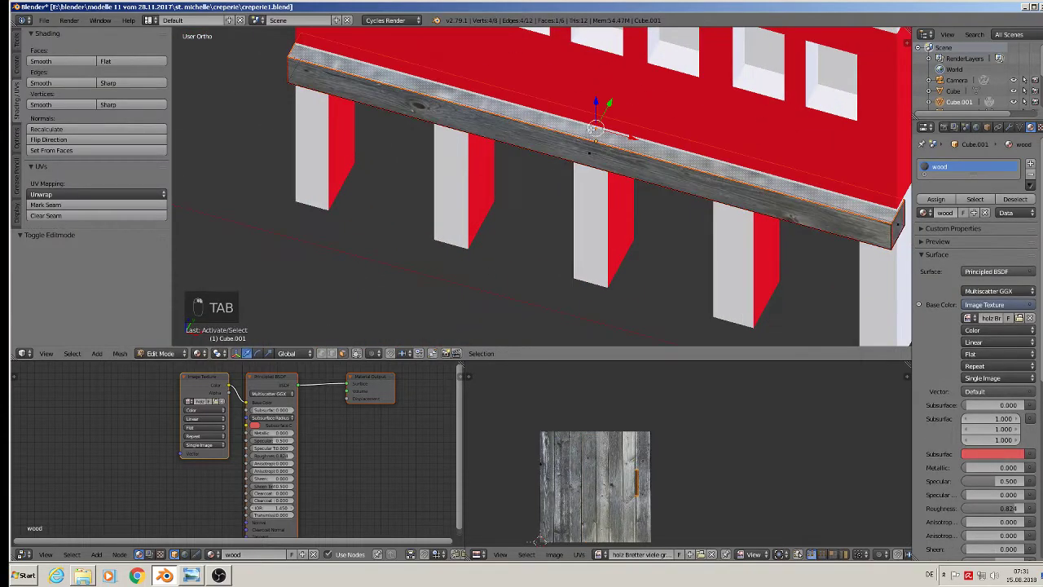
key(s)
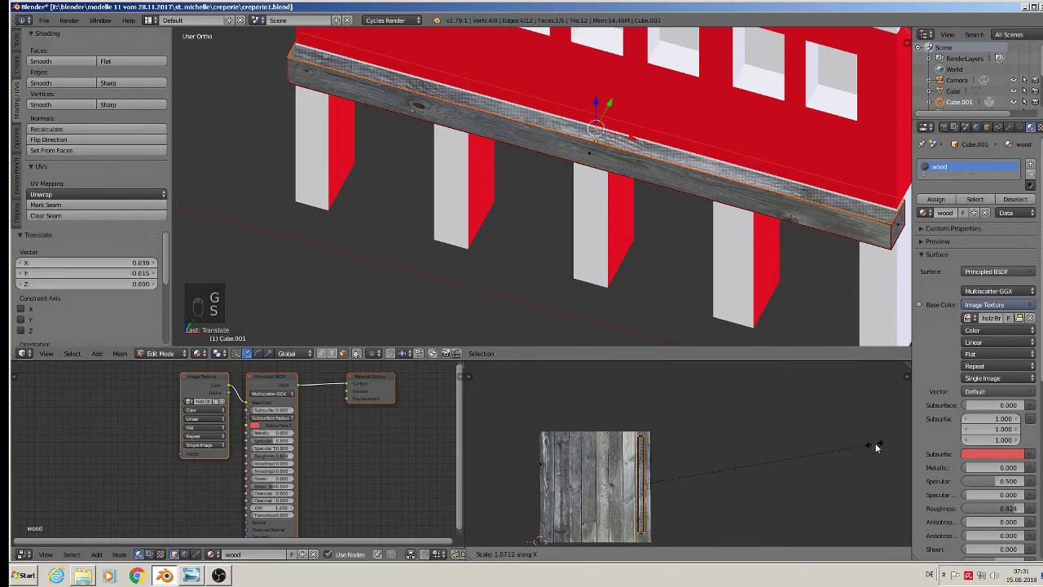
key(a)
key(Tab)
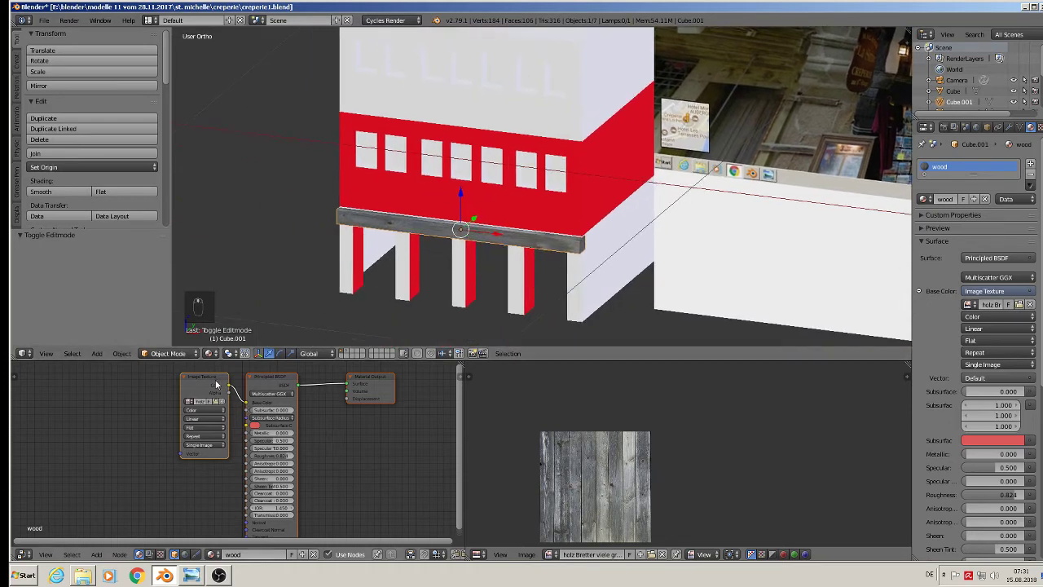
- Insert a Multiply MixRGB node between the wood image and Base Color with a near-black Color2, Fac 0.891
drag(213, 379, 286, 390)
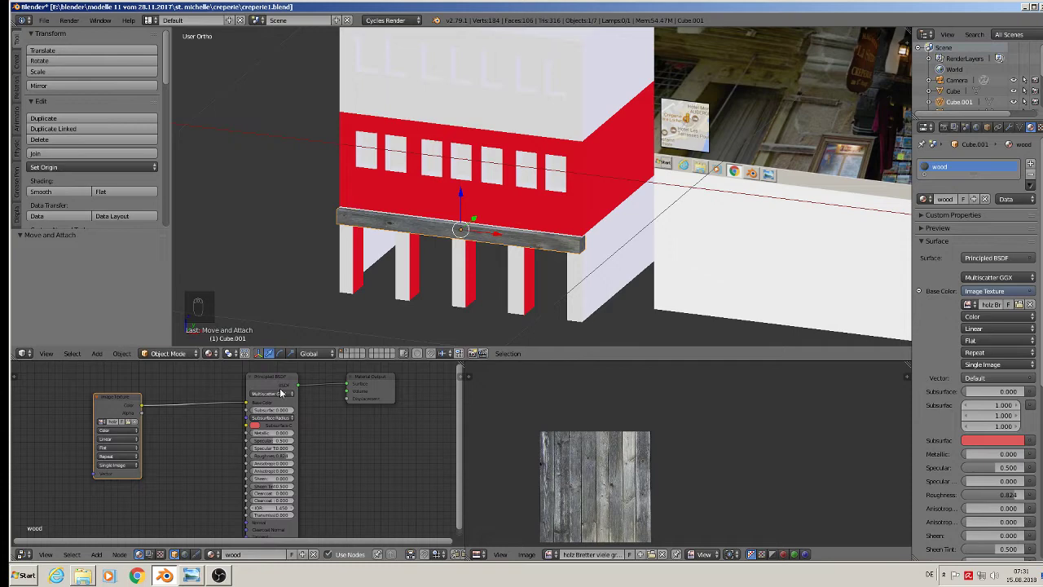
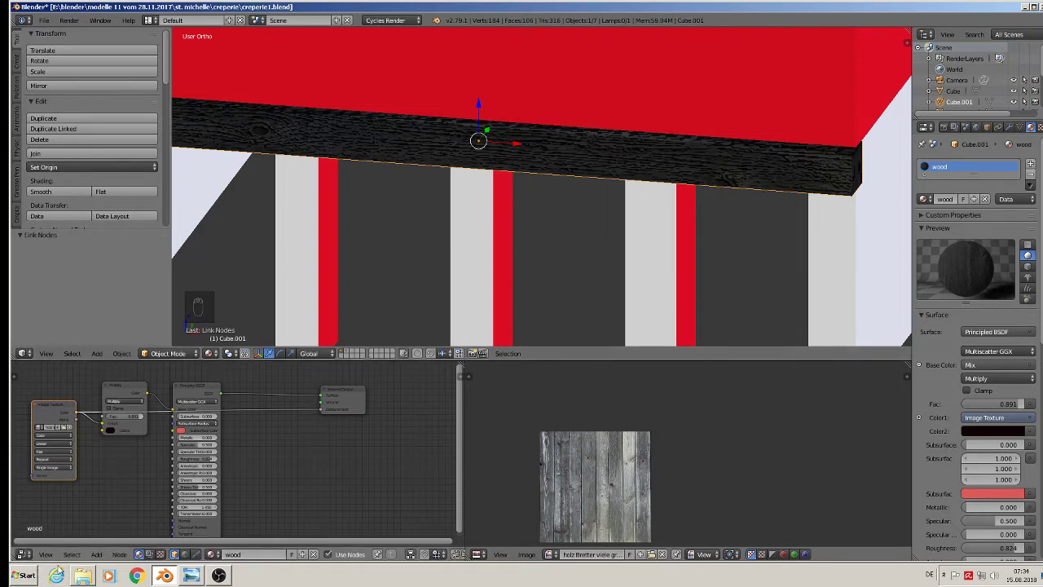
drag(109, 553, 192, 392)
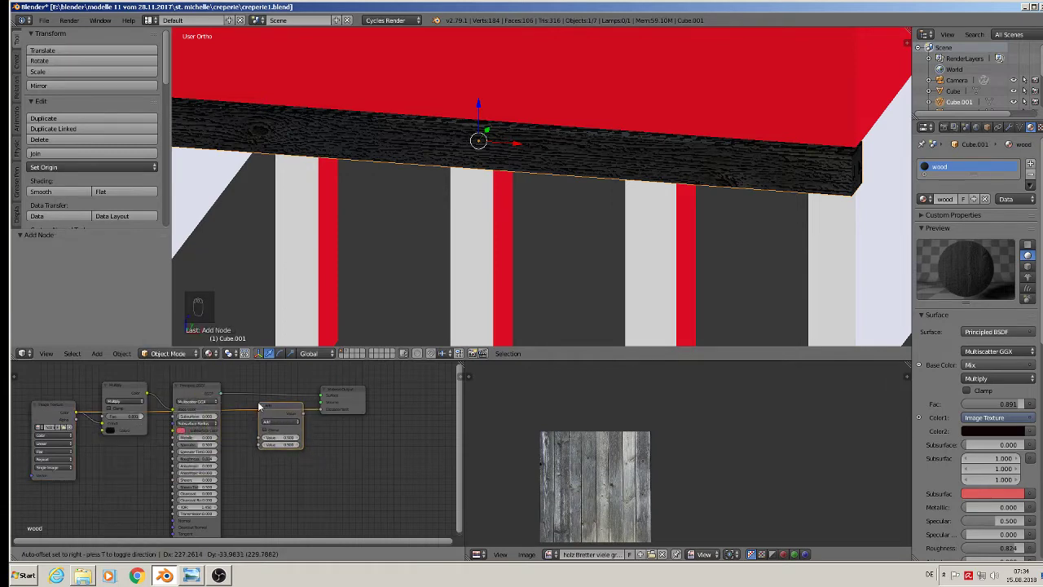
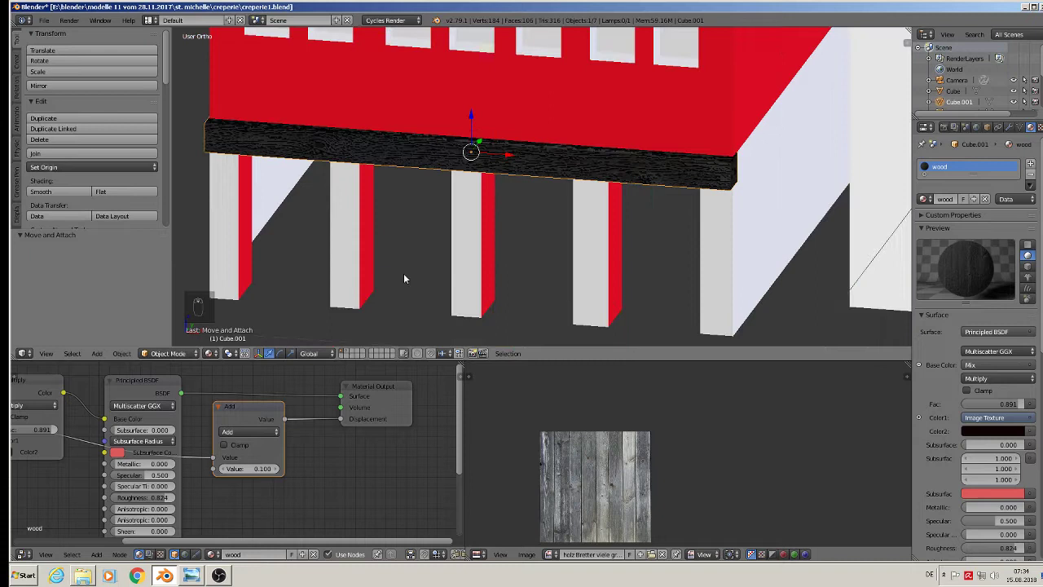
click(254, 424)
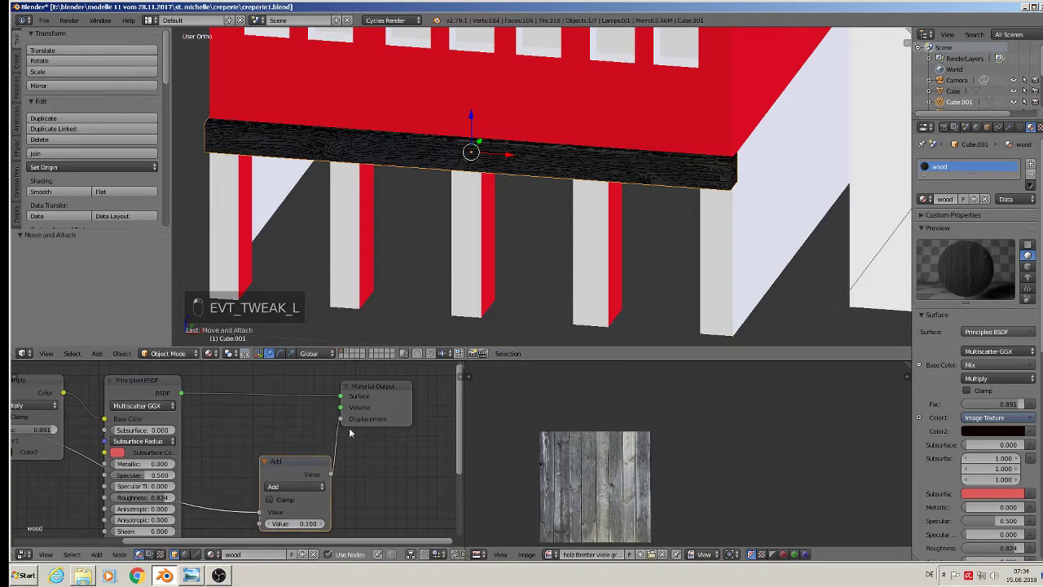
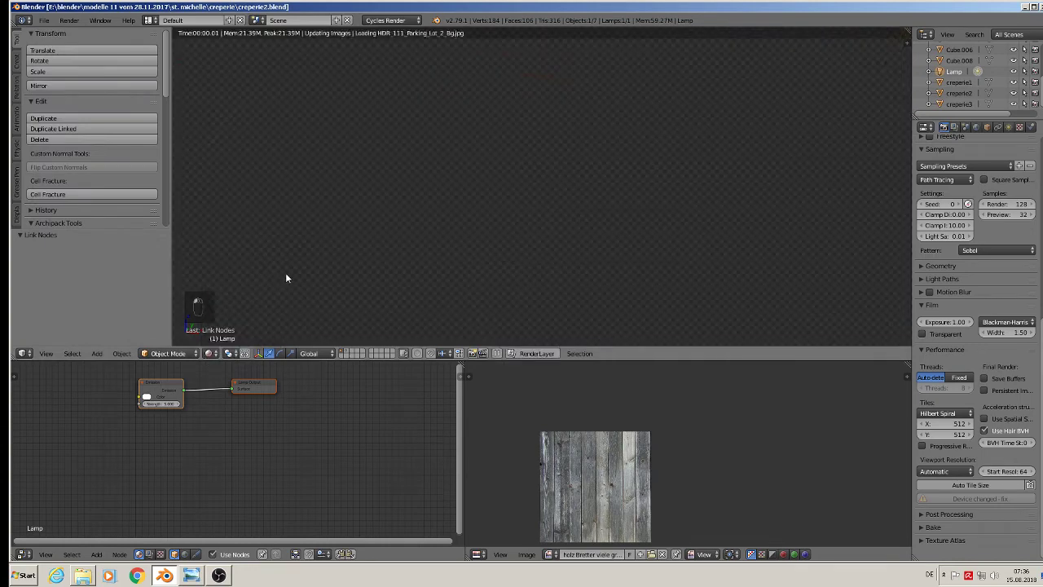
- Orbit back out from the facade and select the scene's lamp
drag(586, 174, 701, 150)
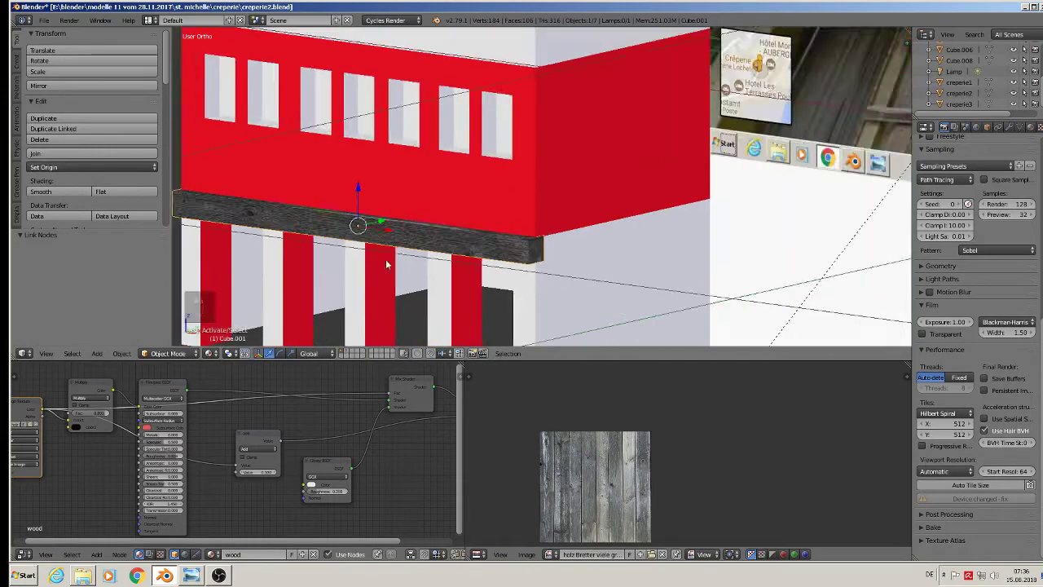
click(435, 253)
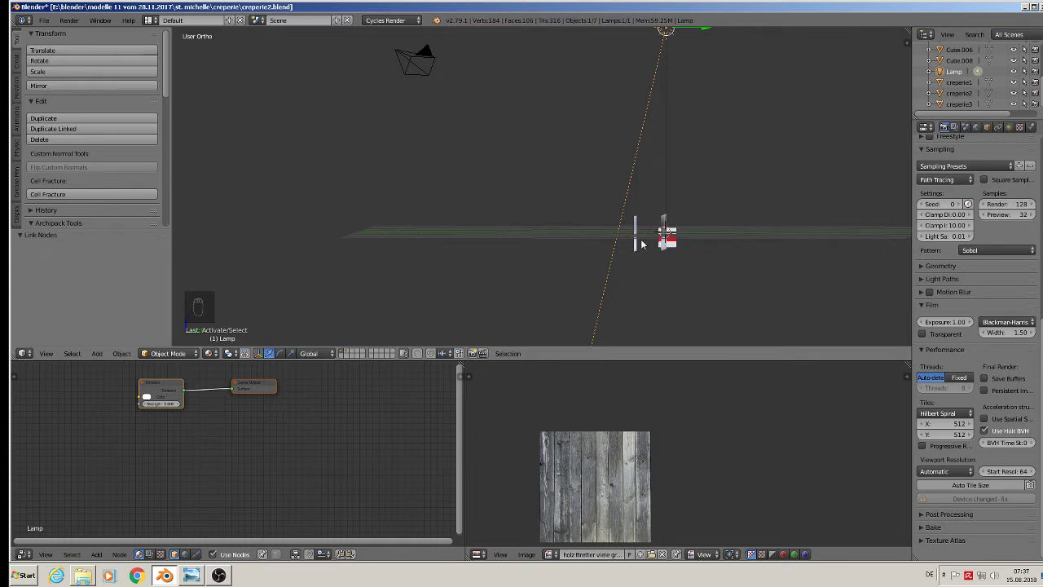
- Rotate the lamp about -38° toward the facade and orbit to check the light direction
key(r)
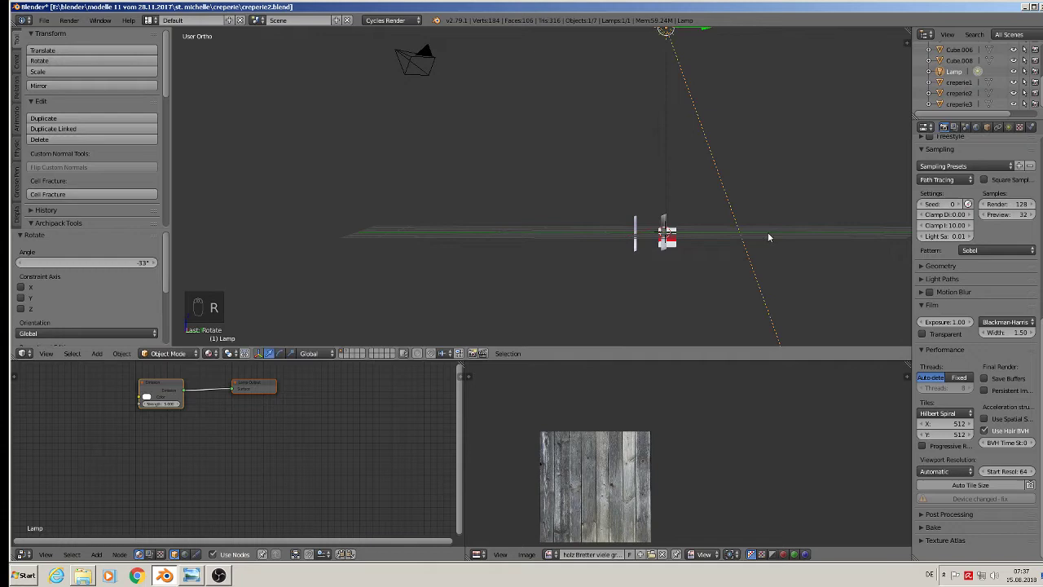
key(r)
drag(689, 234, 847, 229)
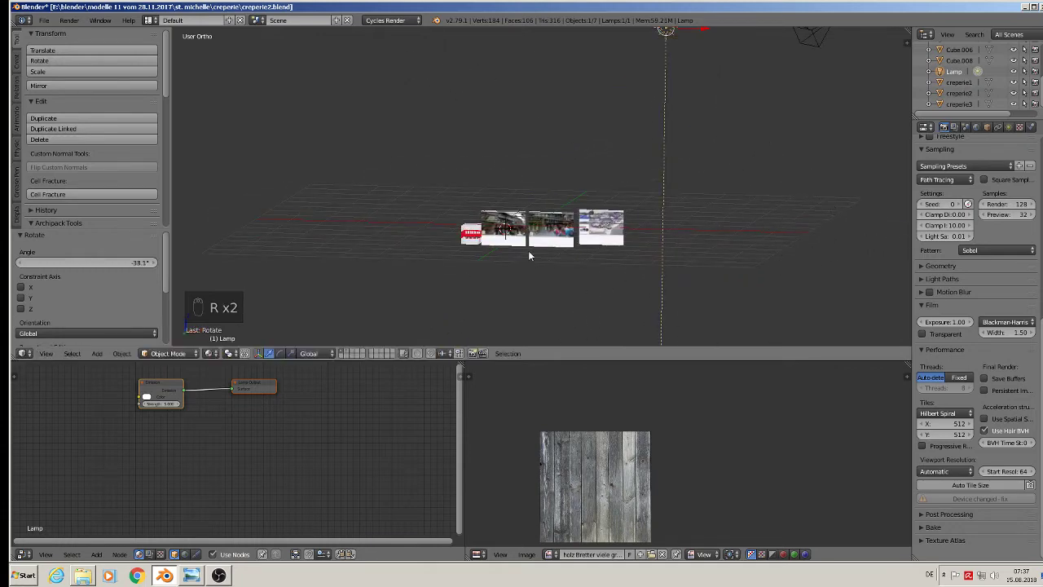
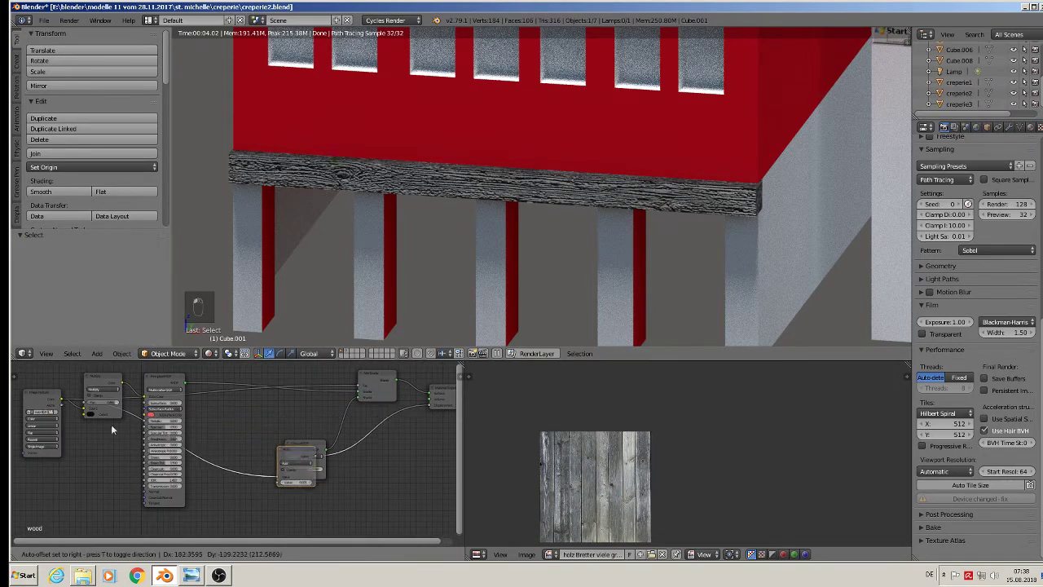
- Link the plank Image Texture into the Mix Shader Fac and the displacement Math node
drag(60, 394, 289, 466)
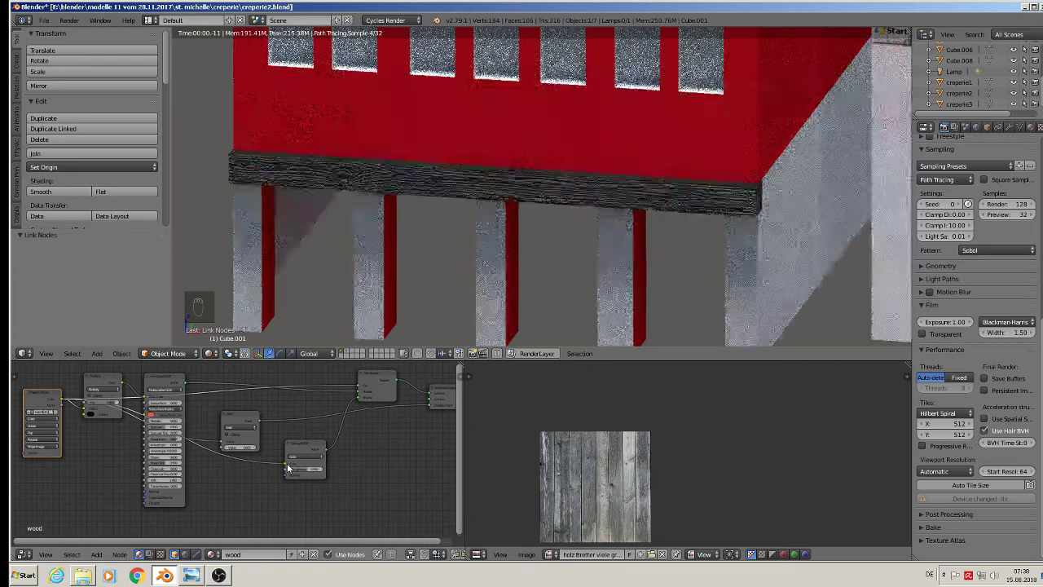
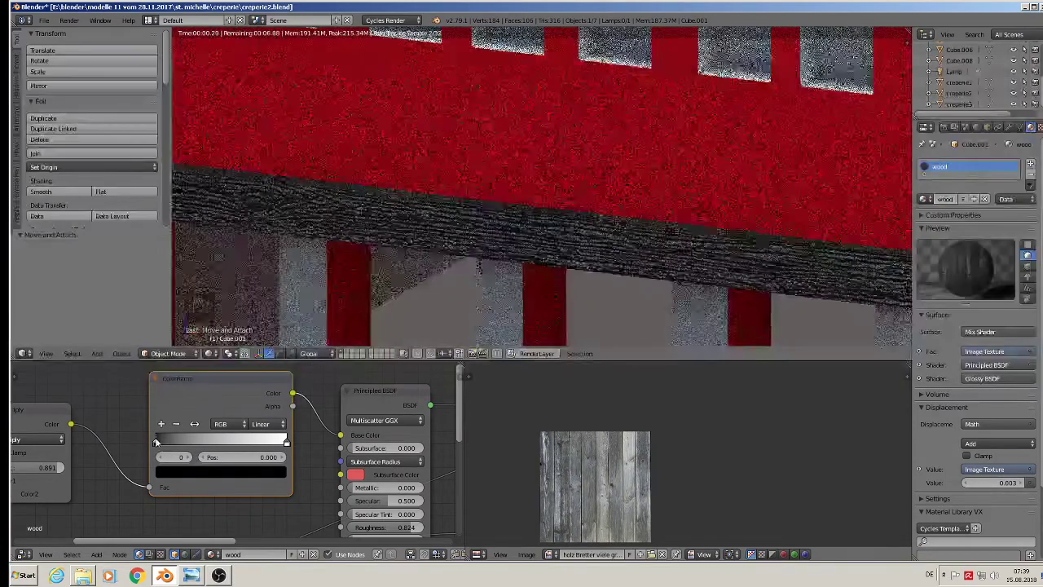
drag(166, 440, 256, 441)
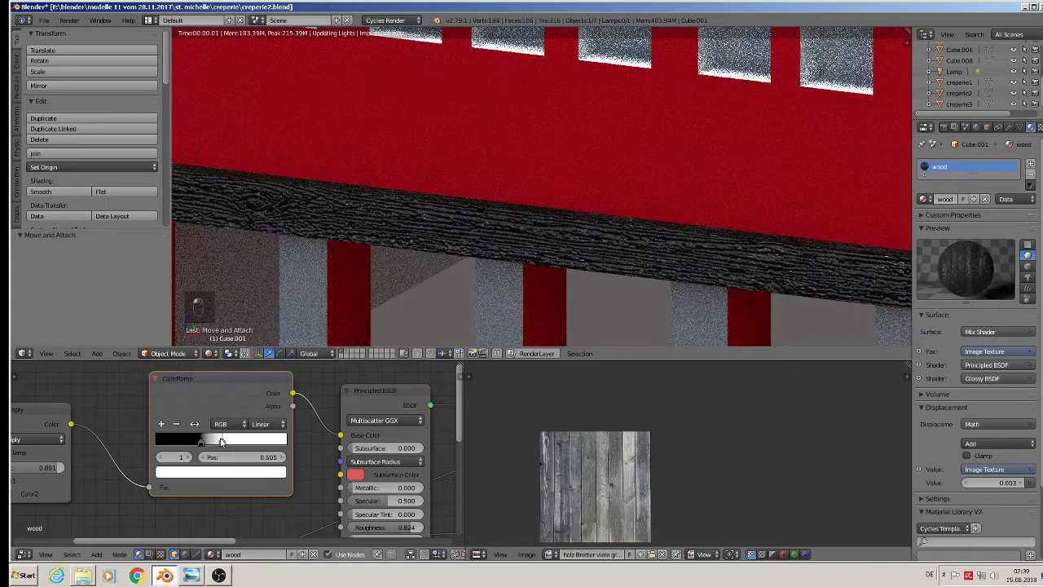
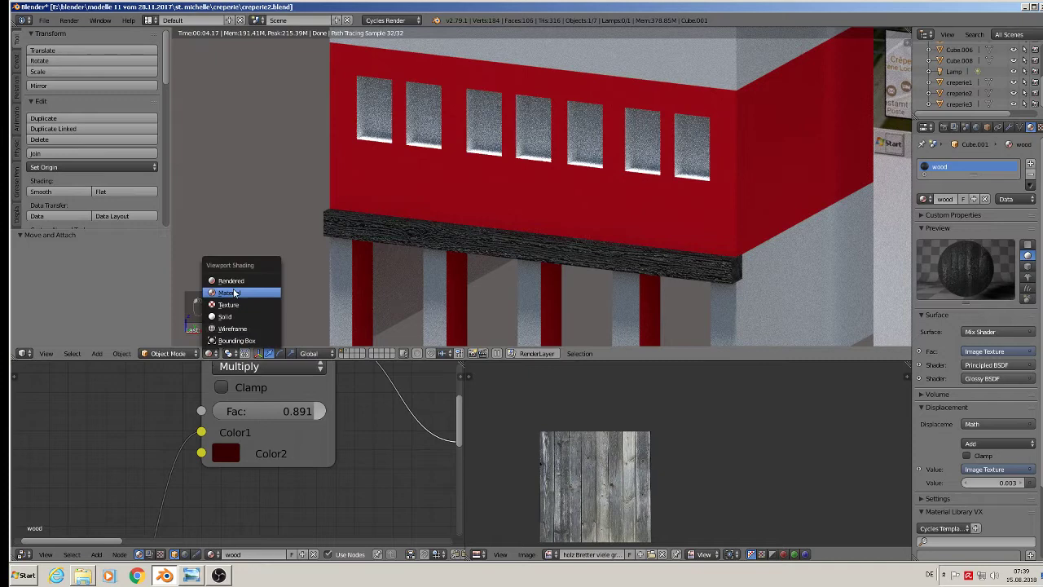
- Deselect everything before adding the new cube for the thin post
key(a)
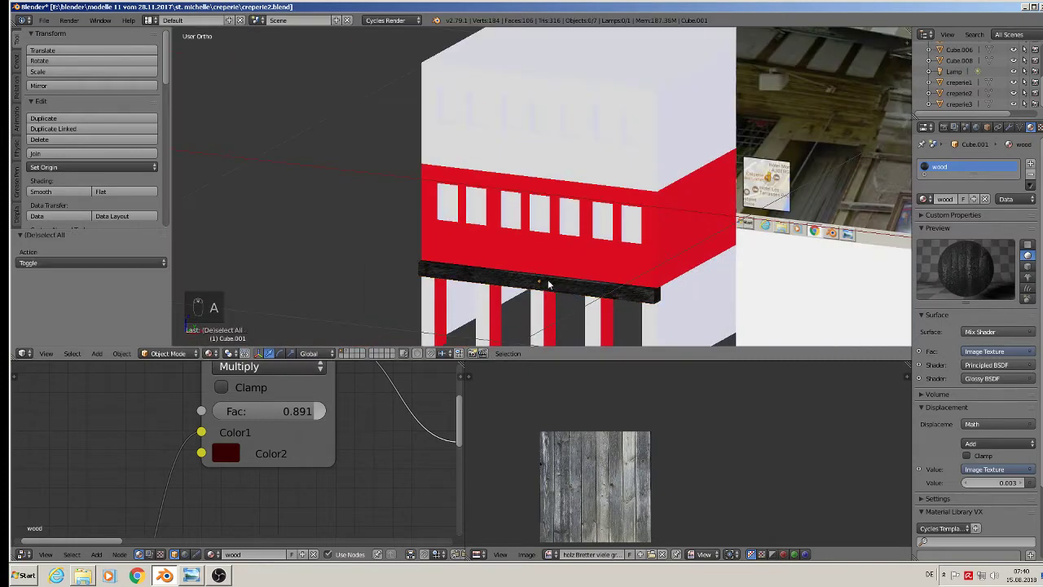
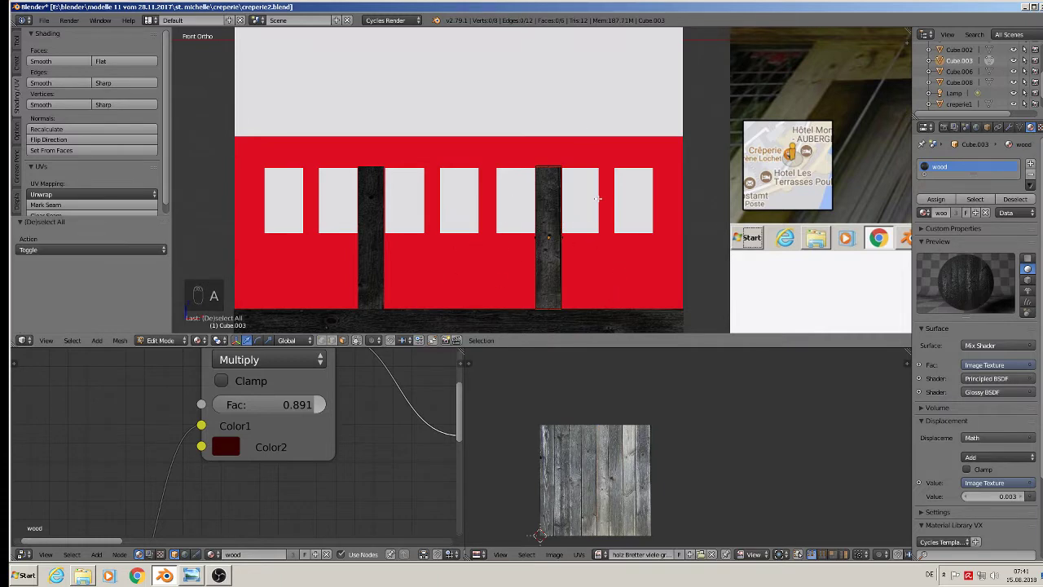
- Duplicate the wooden beam twice, placing copies above the red band and along the wall top
key(Tab)
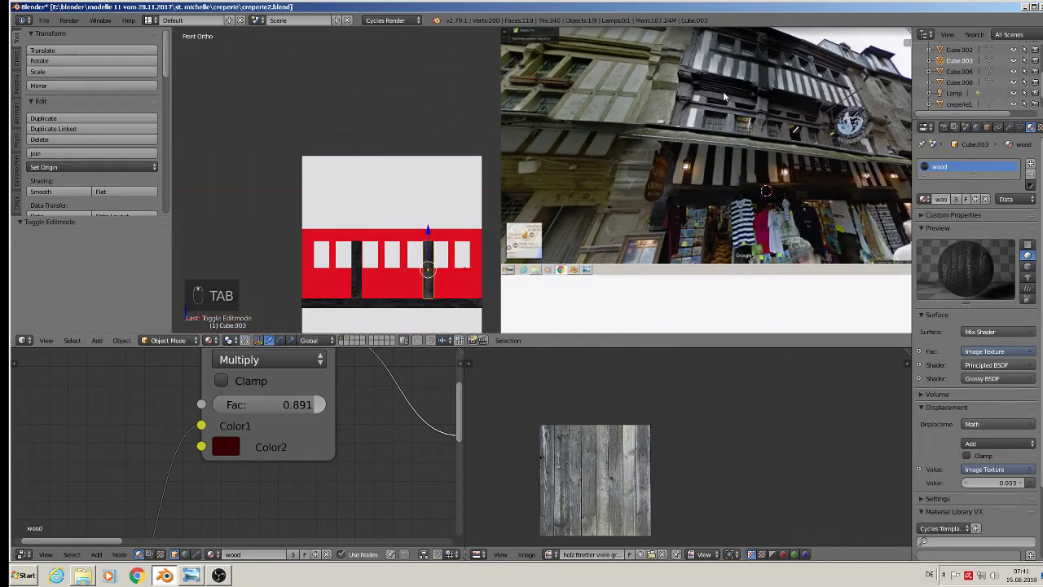
drag(247, 358, 249, 292)
key(shift+d)
drag(249, 292, 248, 292)
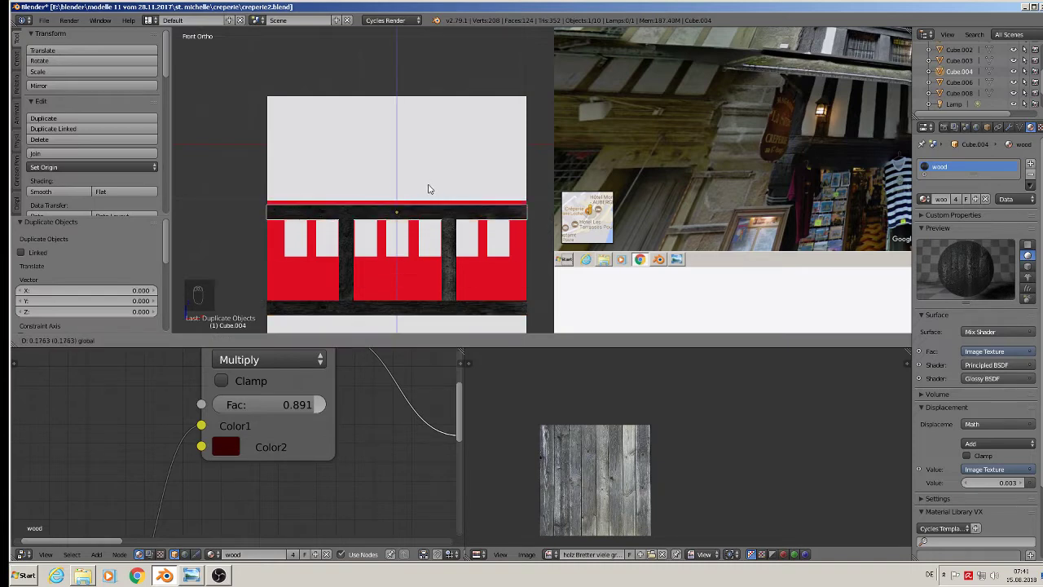
key(shift+d)
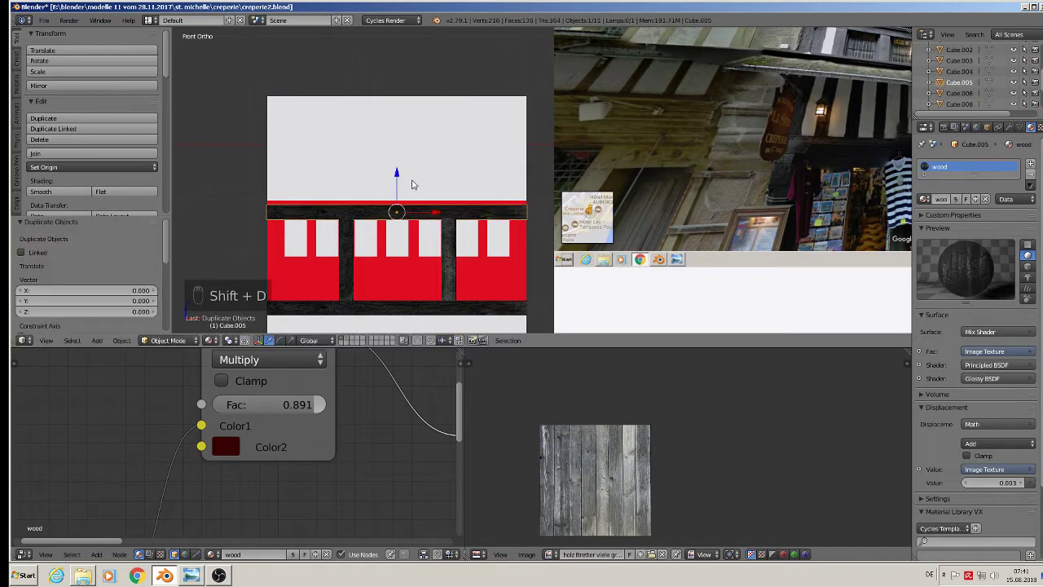
drag(248, 292, 376, 127)
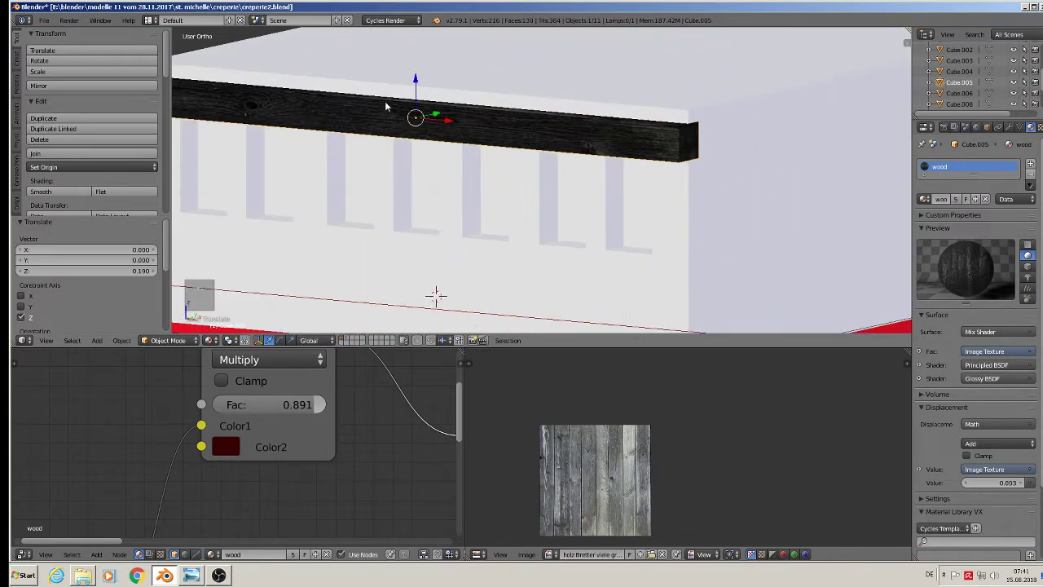
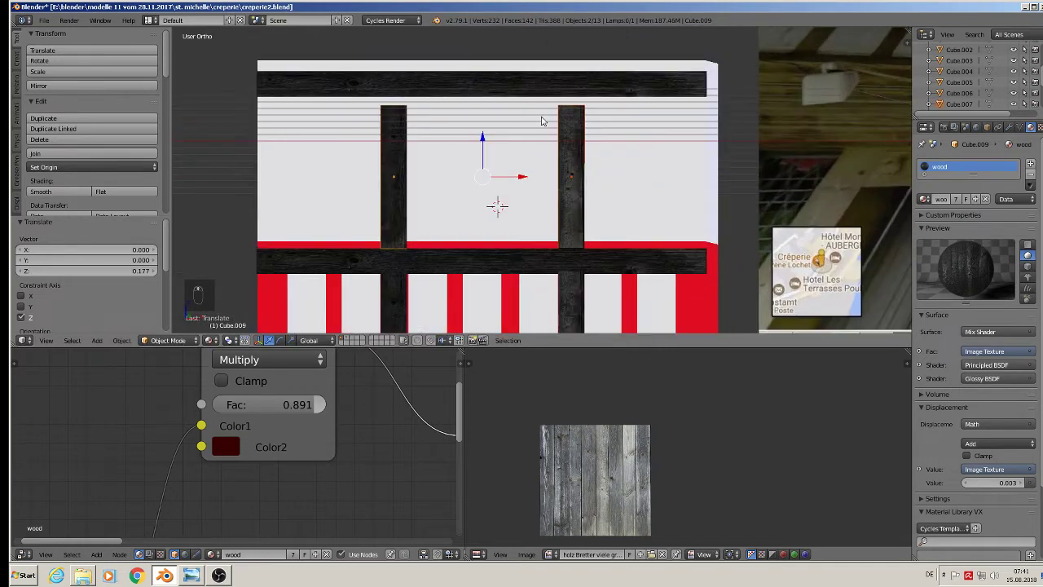
- Scale the post along its height to fit between the beams and finish its mesh edit
key(s)
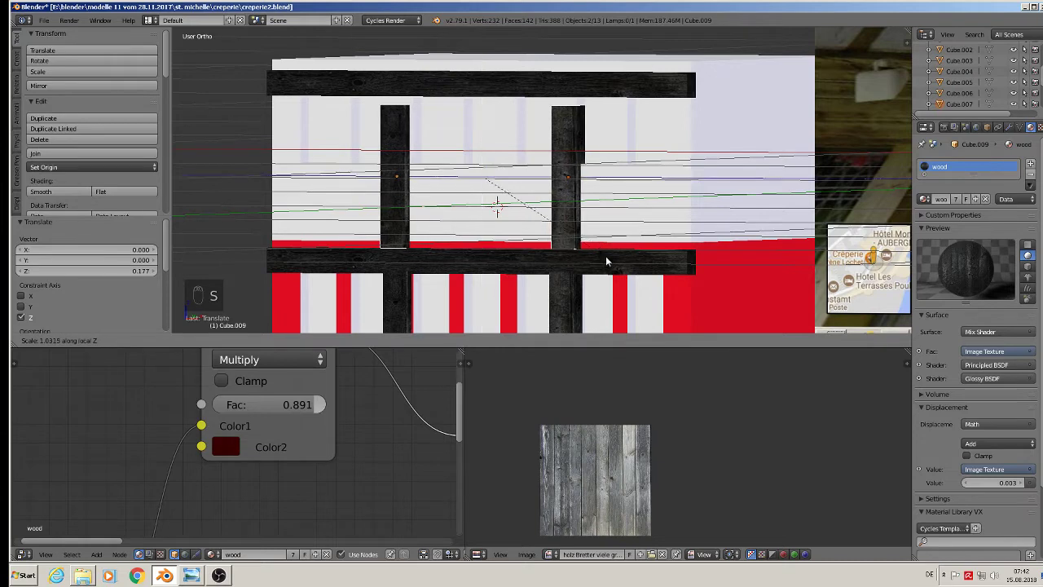
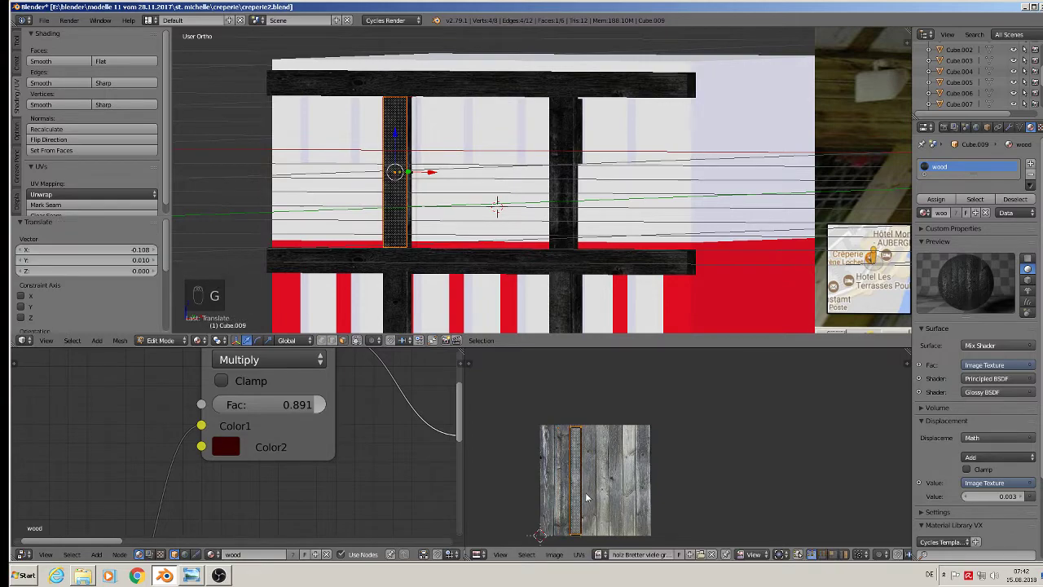
key(Tab)
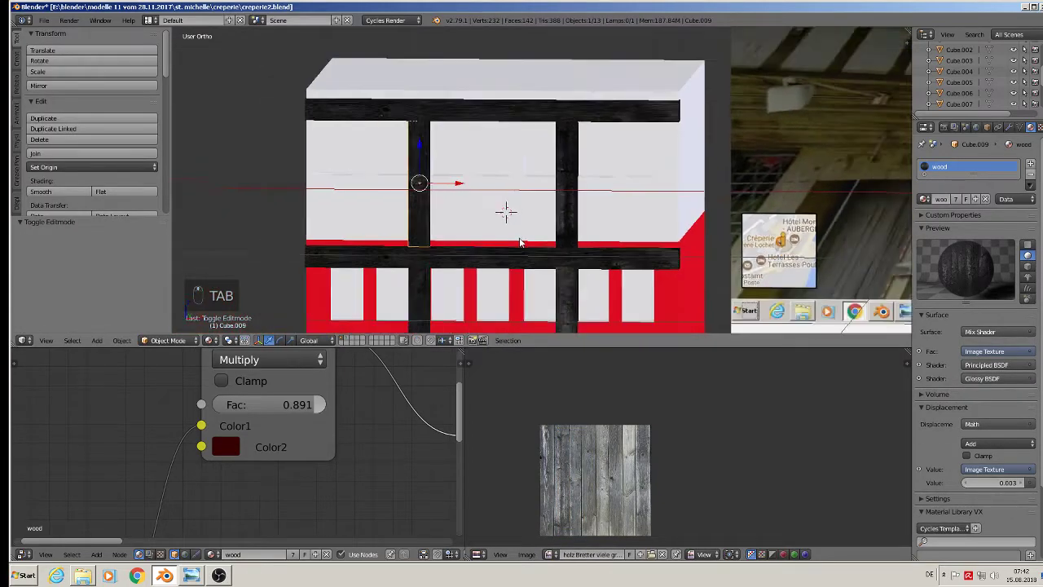
- Duplicate a wooden post and slide it to the facade's right outer edge
key(a)
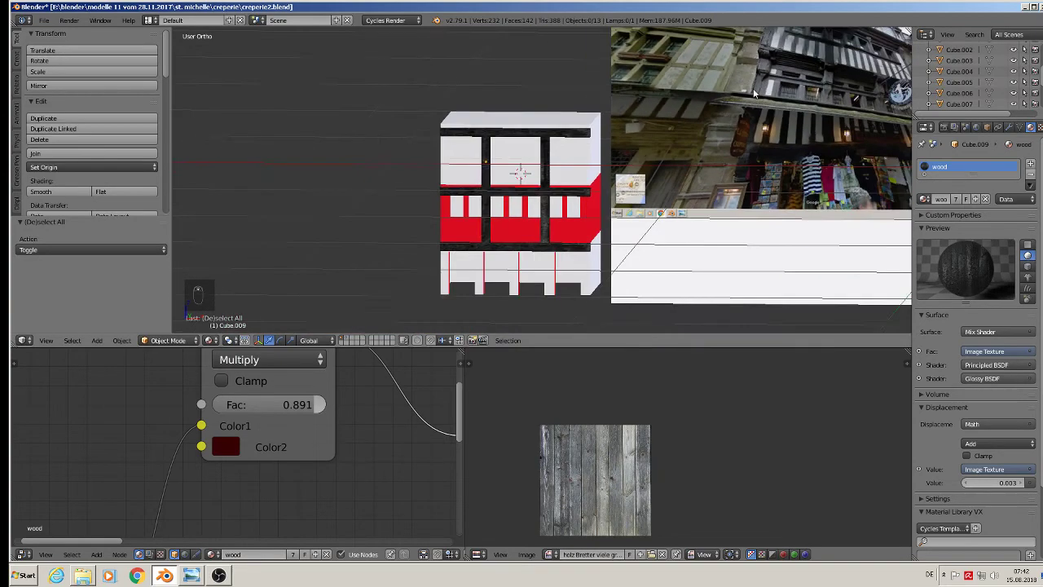
drag(506, 160, 612, 164)
key(shift+d)
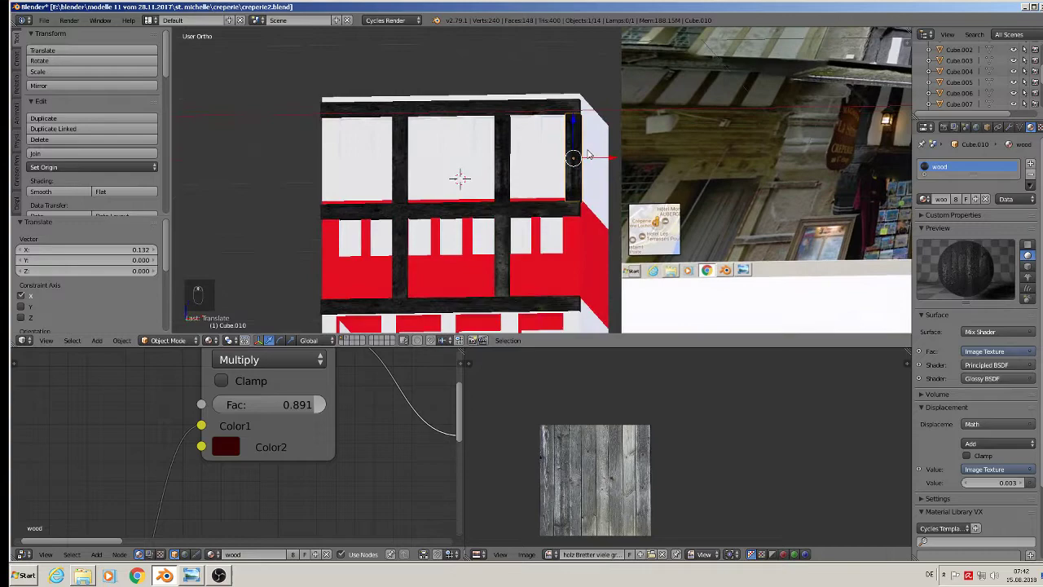
drag(579, 153, 588, 163)
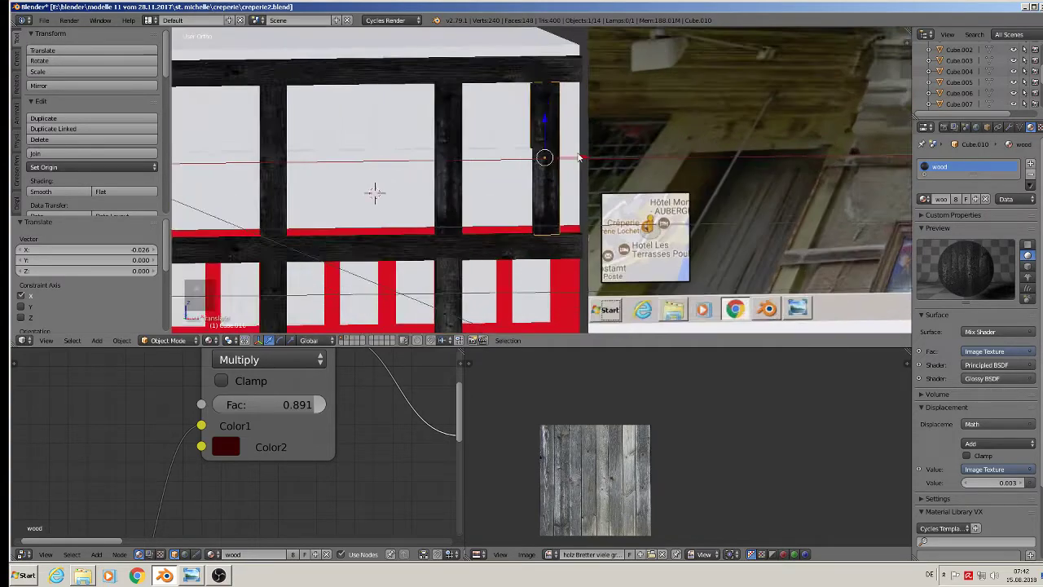
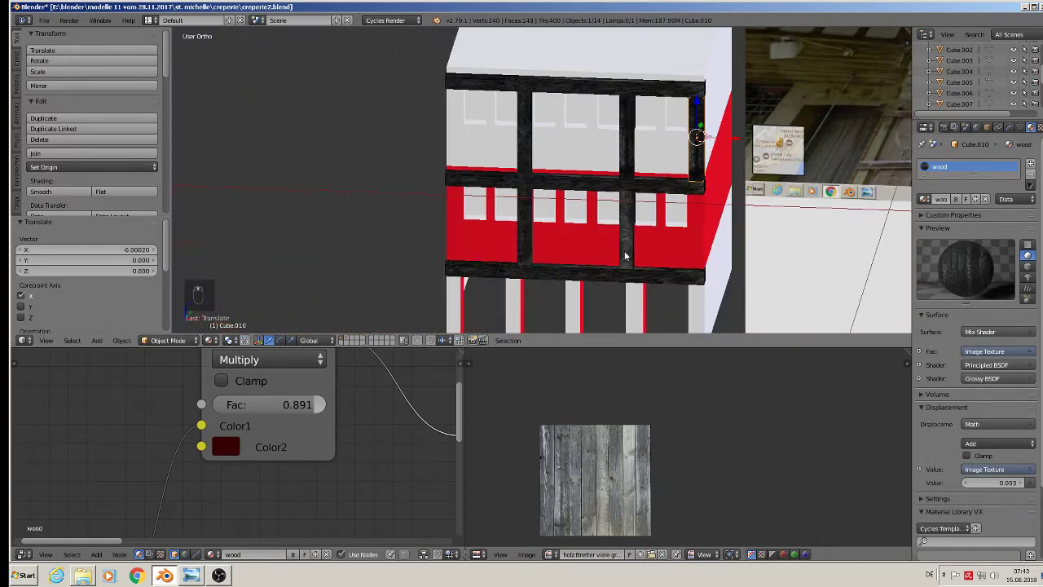
drag(627, 236, 627, 236)
- Duplicate the corner post for the left edge and deselect everything
key(shift+d)
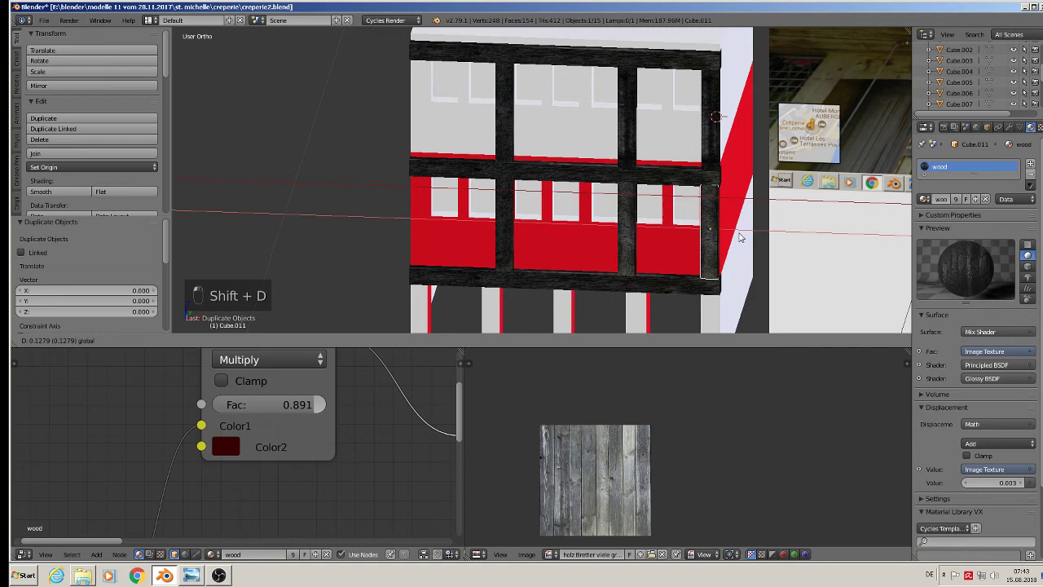
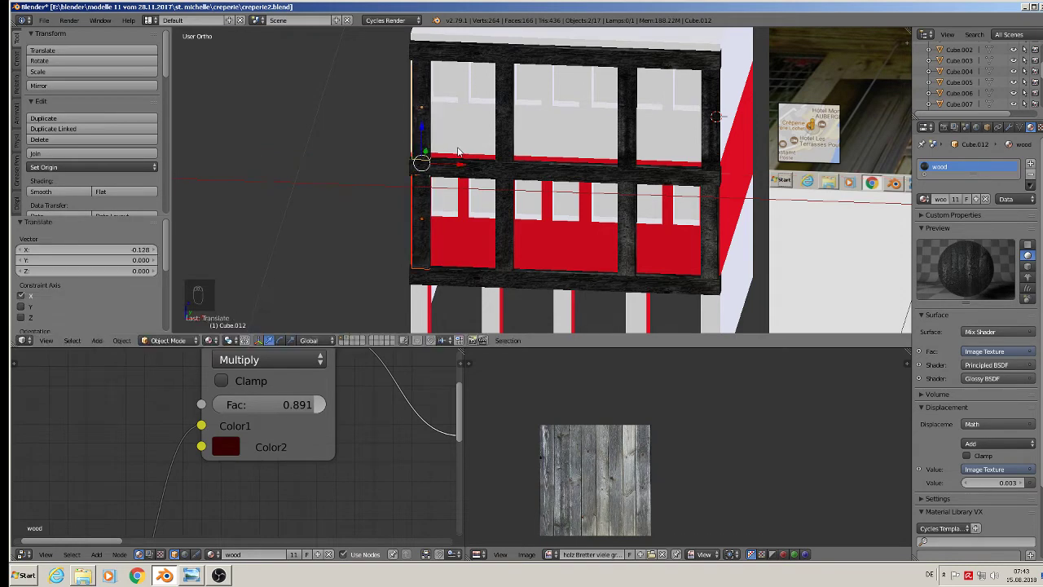
key(a)
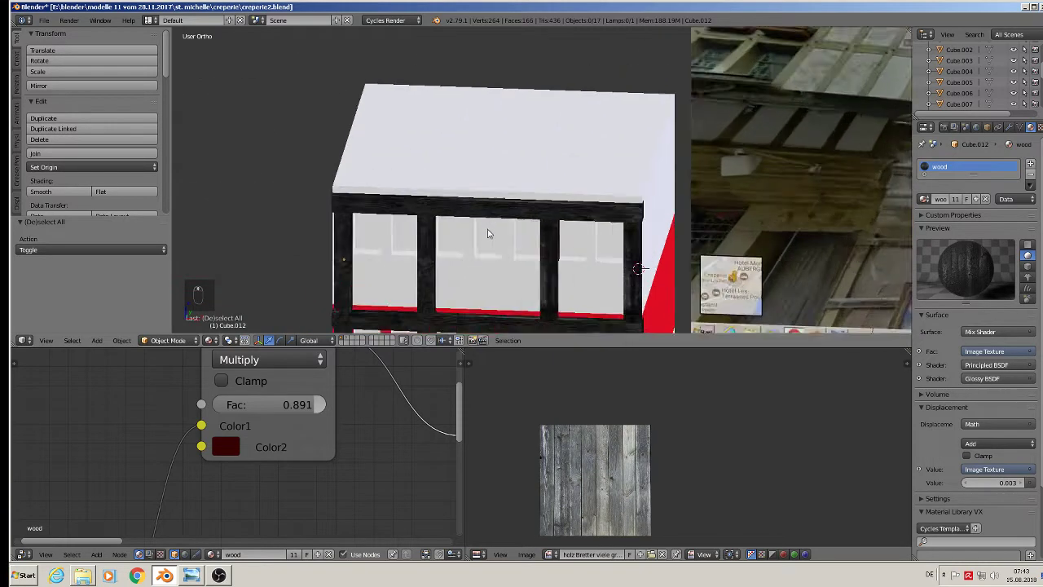
- Duplicate a horizontal beam, move it between the posts and shrink it into a thin rail
drag(465, 205, 473, 205)
key(shift+d)
drag(496, 162, 492, 246)
key(s)
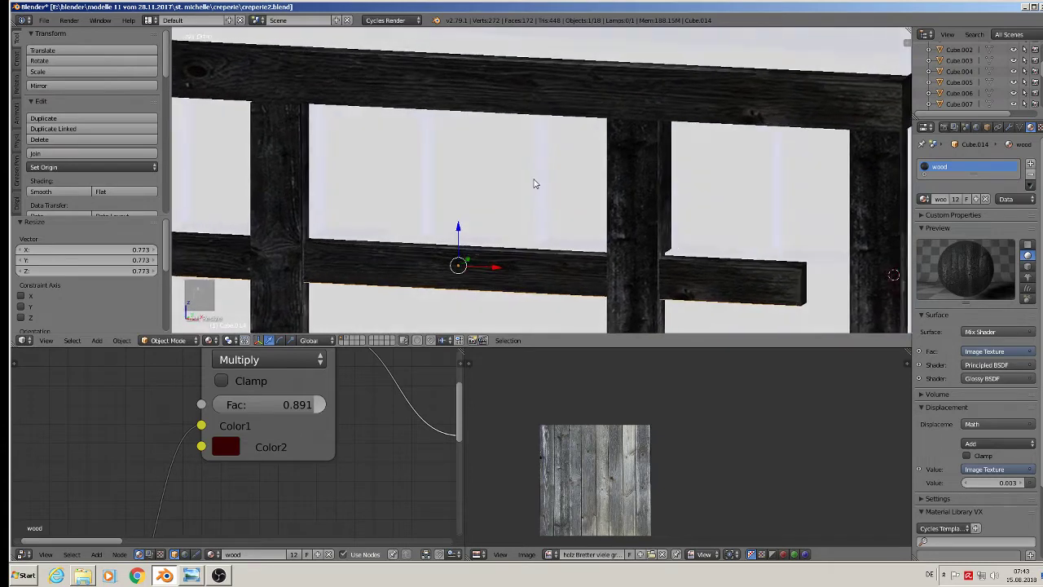
key(s)
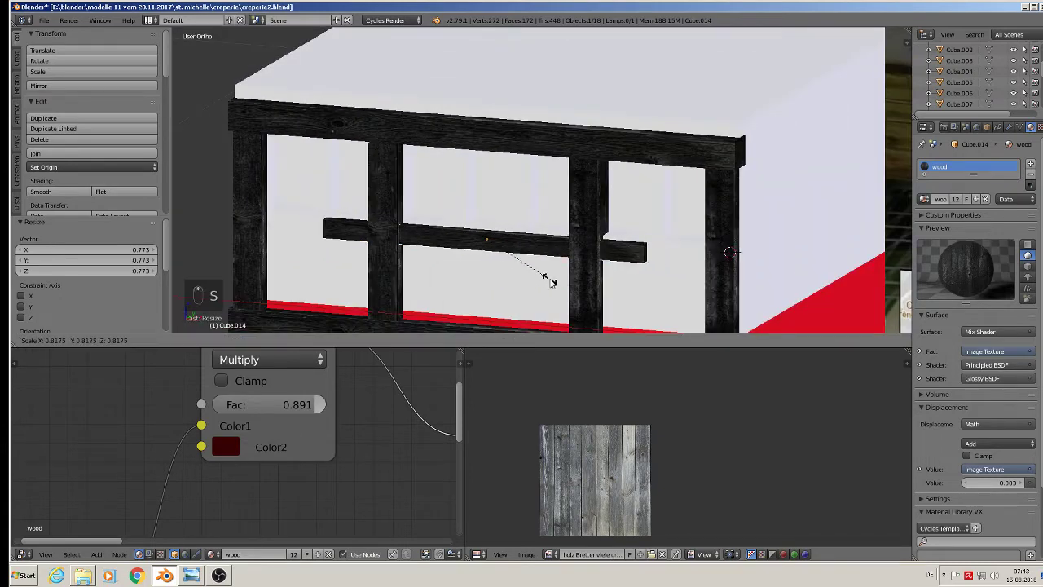
- Position the rail across the posts at window mid-height and stretch it lengthwise
drag(493, 204, 497, 197)
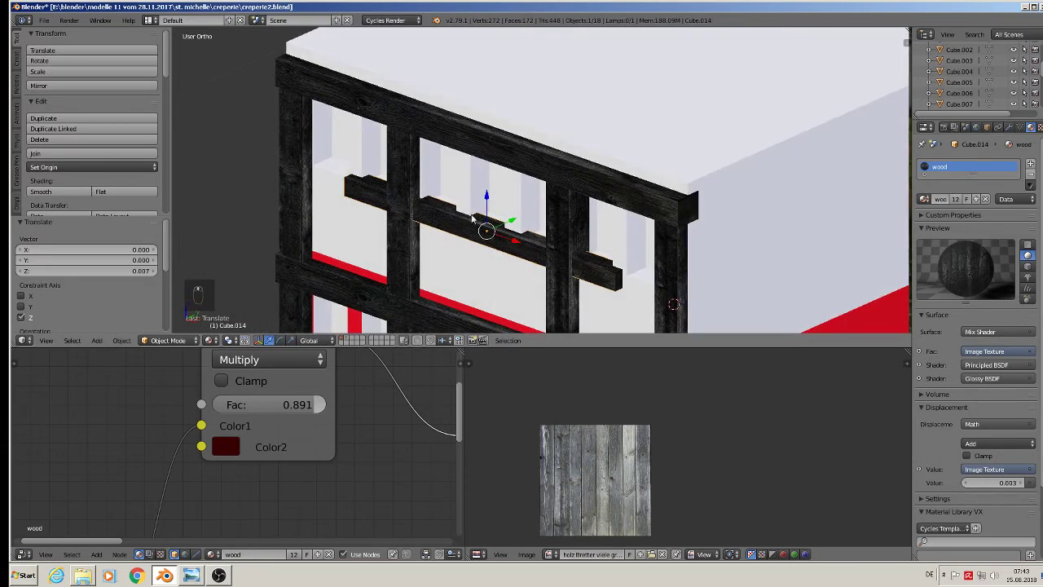
drag(500, 194, 502, 200)
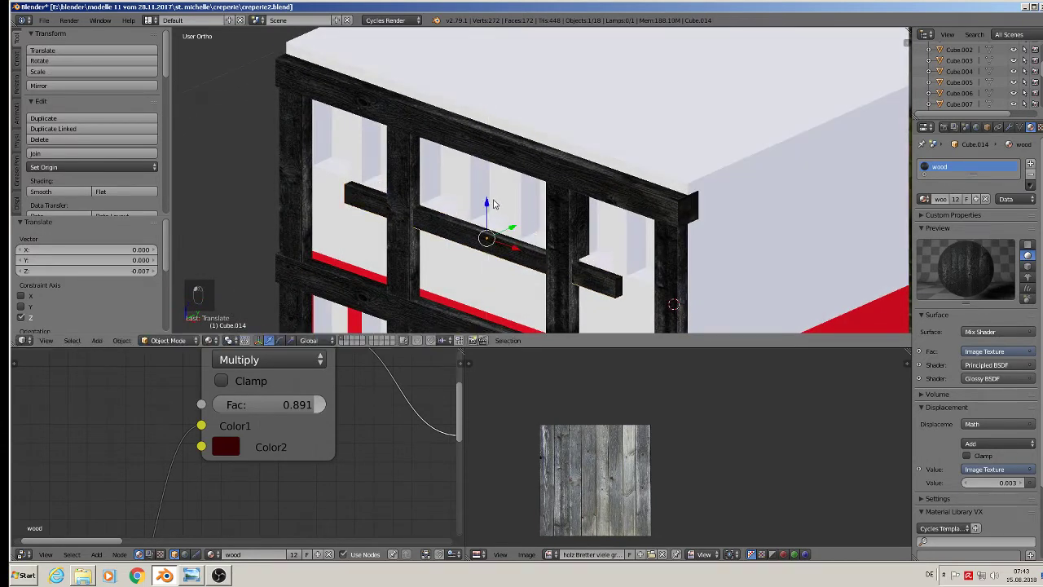
key(s)
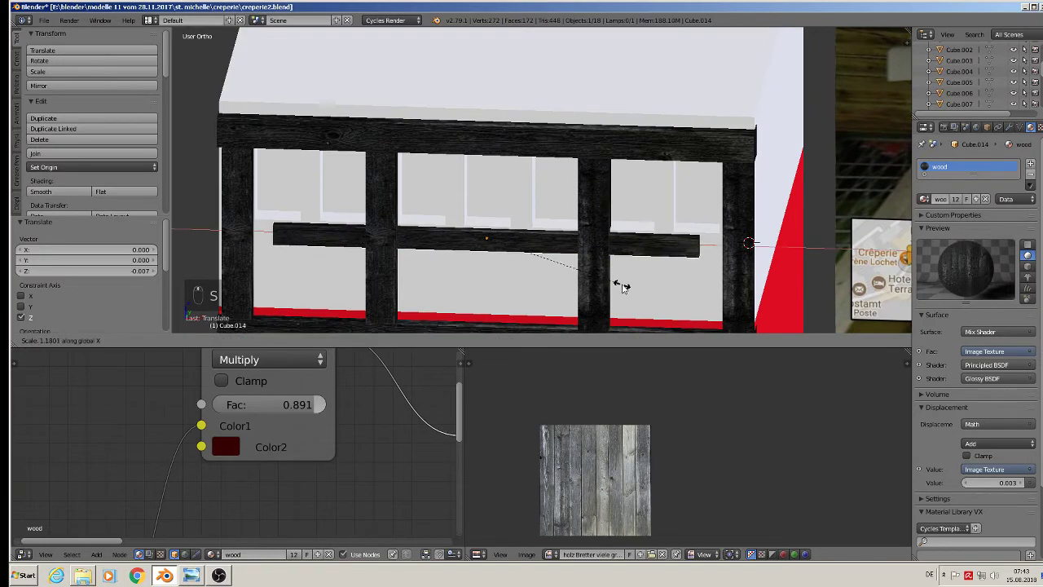
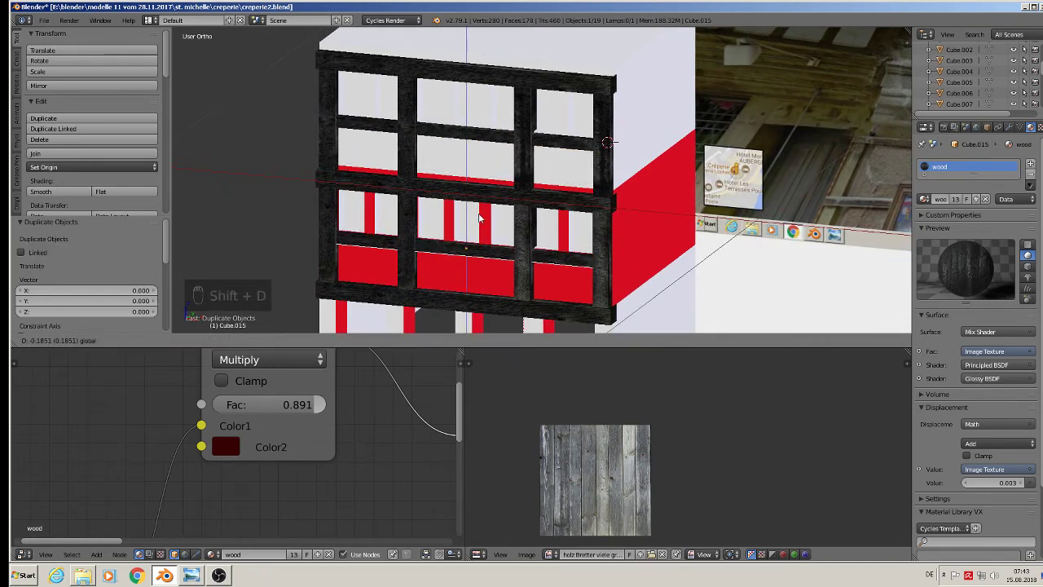
- Shift the rail's UVs onto another plank strip, then duplicate the wooden beam object
key(Tab)
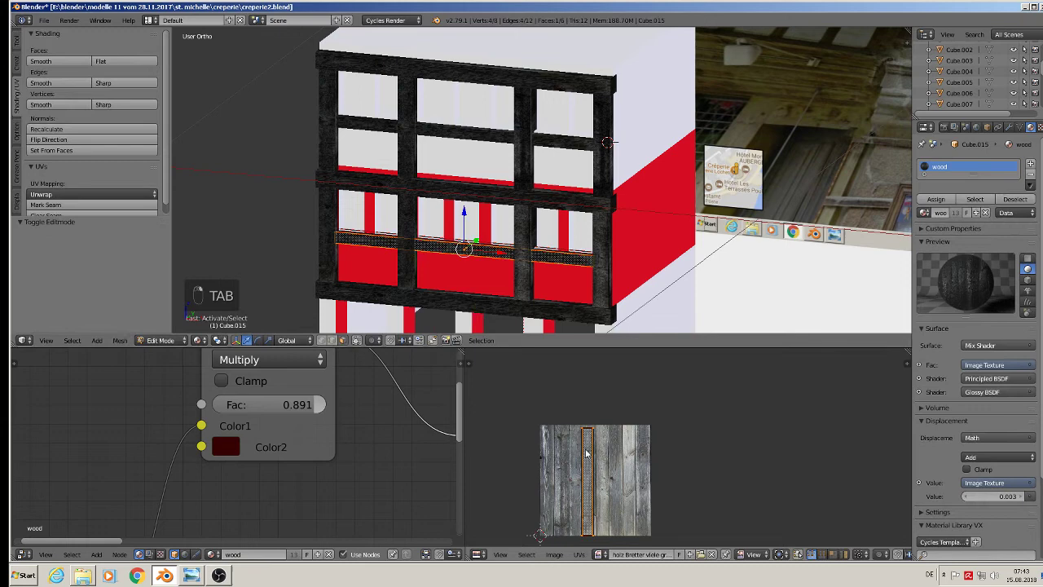
key(g)
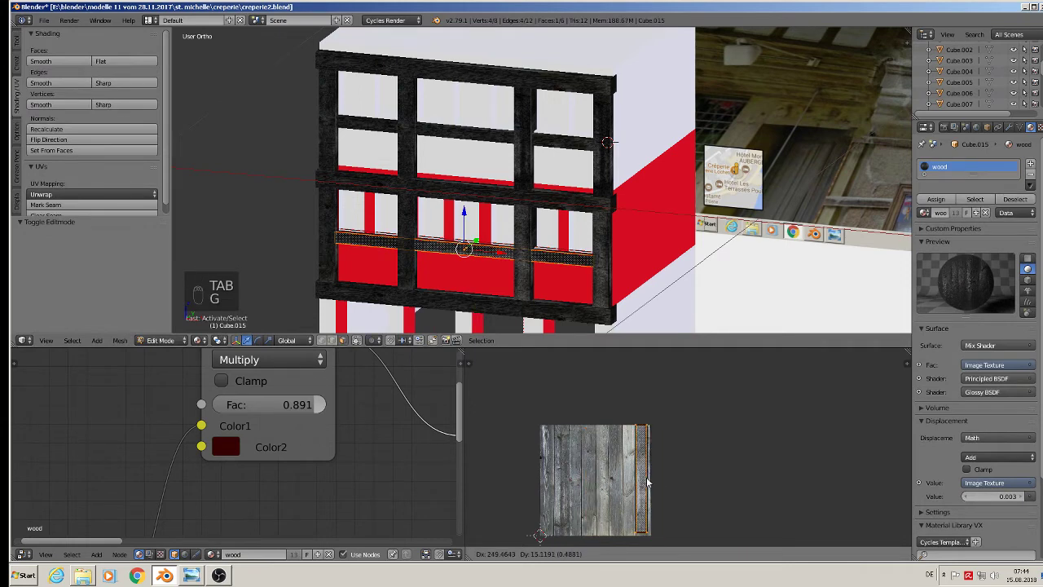
key(a)
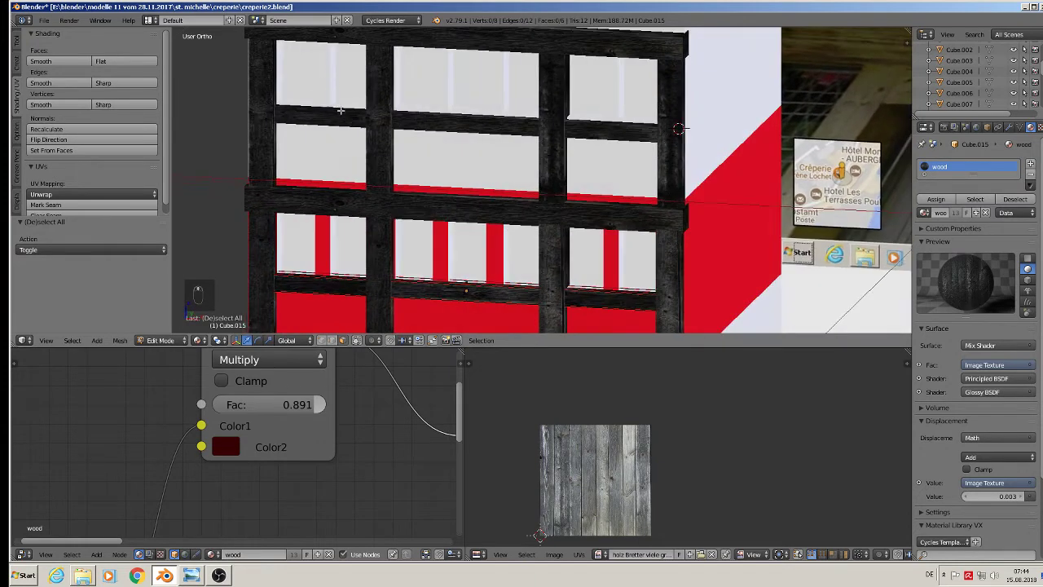
key(Tab)
drag(292, 187, 292, 187)
key(shift+d)
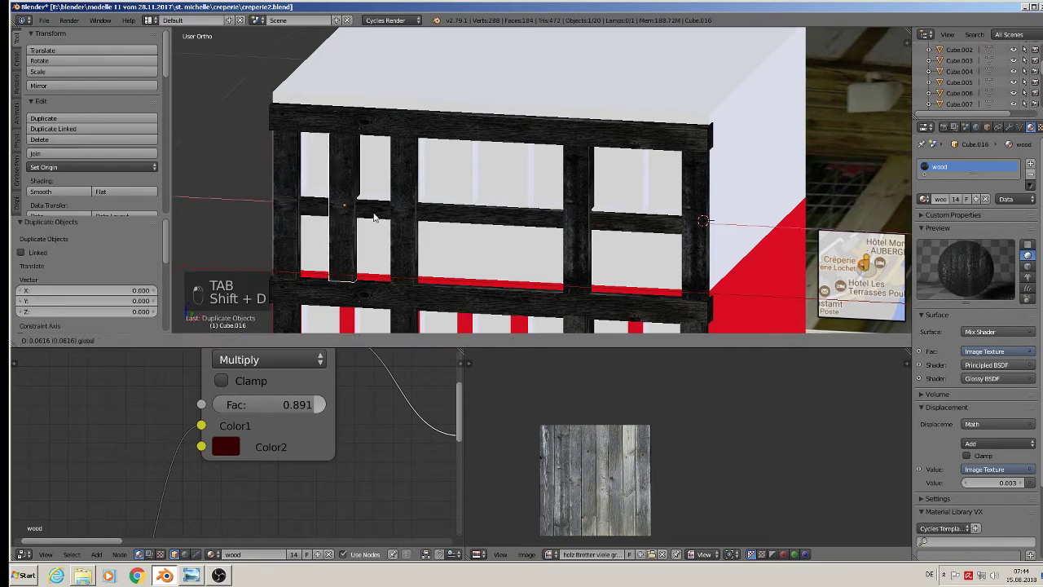
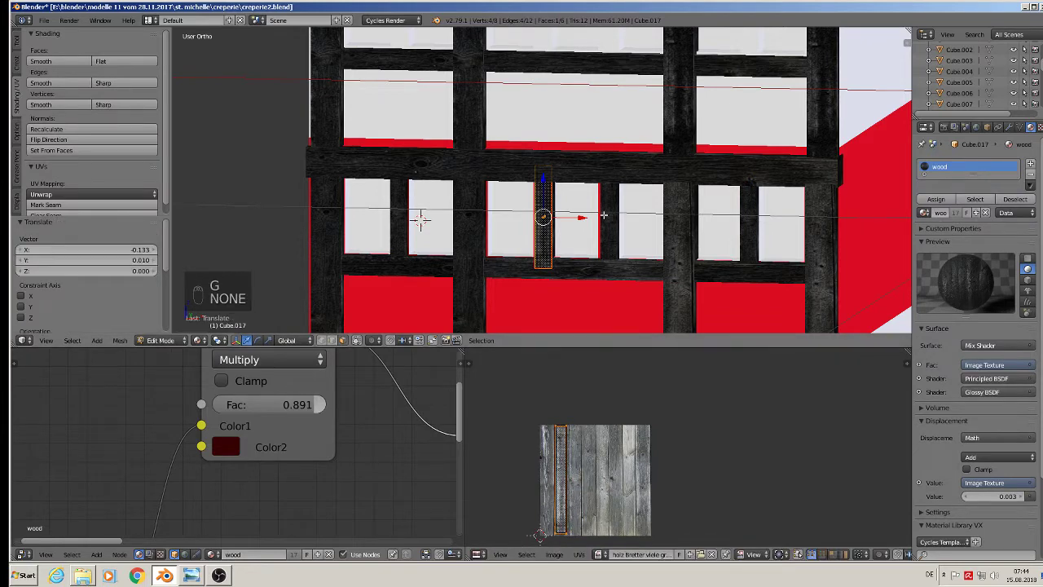
- Copy the thin post and place the copies between the windows of its row
key(Tab)
key(Tab)
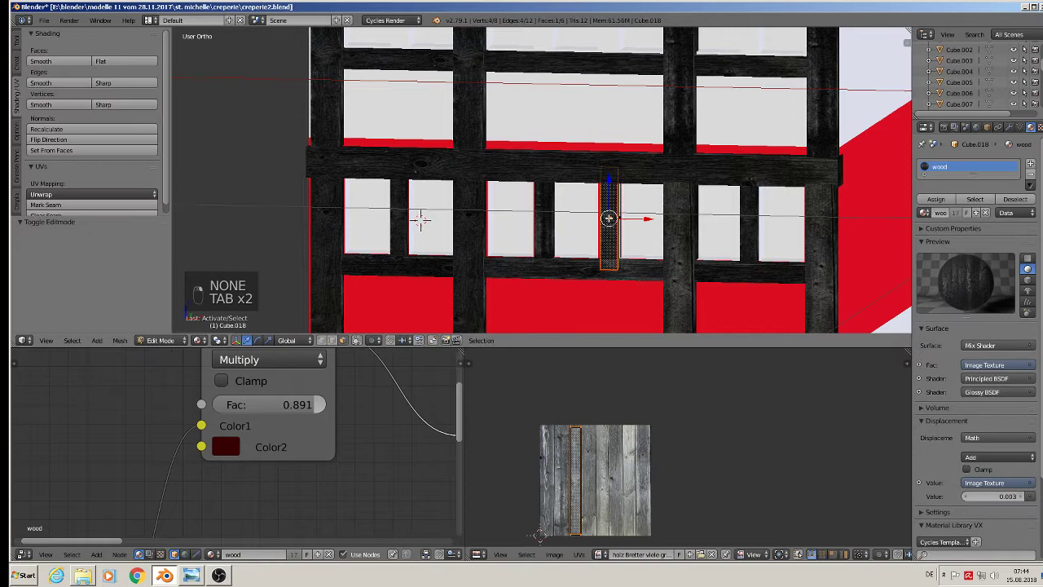
key(g)
key(Tab)
- Gather the posts, duplicate the group and move the copies up one floor
key(Tab)
key(g)
key(Tab)
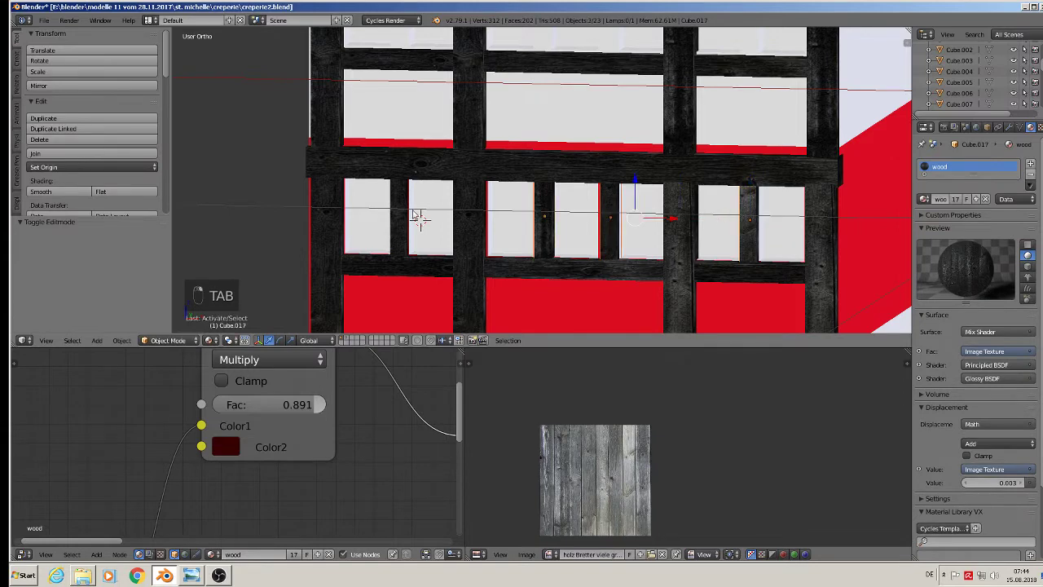
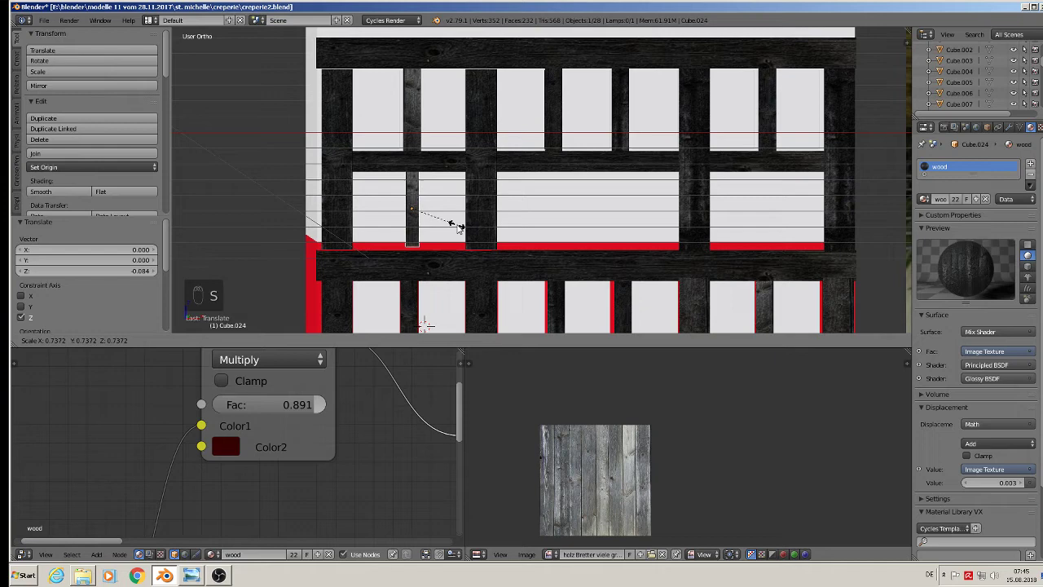
- Shrink the copied post, place it in the middle window and stretch it along its height
click(460, 212)
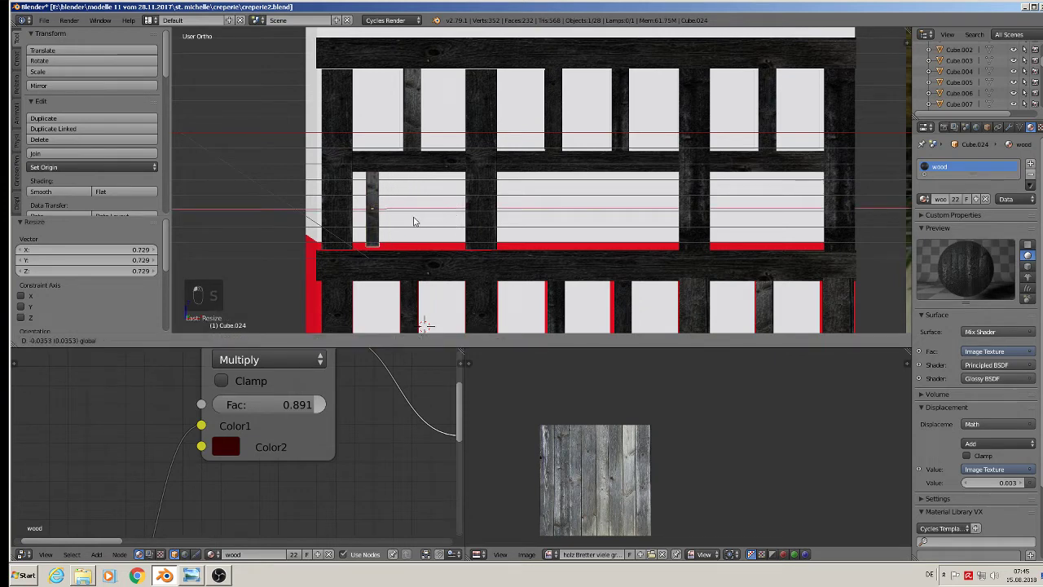
click(373, 174)
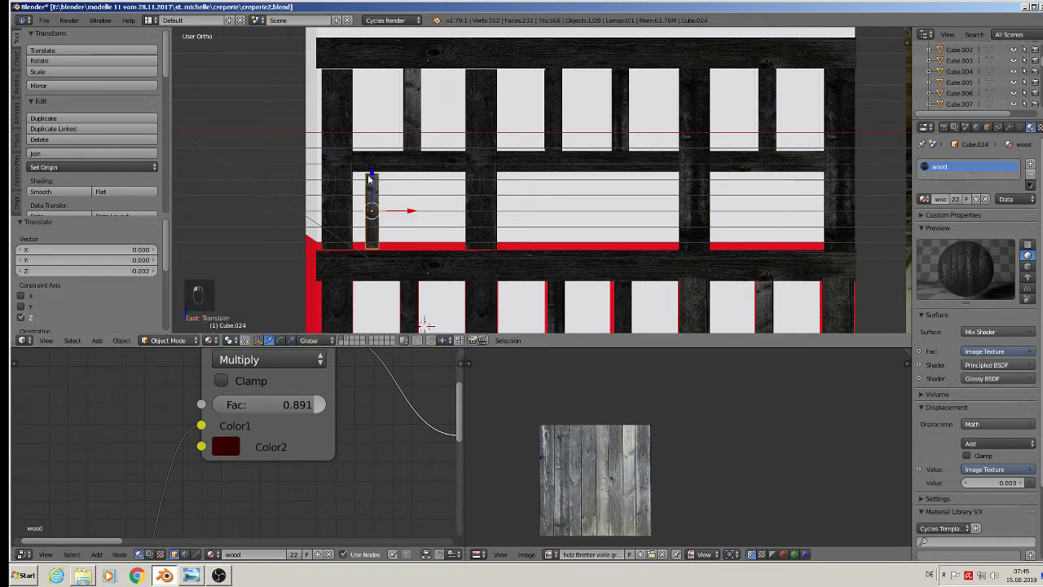
key(s)
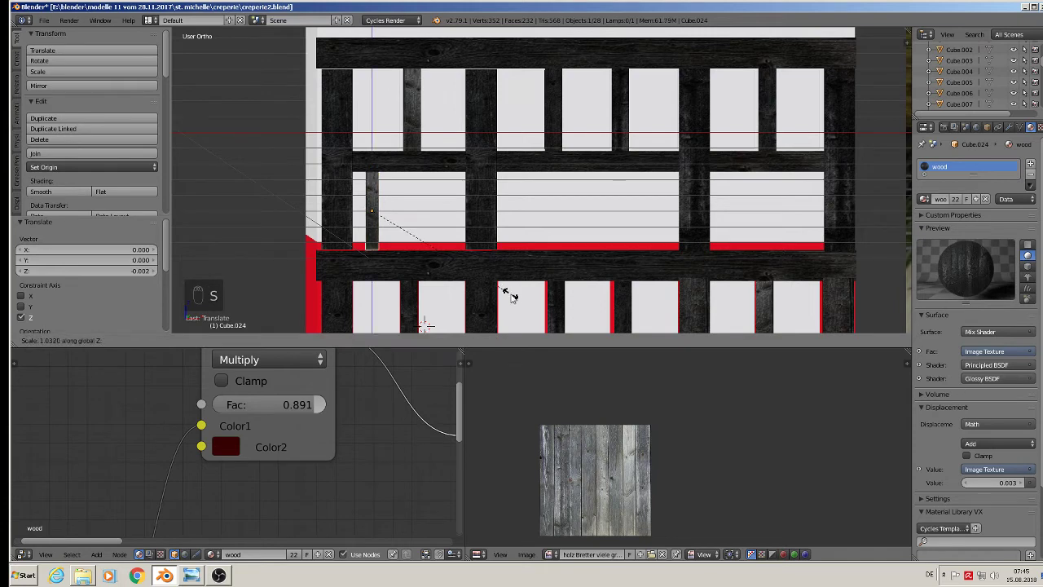
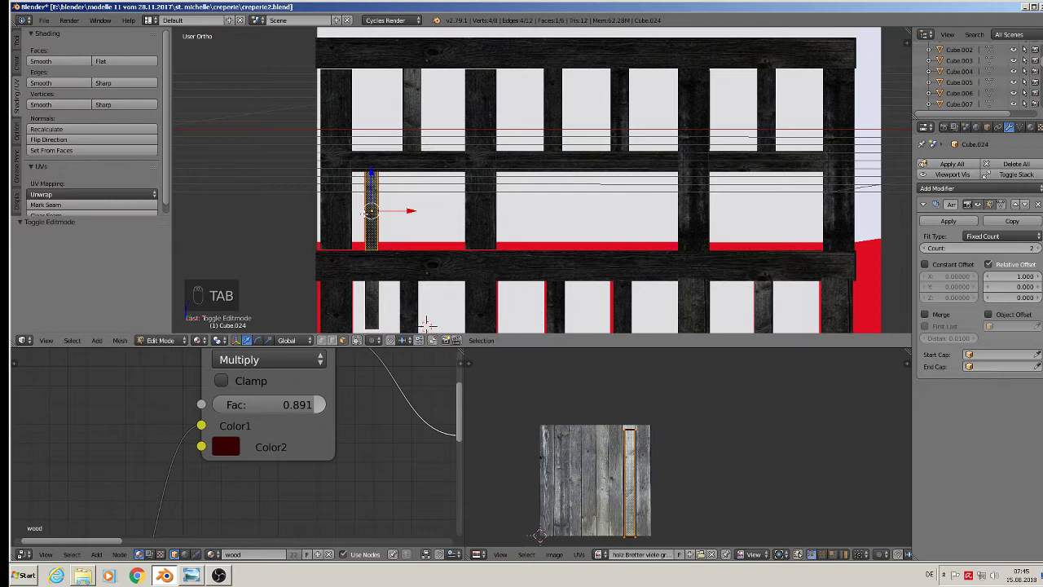
- Leave the post's mesh to work with the whole object for the Array modifier
key(Tab)
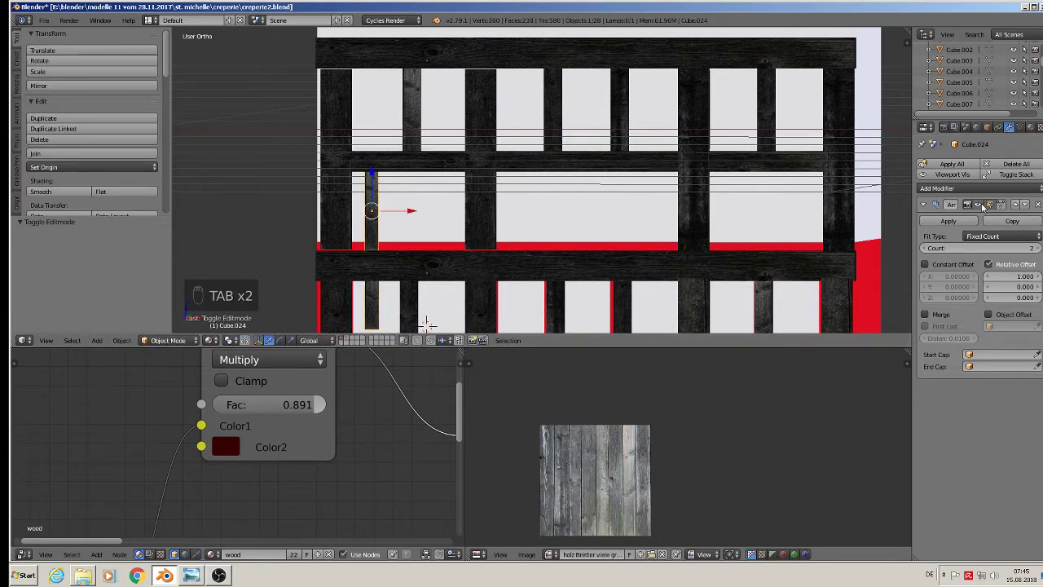
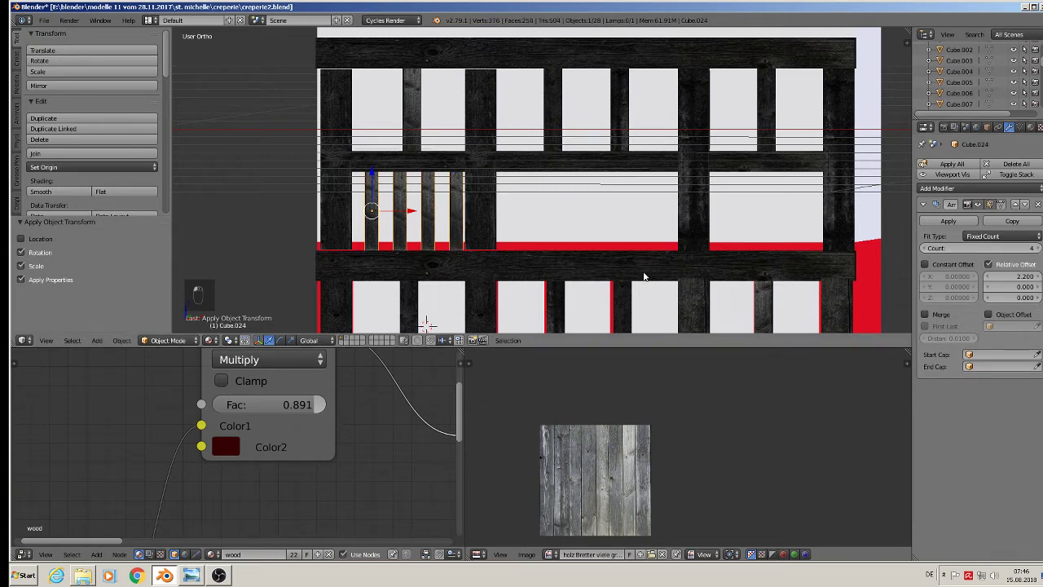
- Scale the arrayed post row narrower and taller, then duplicate it into the lower window
key(s)
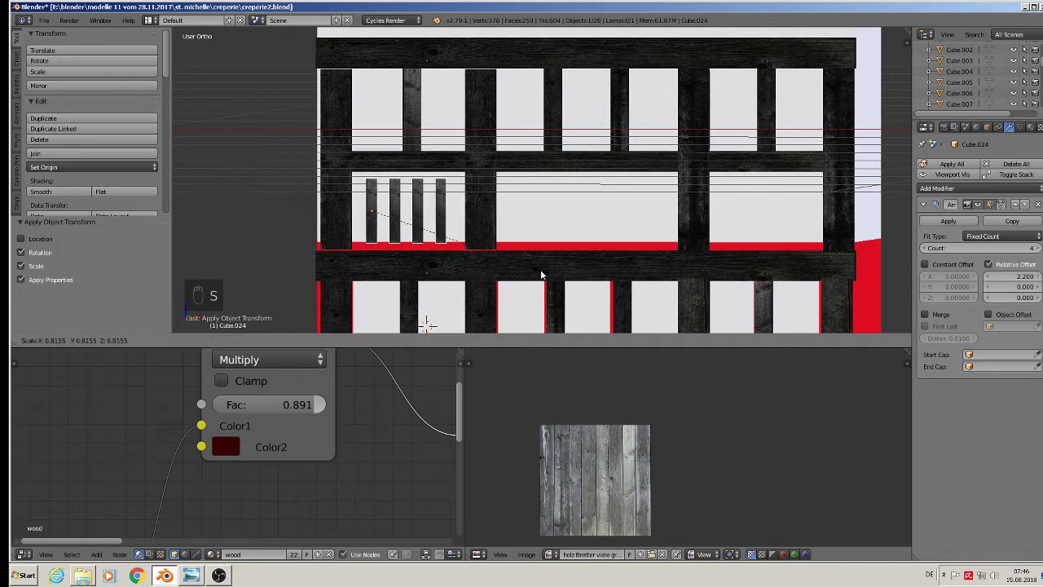
key(s)
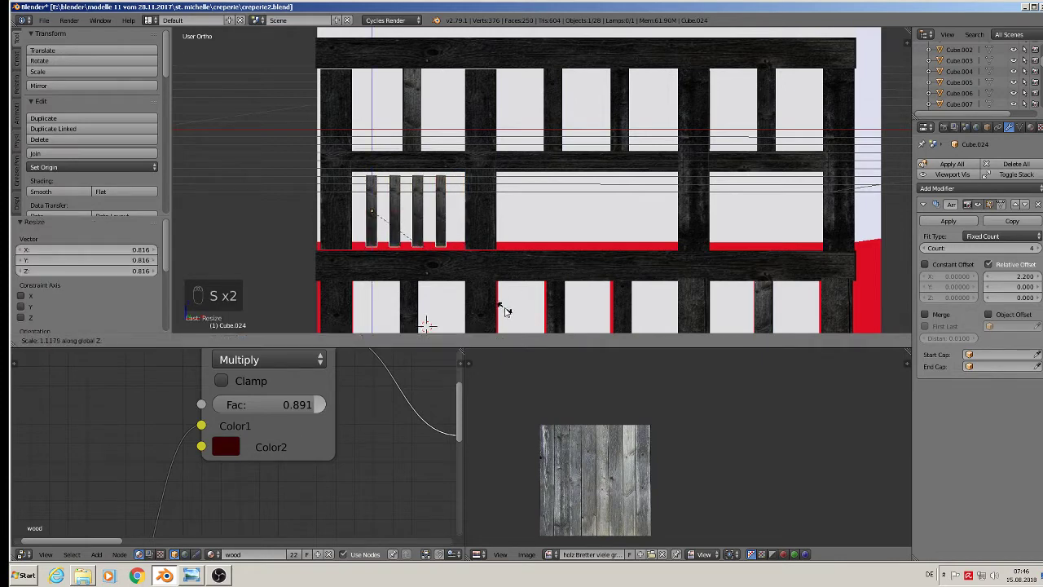
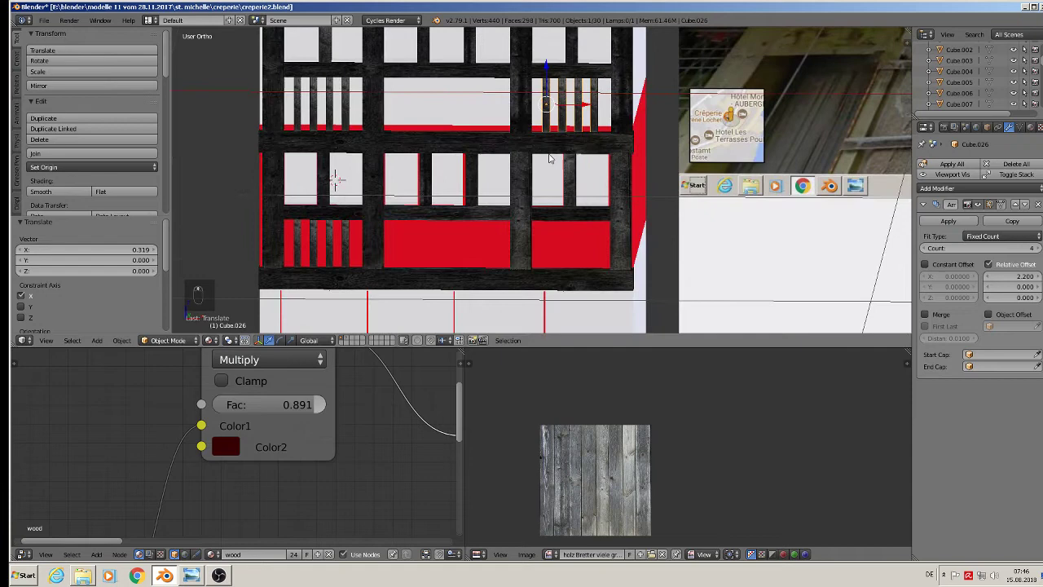
key(shift+d)
drag(552, 70, 557, 210)
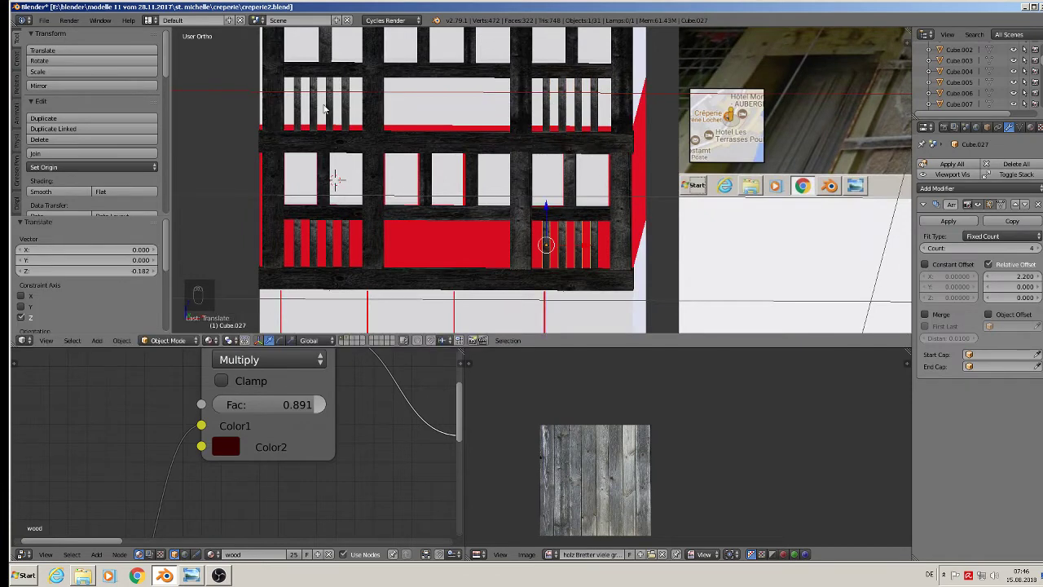
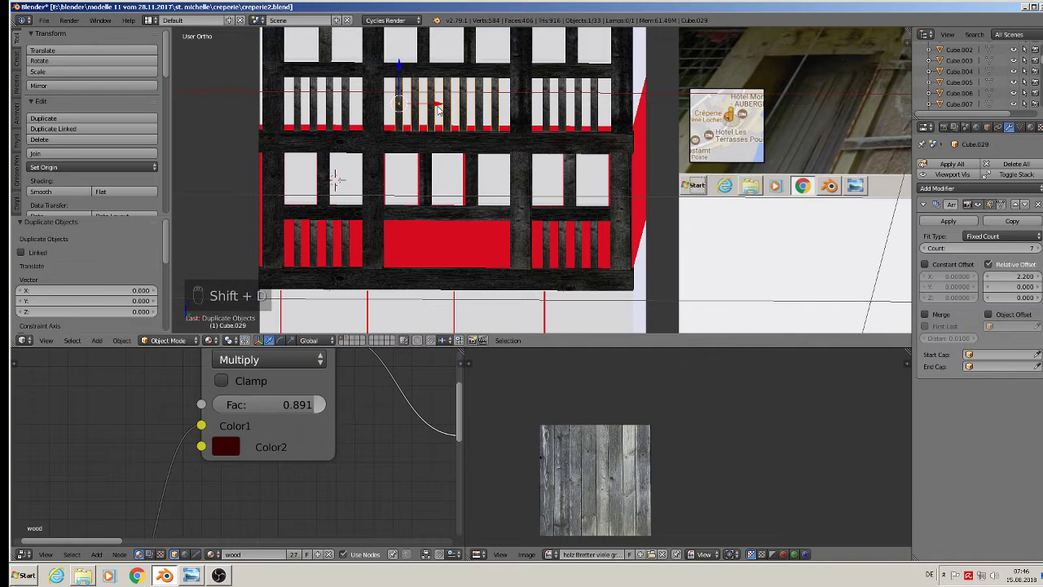
- Place the copied posts in the lower wide window and reposition the tall ground-floor post
drag(398, 68, 463, 211)
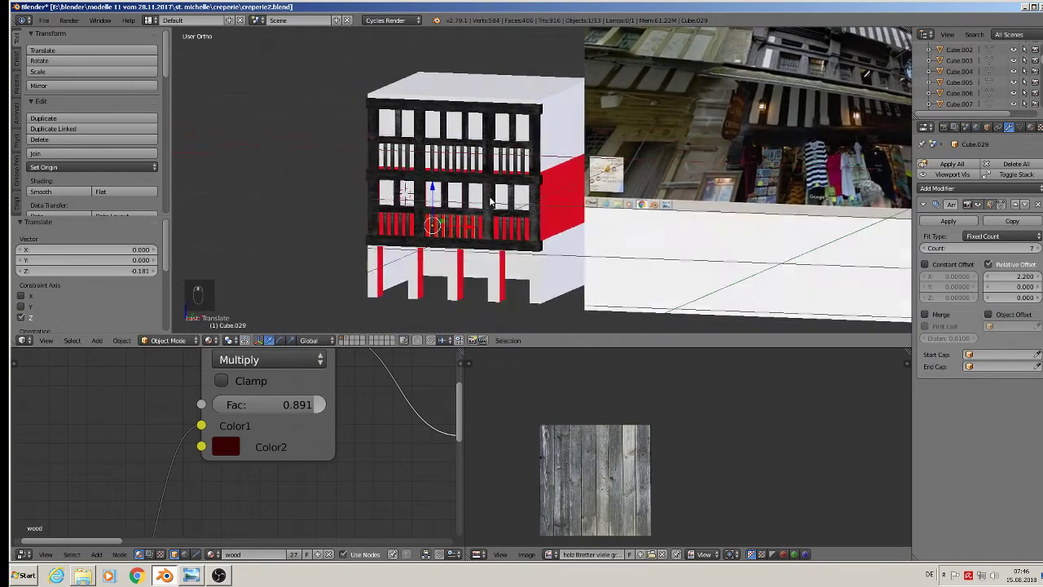
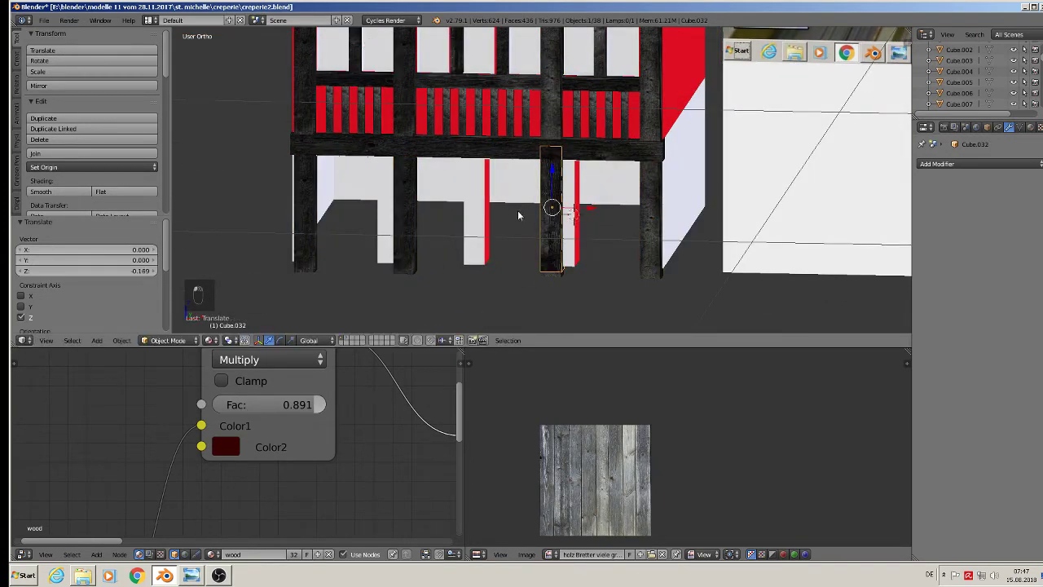
drag(593, 208, 578, 205)
key(KP_1)
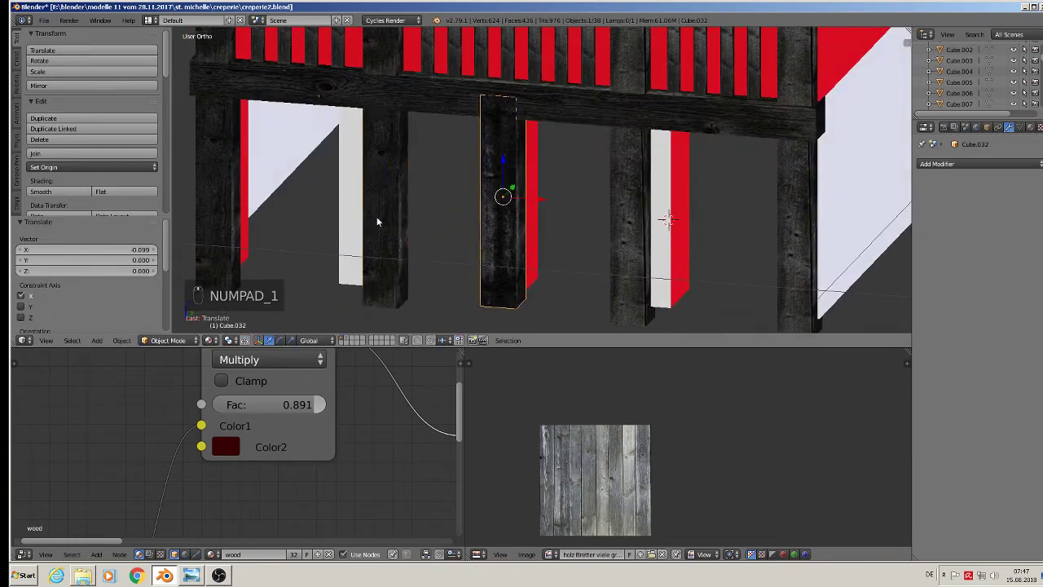
- Nudge the ground-floor posts' positions and heights in front view
drag(384, 196, 391, 209)
drag(421, 212, 391, 209)
drag(503, 214, 509, 184)
drag(507, 167, 508, 184)
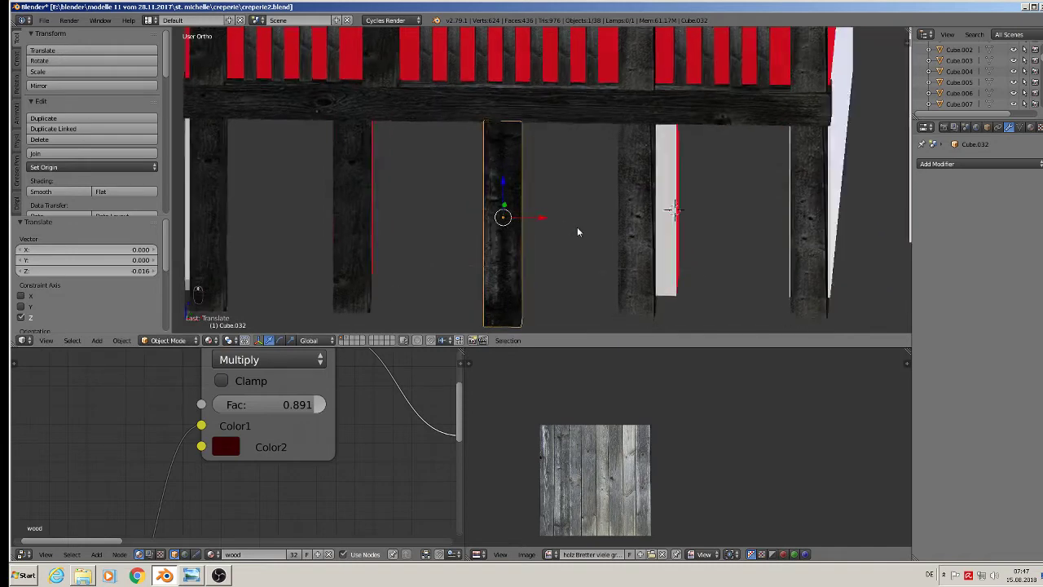
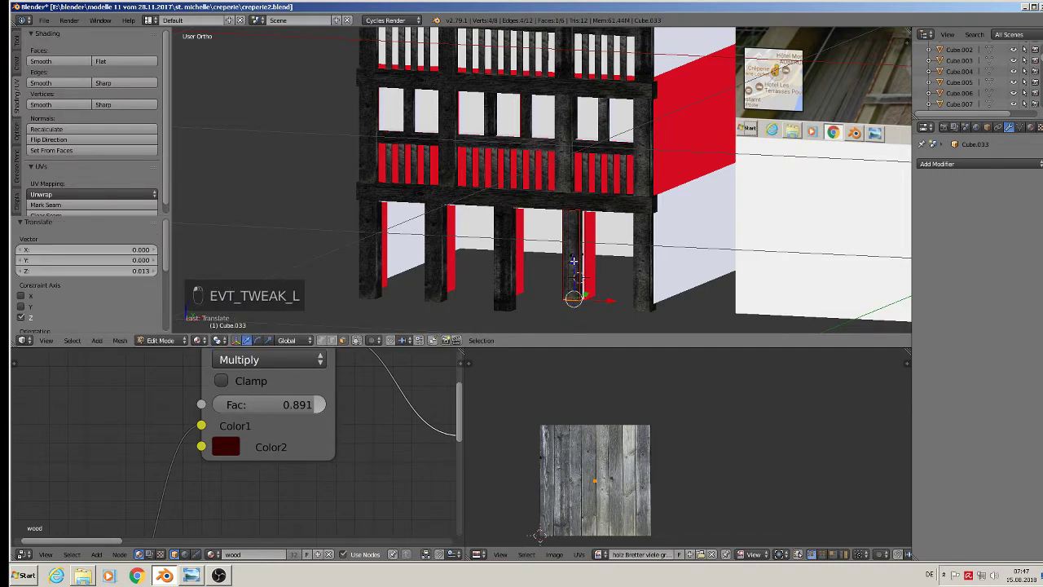
- Edit each remaining ground-floor post in turn, raising its geometry slightly to match the others
key(Tab)
key(Tab)
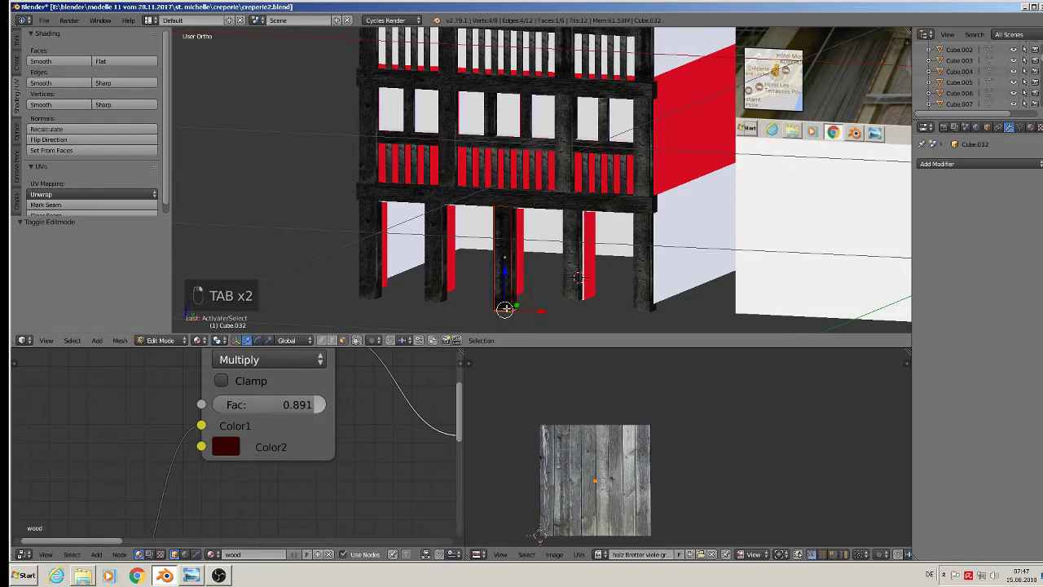
key(Tab)
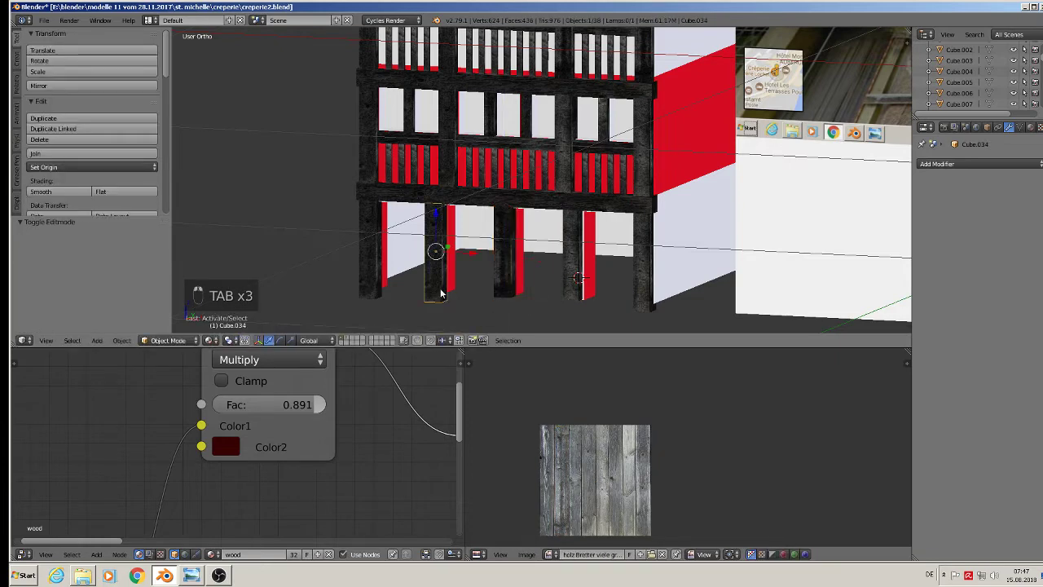
key(Tab)
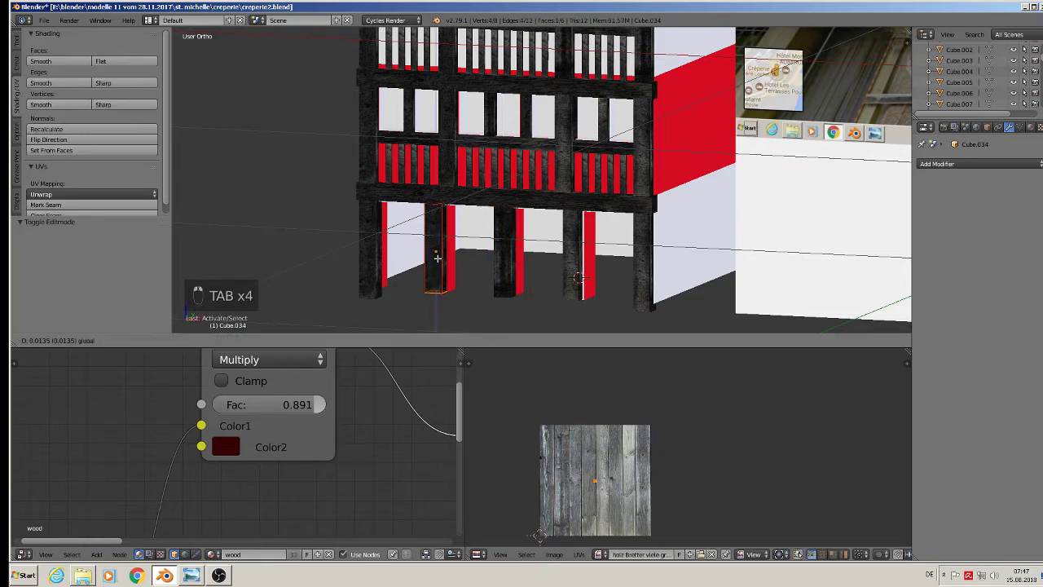
key(Tab)
key(Tab)
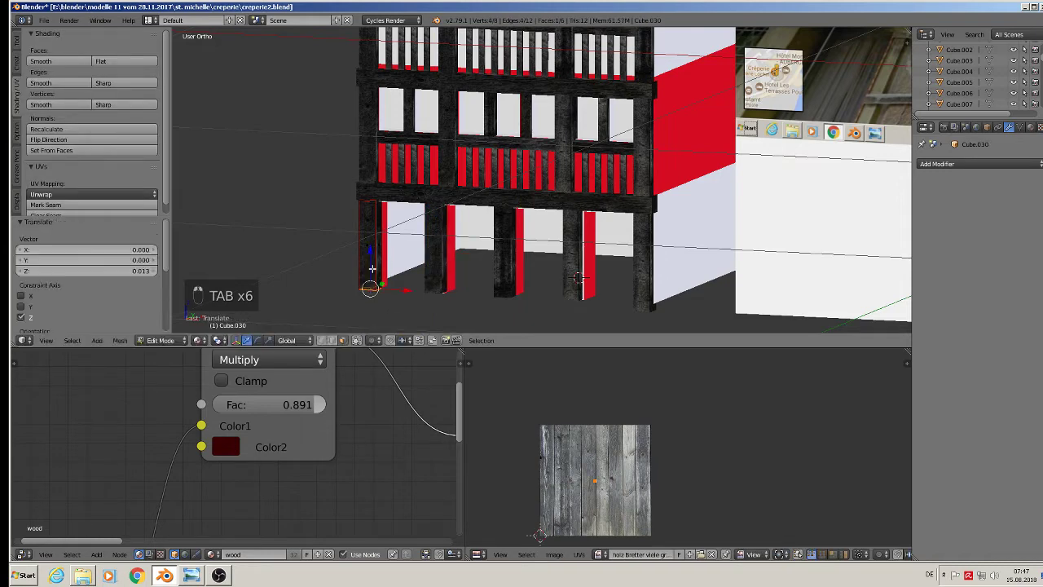
key(Tab)
key(Tab)
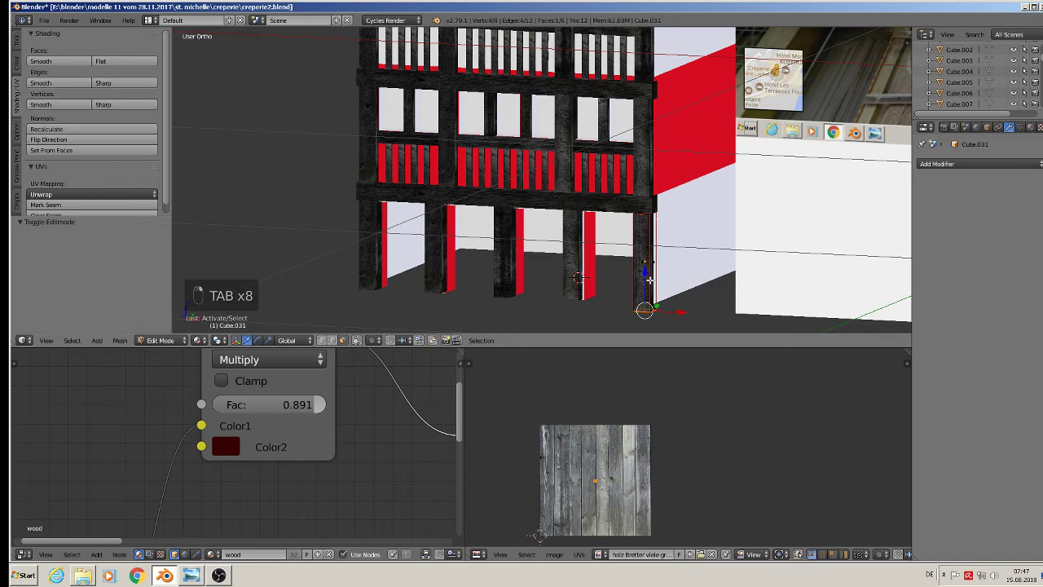
key(Tab)
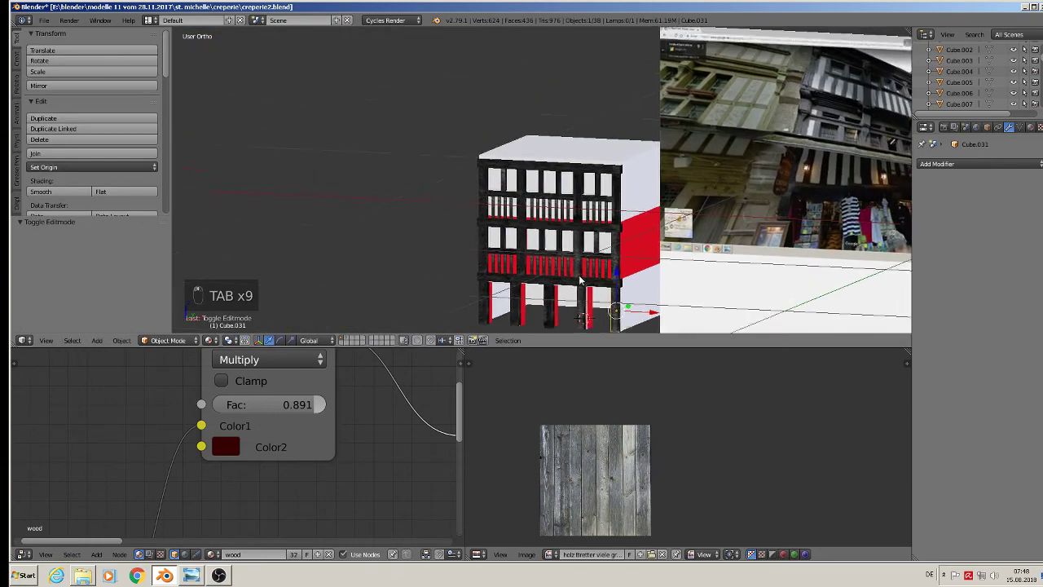
- Select the railing slat object so its Array modifier can be applied as real geometry
key(a)
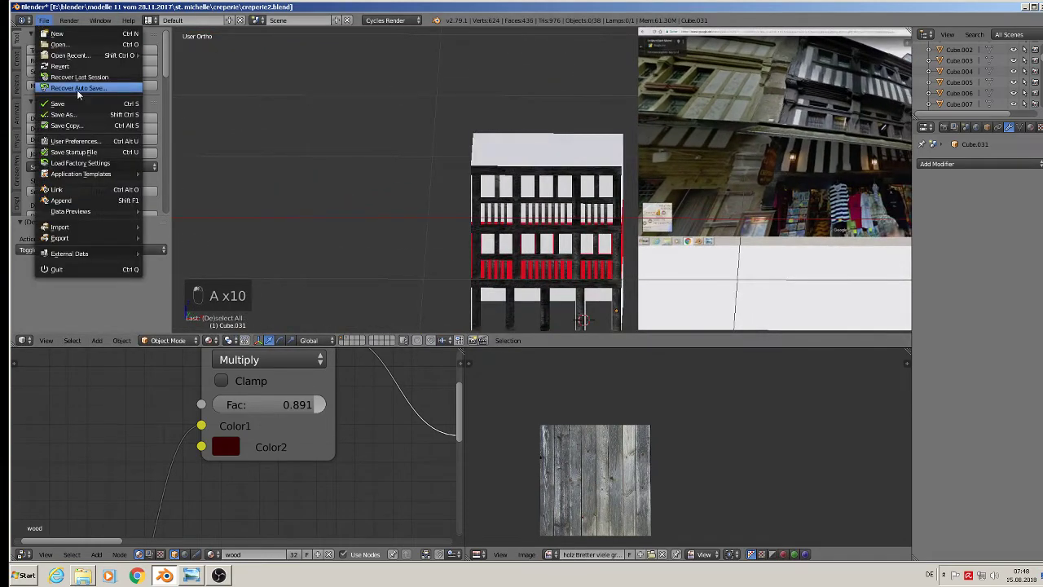
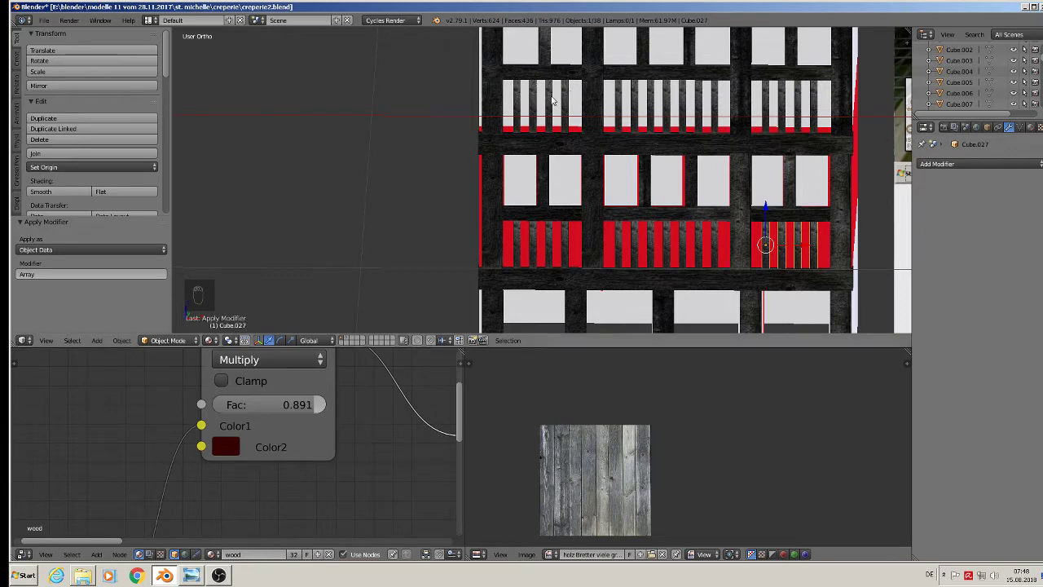
- Shift one upper railing slat's UV mapping across the wood board texture
right_click(531, 91)
key(Tab)
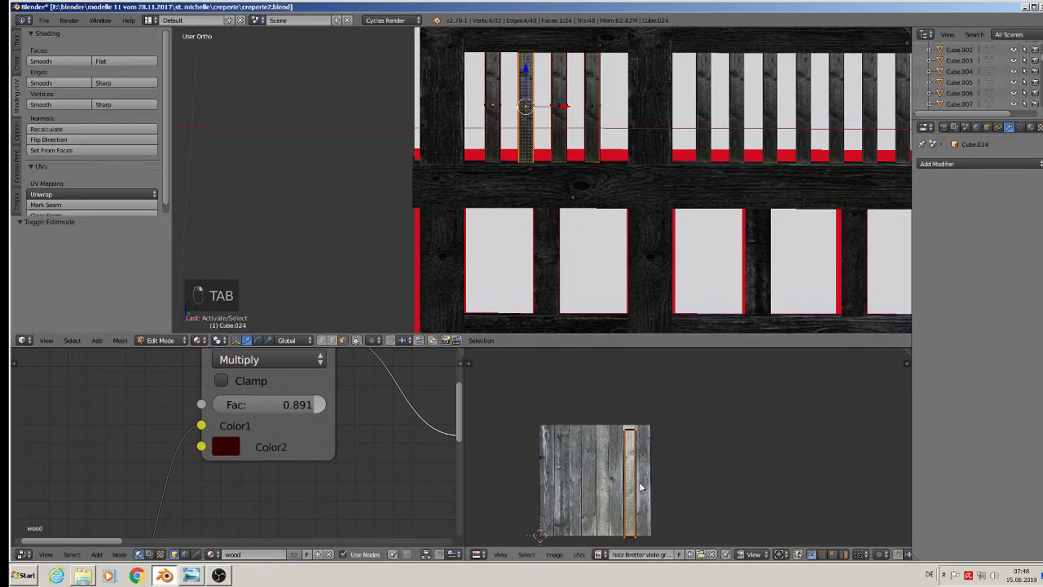
key(g)
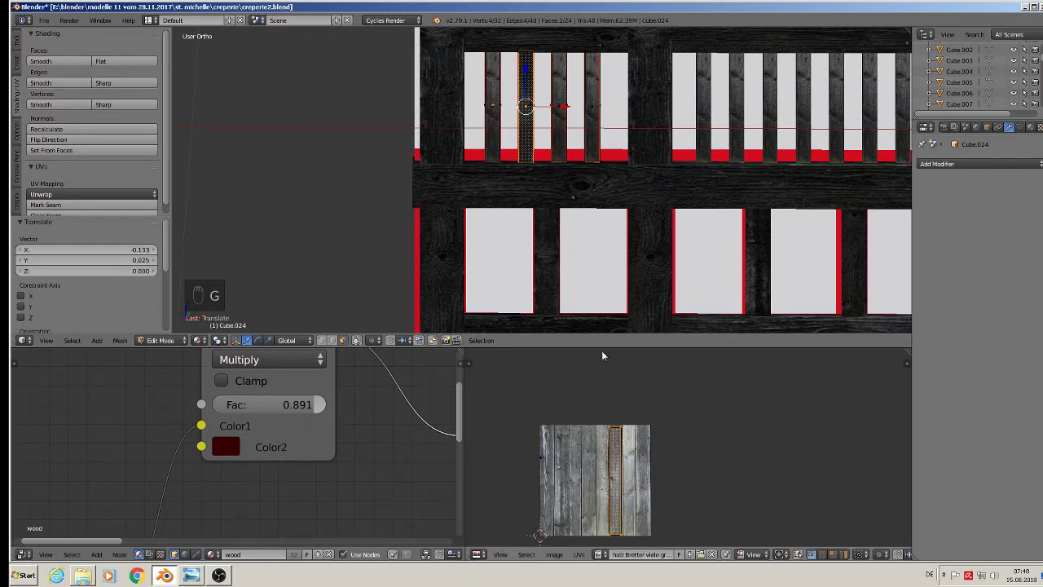
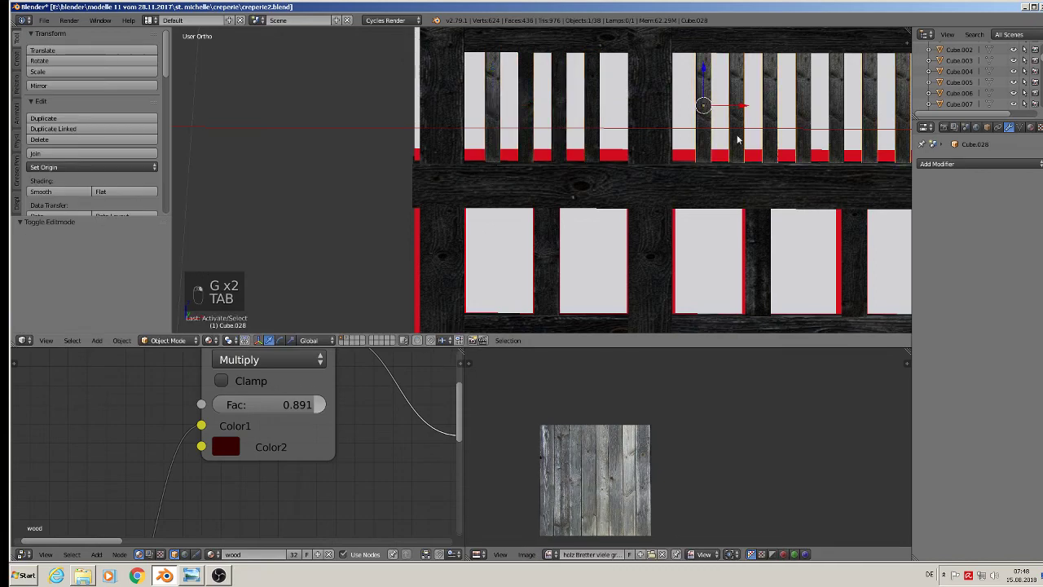
- Narrow another slat's UVs horizontally and move them onto a single plank
key(Tab)
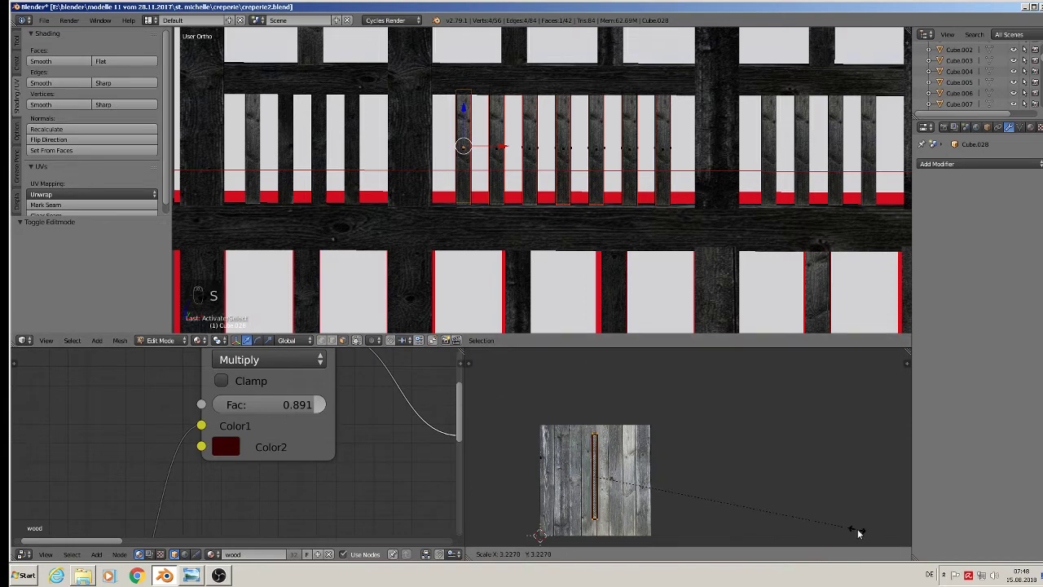
key(s)
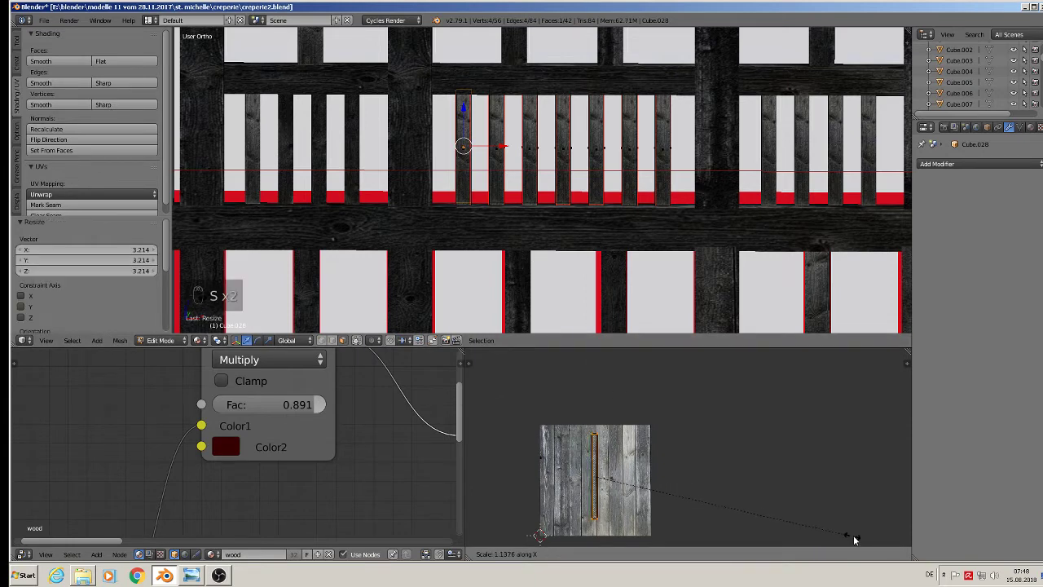
key(g)
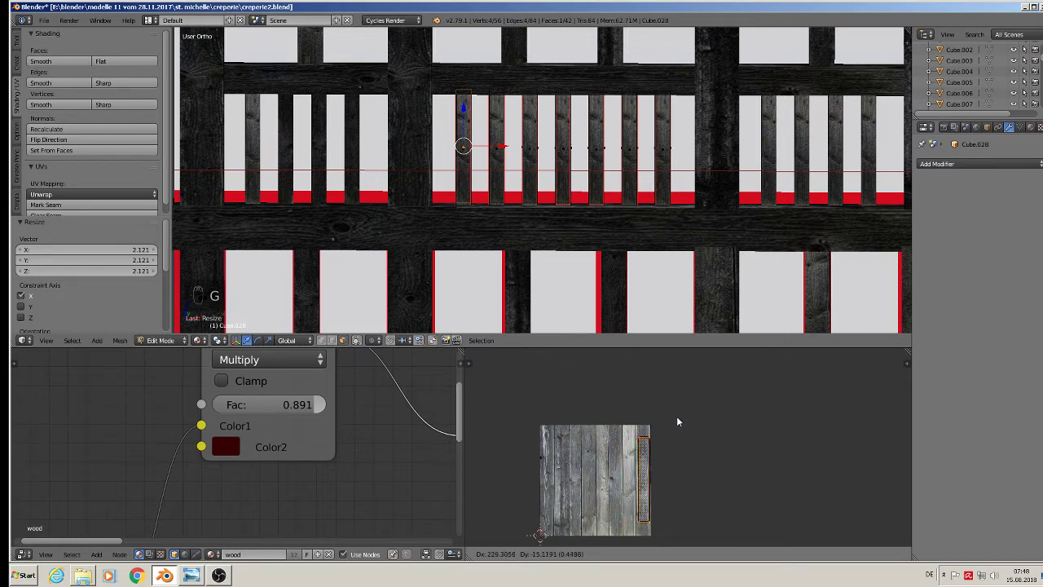
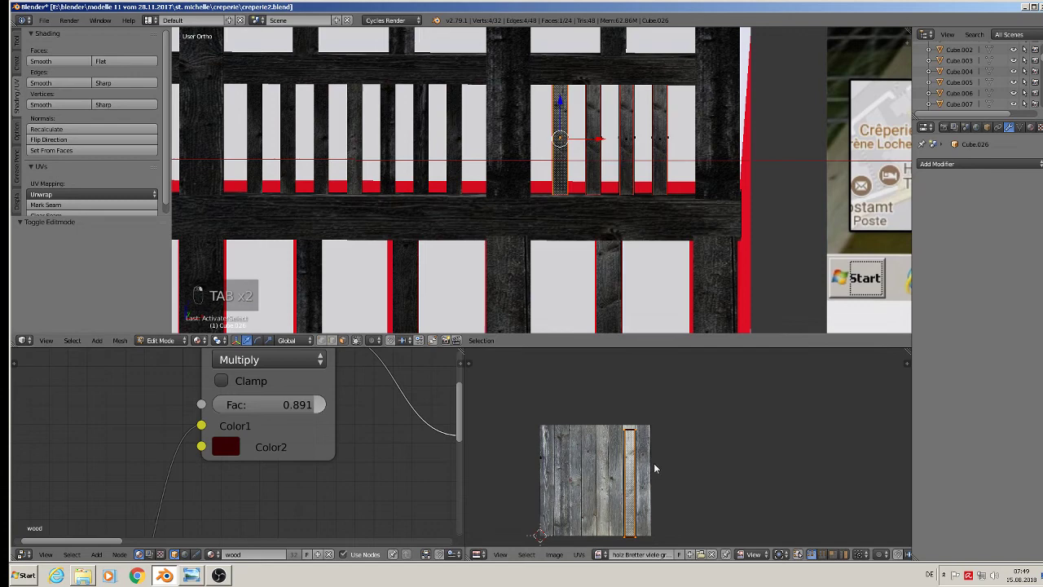
- Move a slat's UV island onto another plank and shift the slat to a new gap among the red panels
key(g)
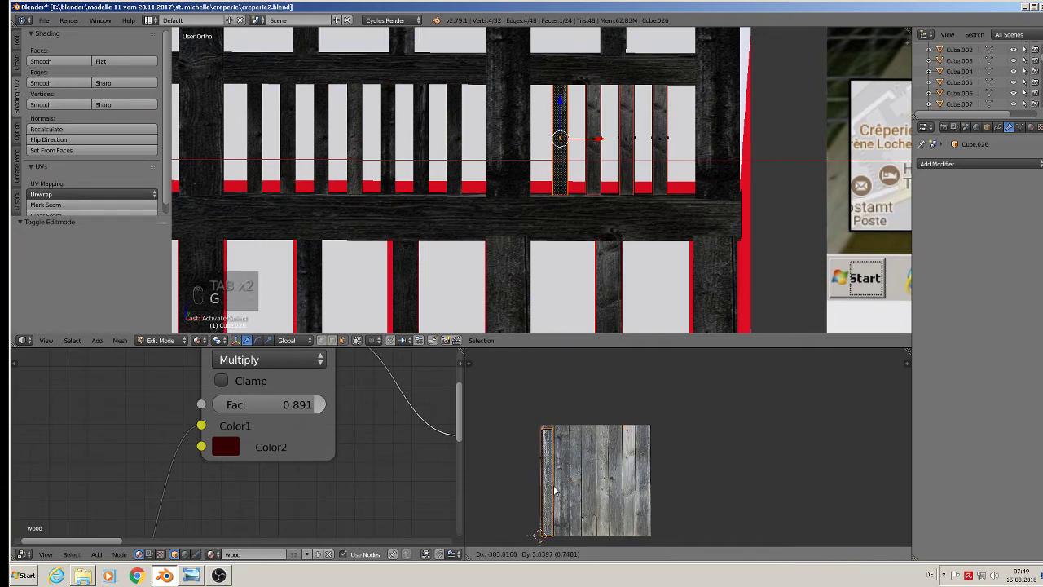
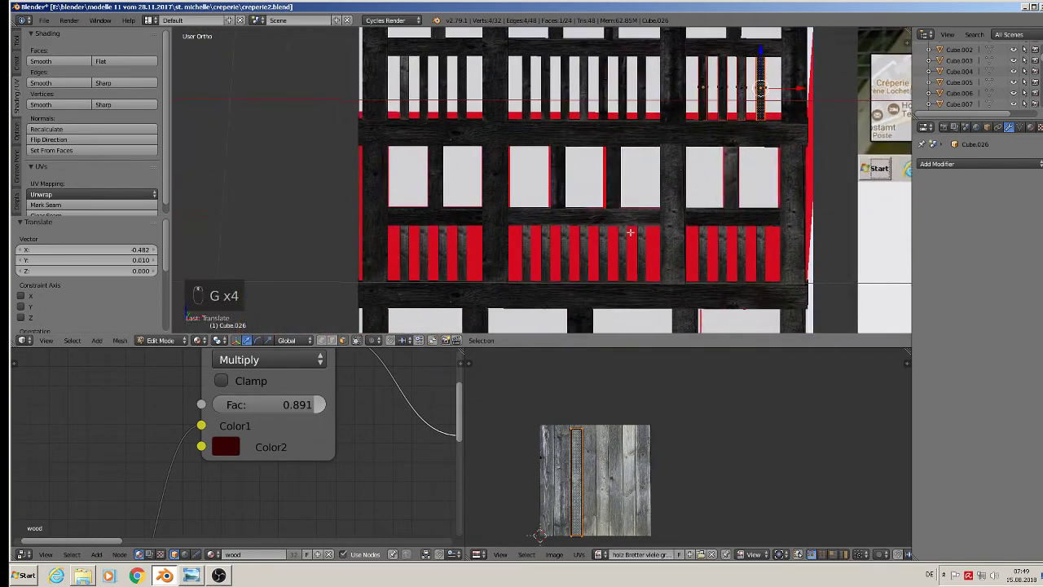
key(Tab)
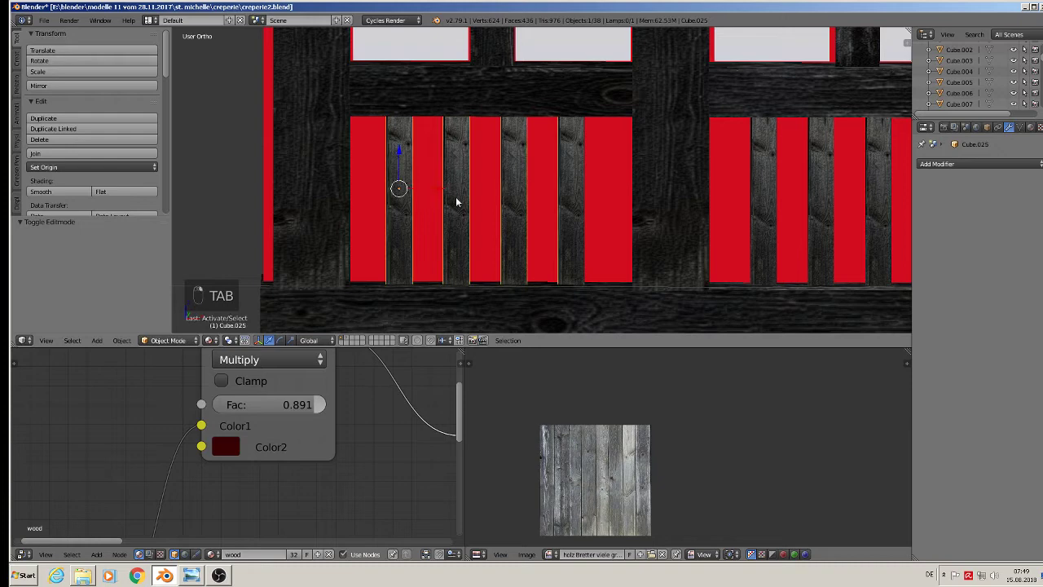
key(Tab)
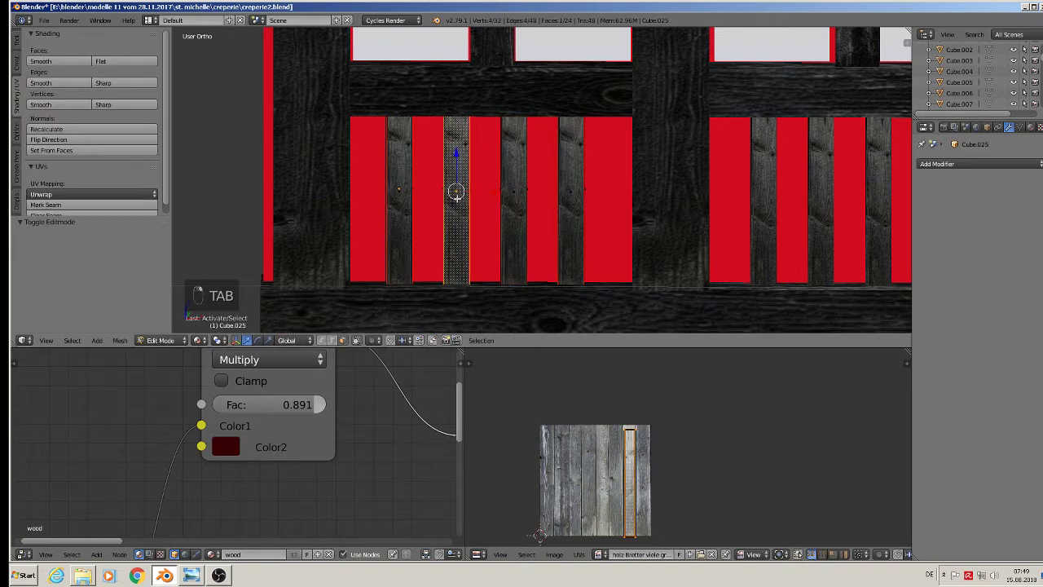
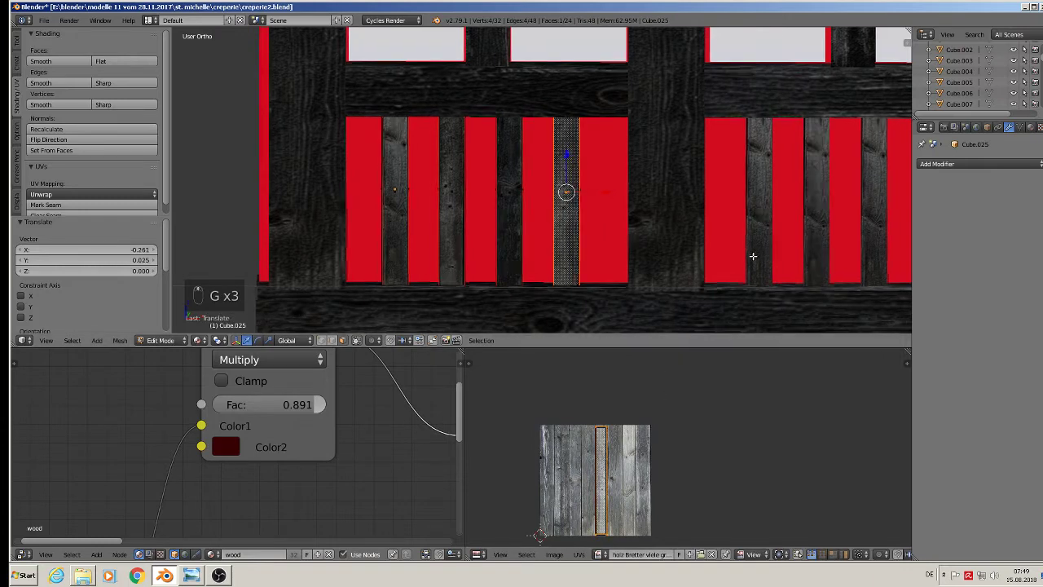
- Map another facade slat onto a different grey board and slide it sideways between the red panels
key(Tab)
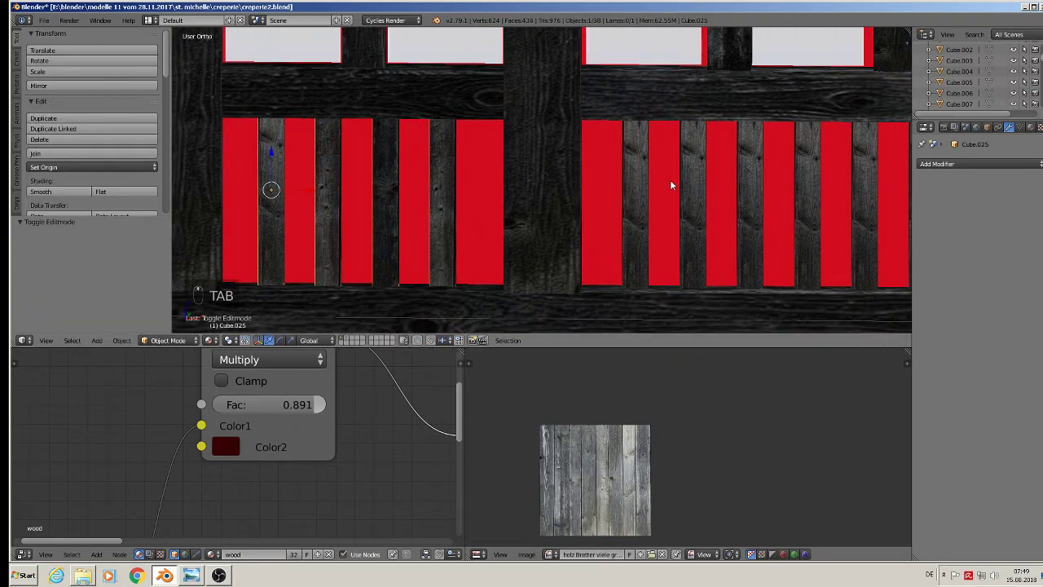
right_click(637, 179)
key(Tab)
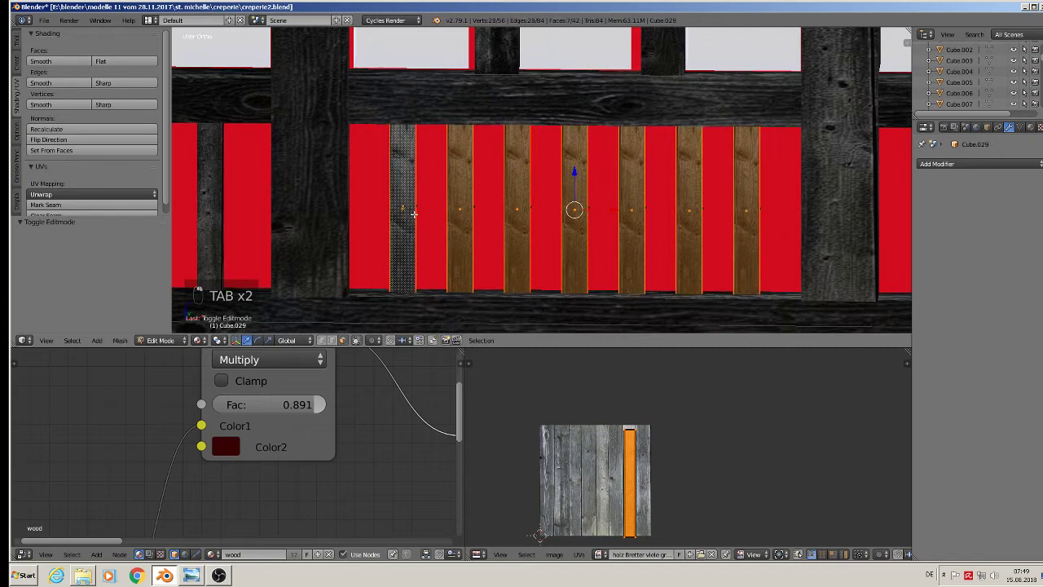
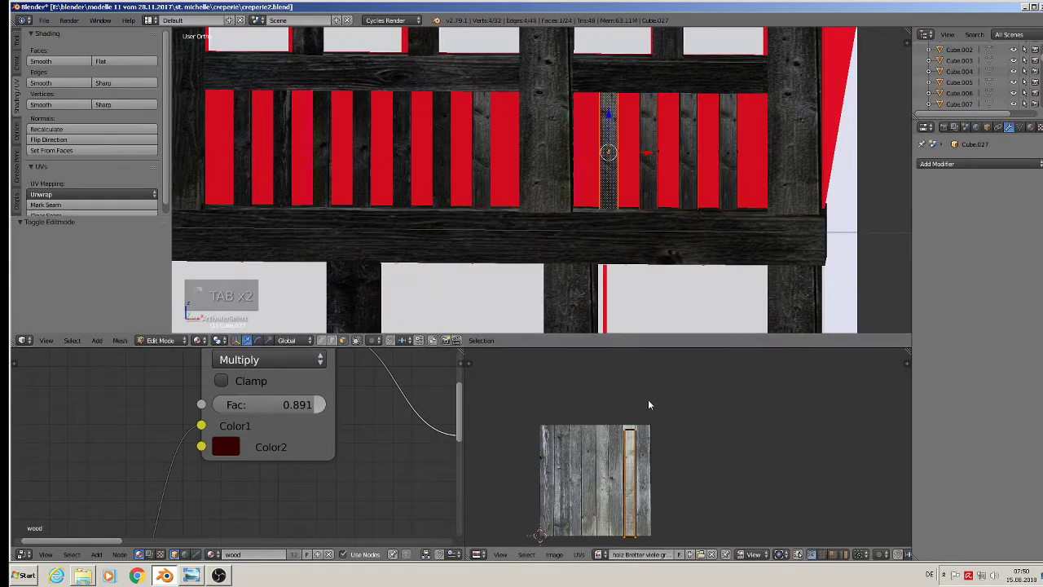
key(g)
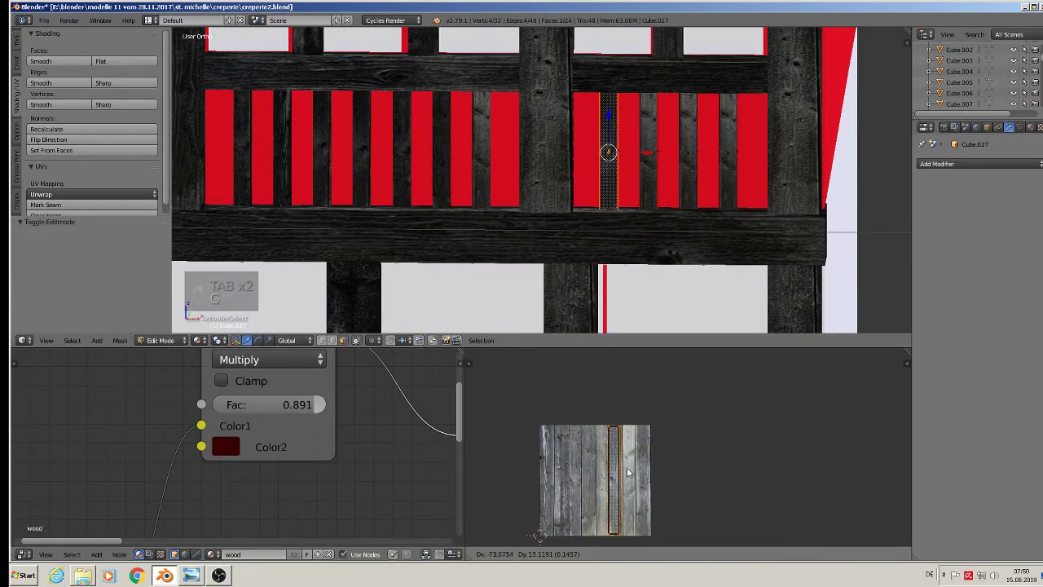
key(g)
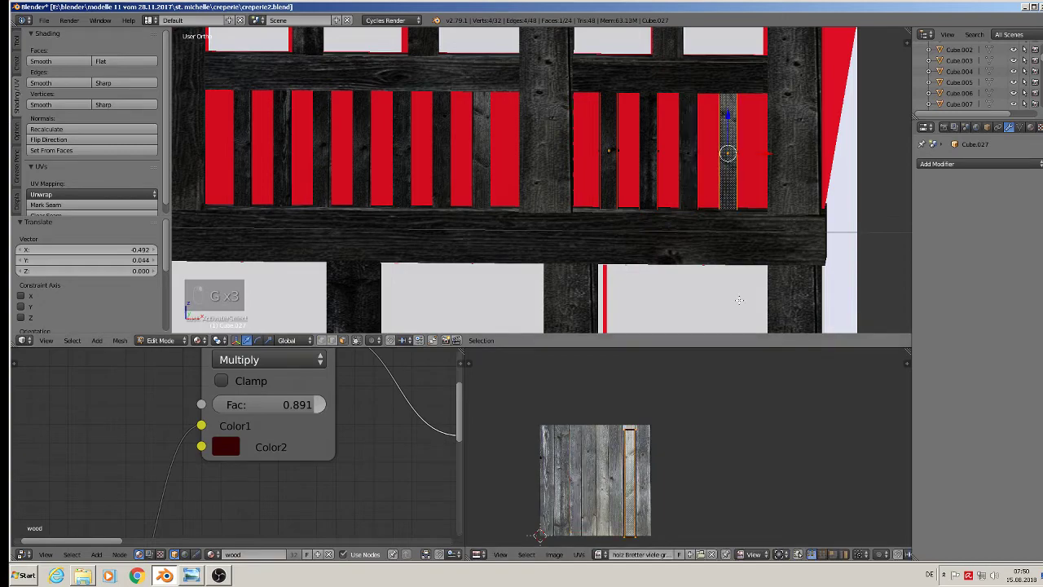
key(Tab)
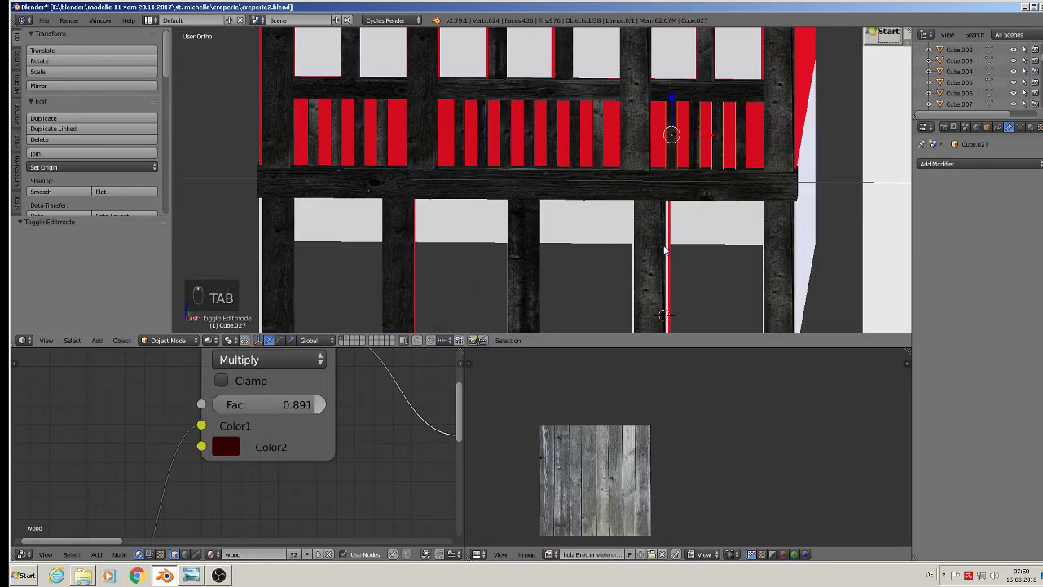
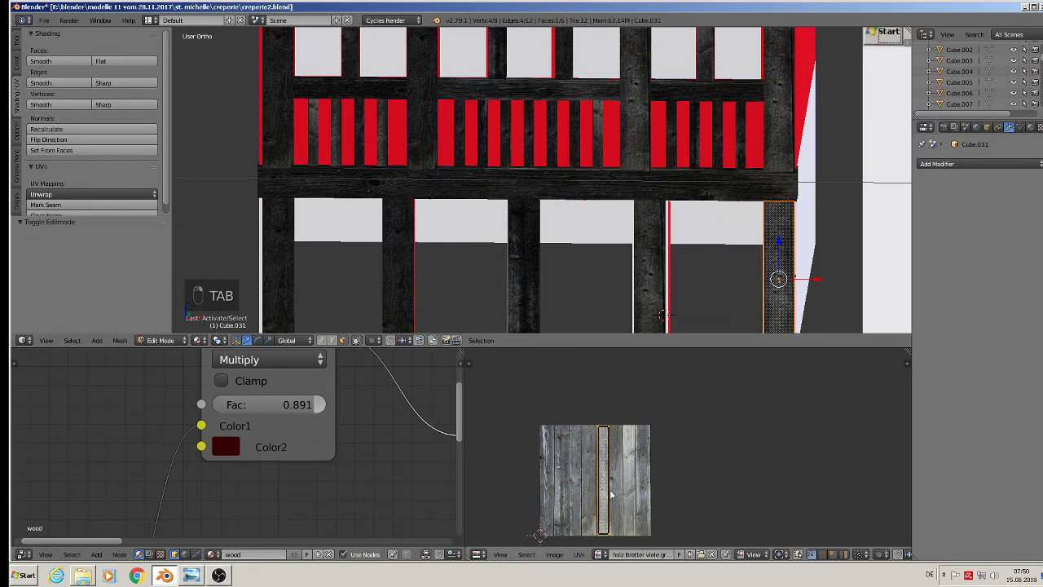
- Map the right ground-floor corner post onto another board of the wood texture
key(g)
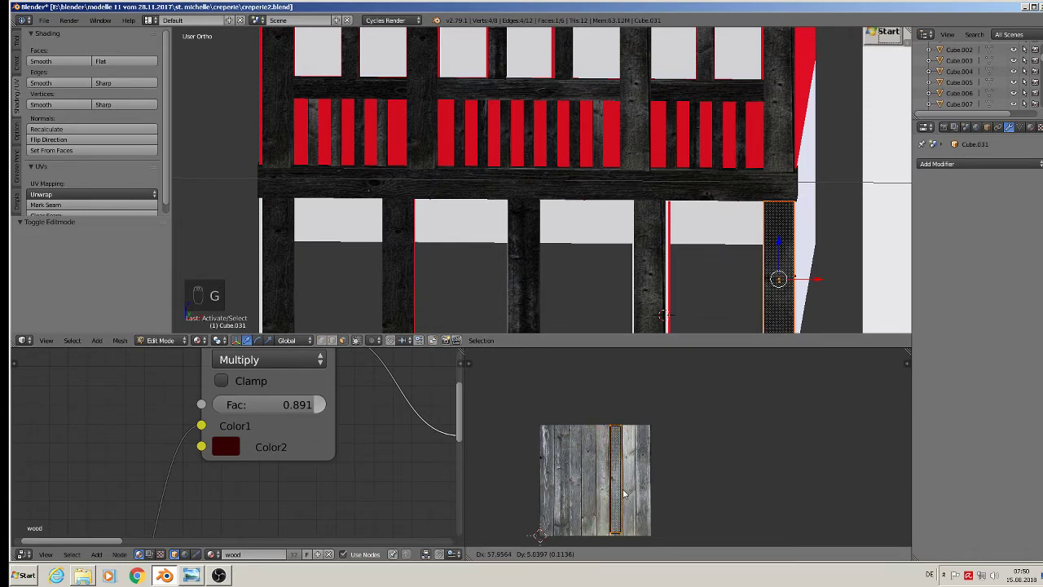
key(Tab)
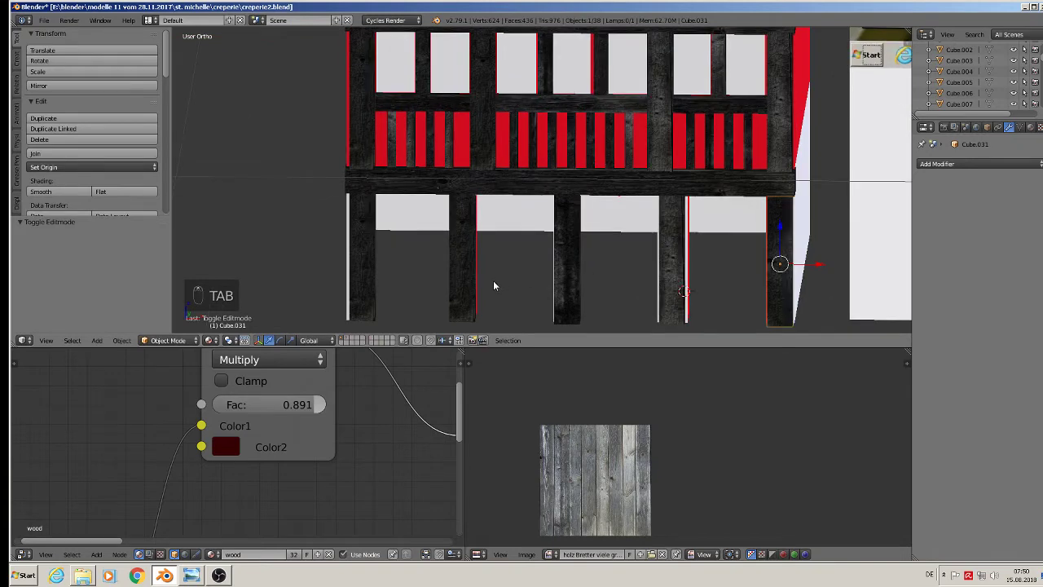
key(Tab)
key(Tab)
- Map the left corner post onto the leftmost board and deselect everything
key(Tab)
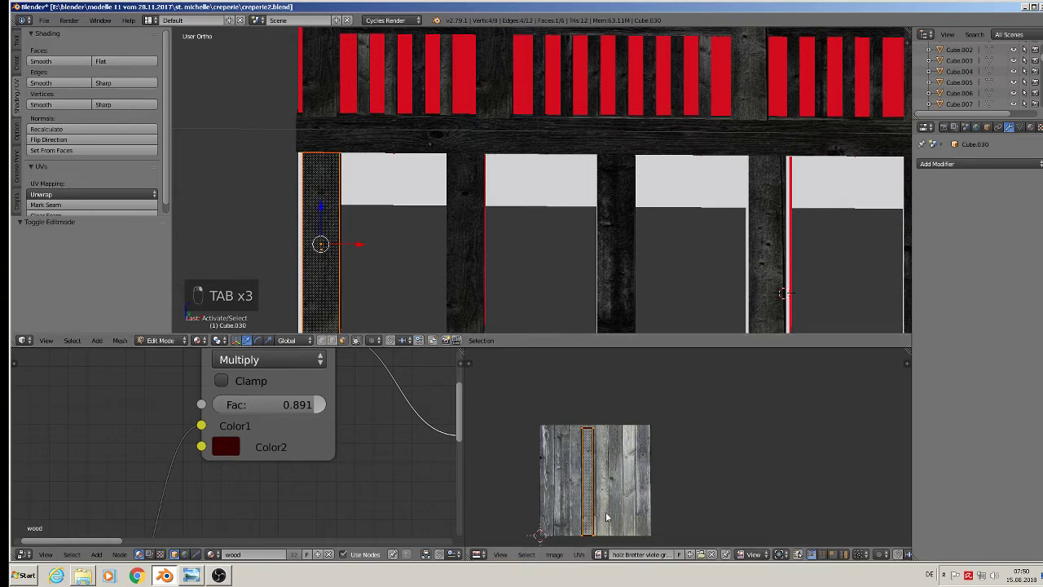
key(g)
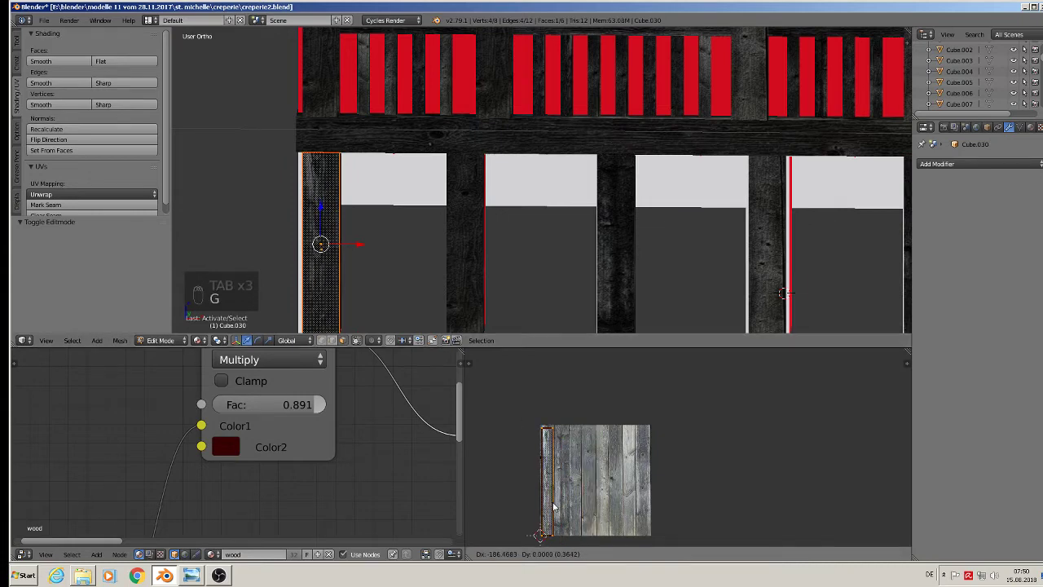
key(Tab)
key(a)
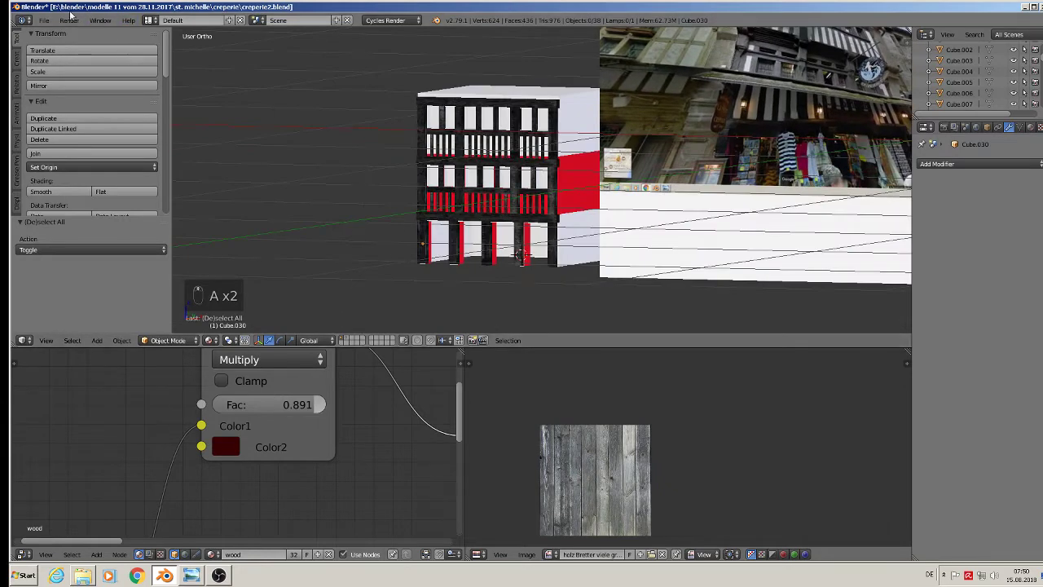
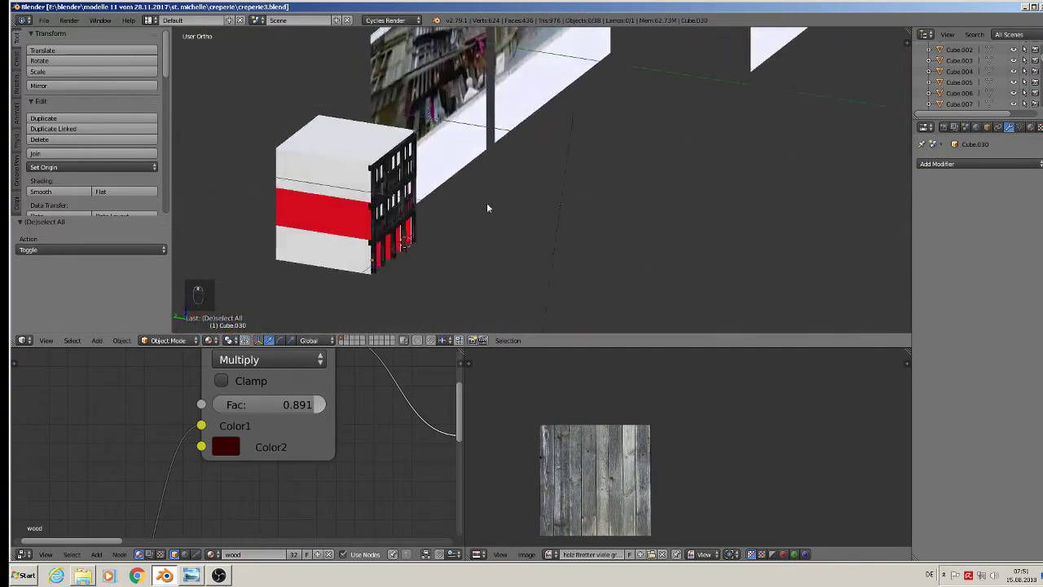
- Edit the main building block's mesh to raise its top, adding an edge loop with Ctrl+R
right_click(347, 142)
key(Tab)
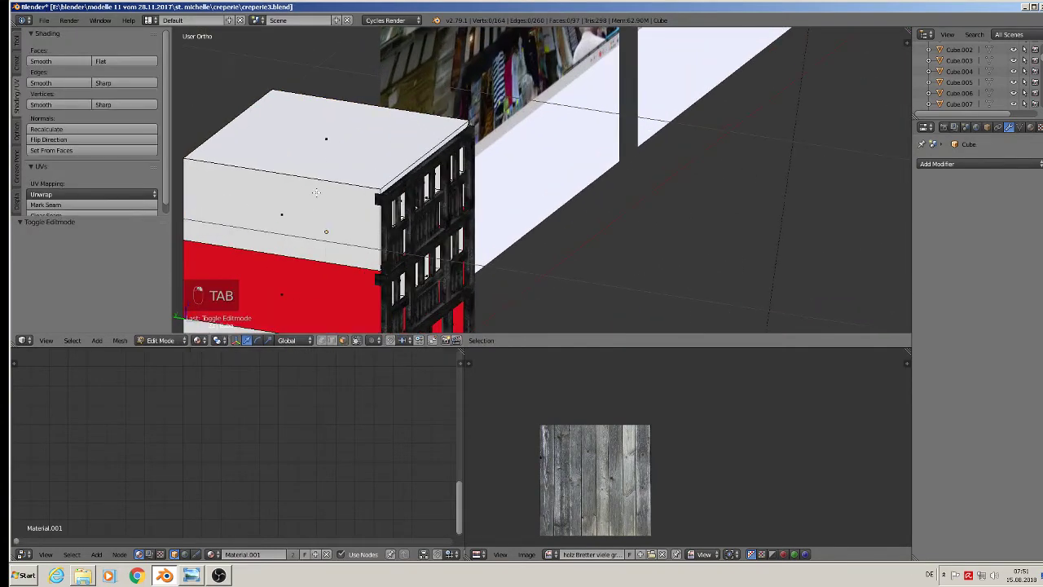
key(ctrl+r)
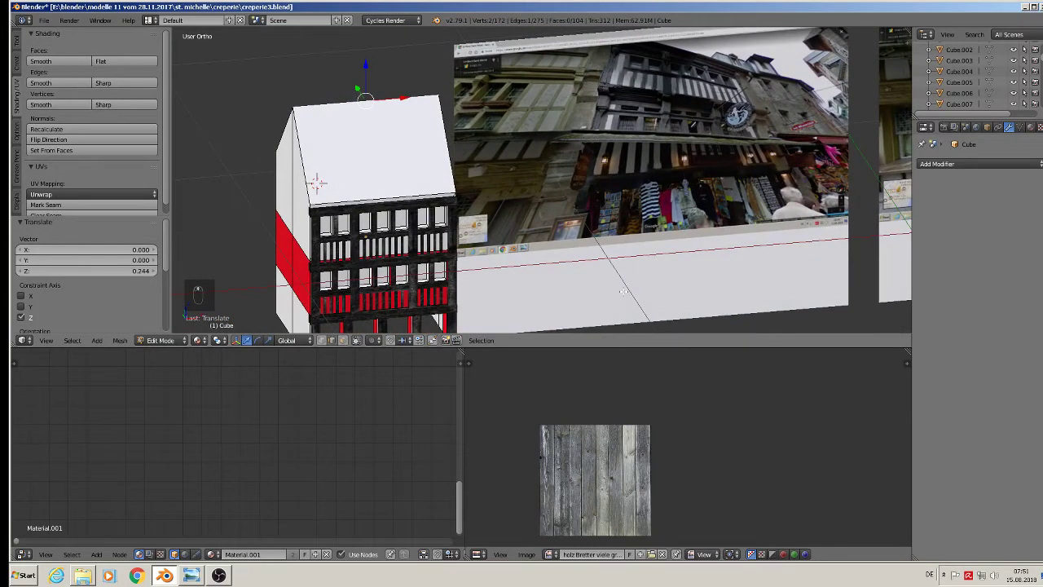
key(a)
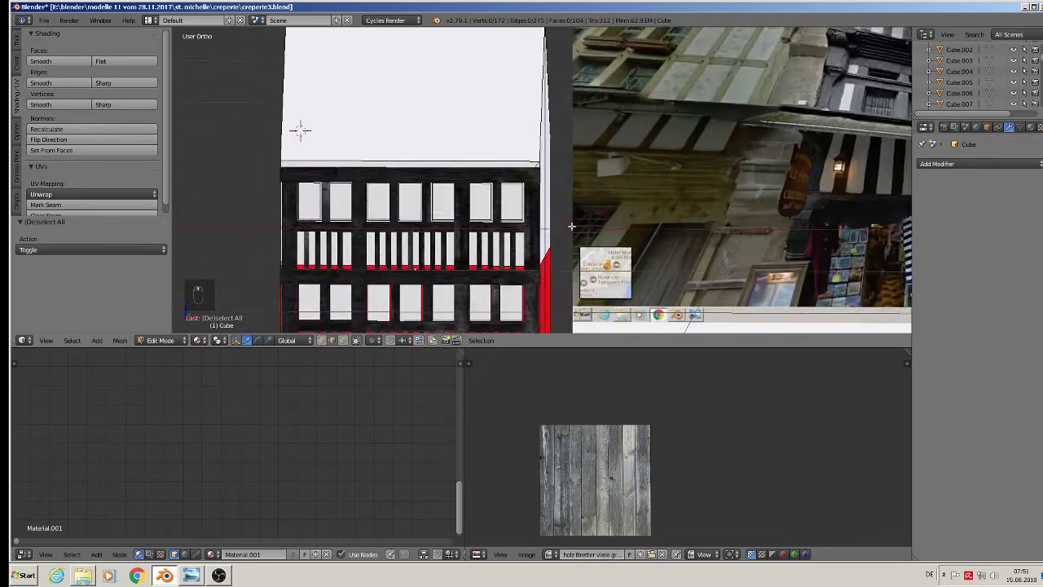
- Duplicate the window frame piece and stretch the middle pane row wider along X
key(Tab)
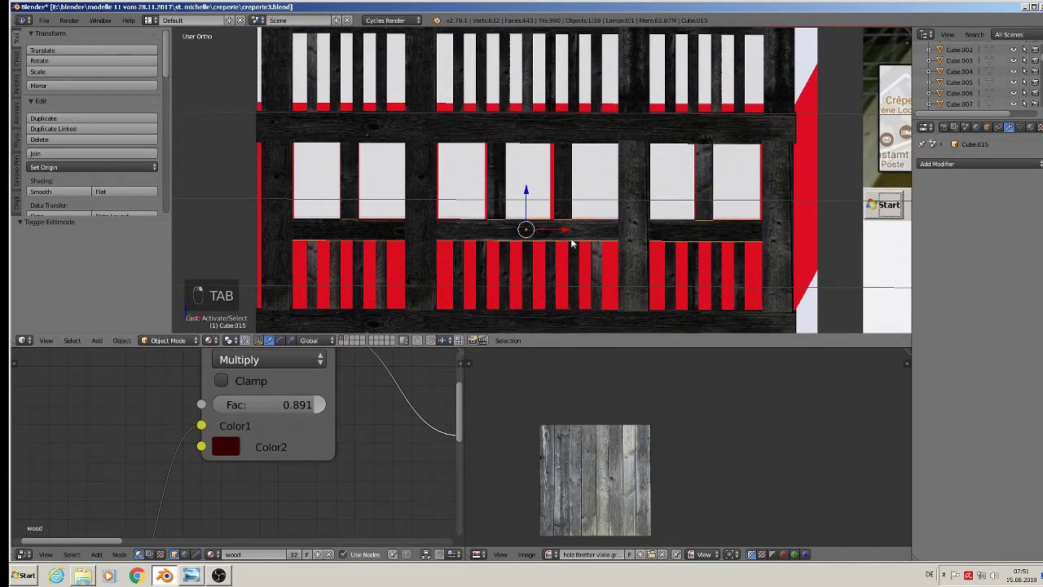
key(shift+d)
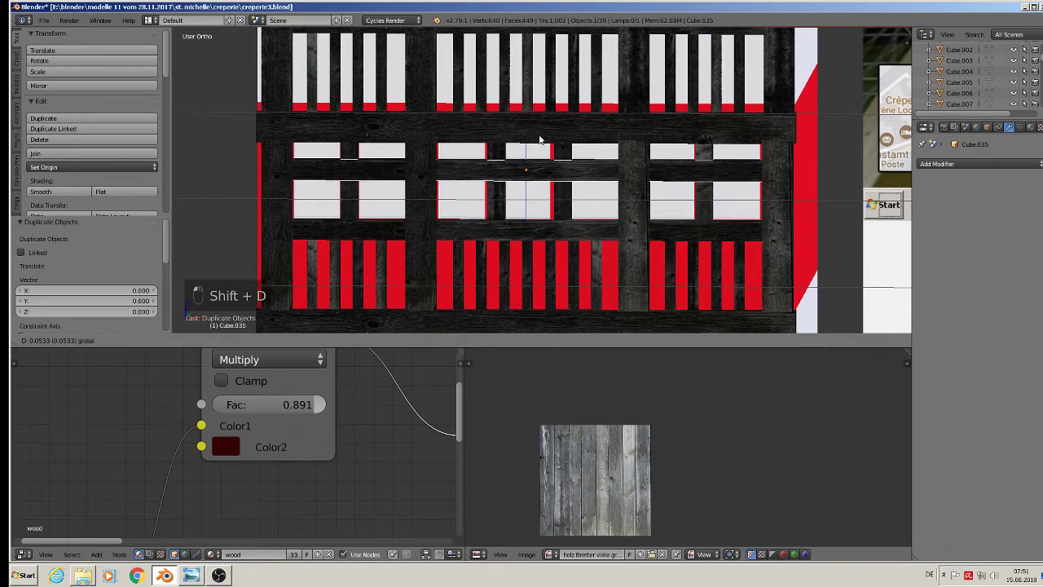
key(s)
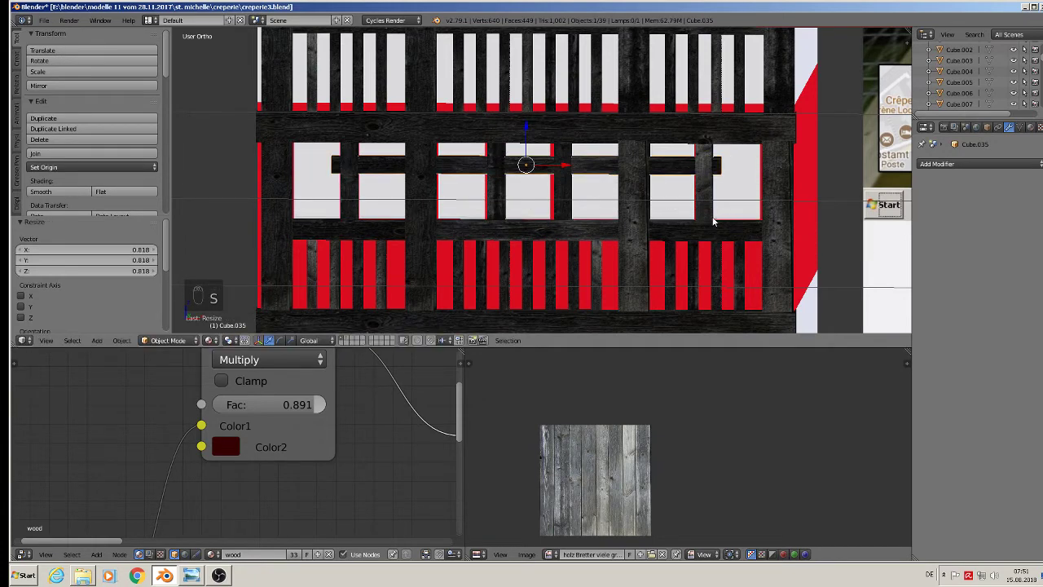
key(s)
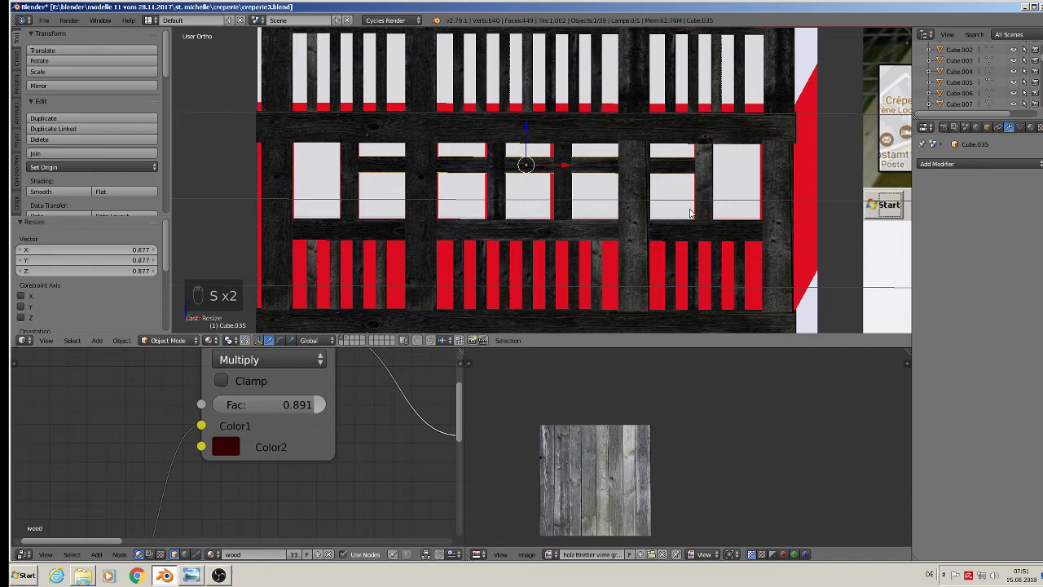
key(s)
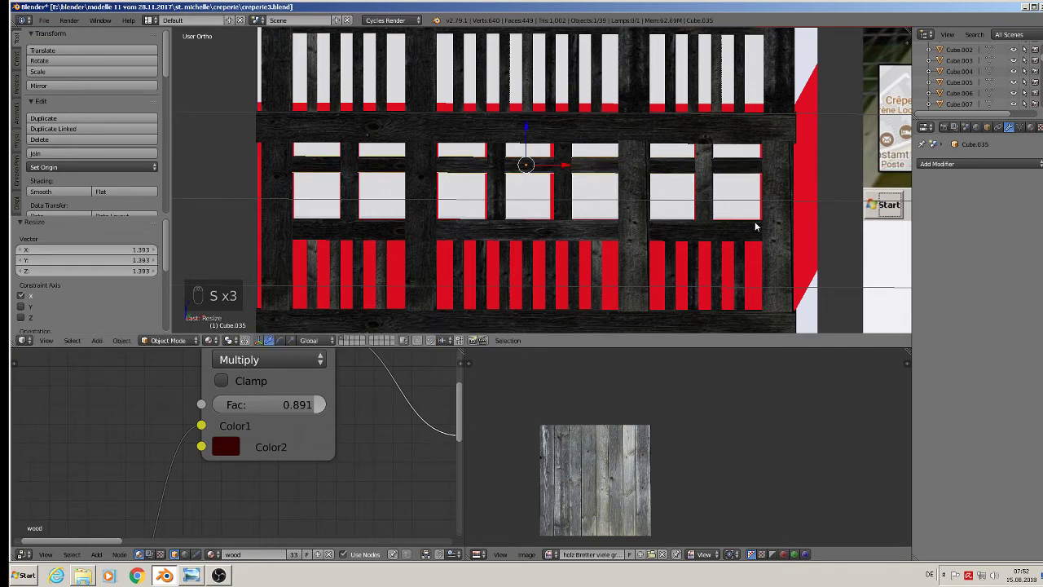
- Confirm the wider panes, leave Edit Mode and deselect everything
key(Tab)
key(Tab)
key(a)
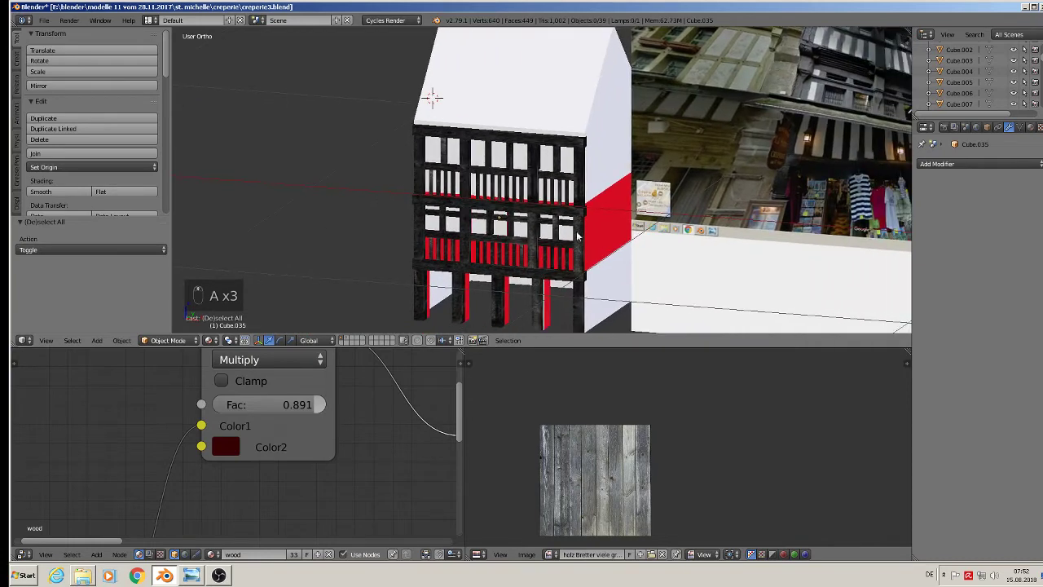
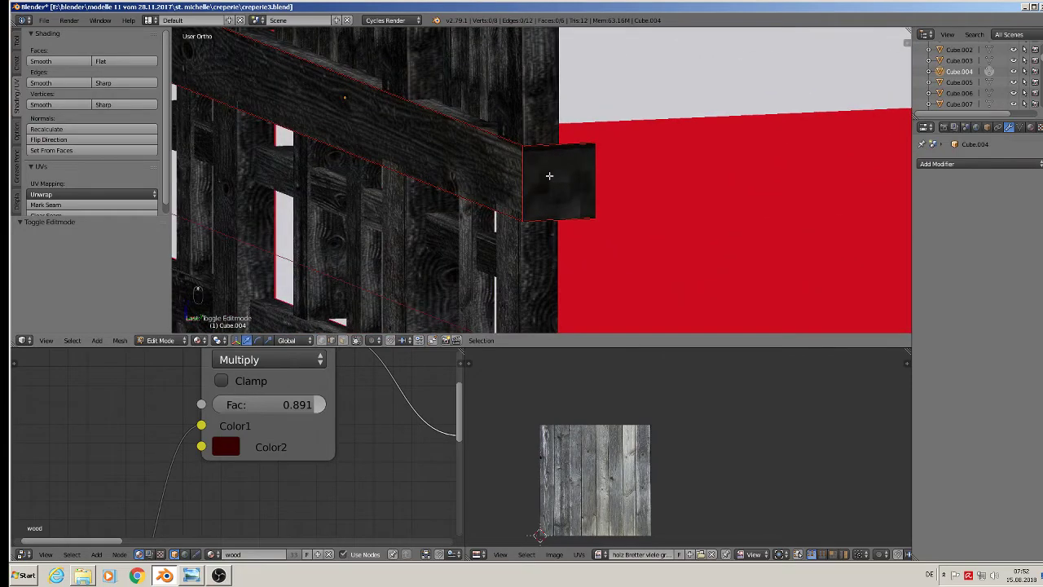
- Add a loop cut across the top beam and box-select the faces at its end
key(ctrl+r)
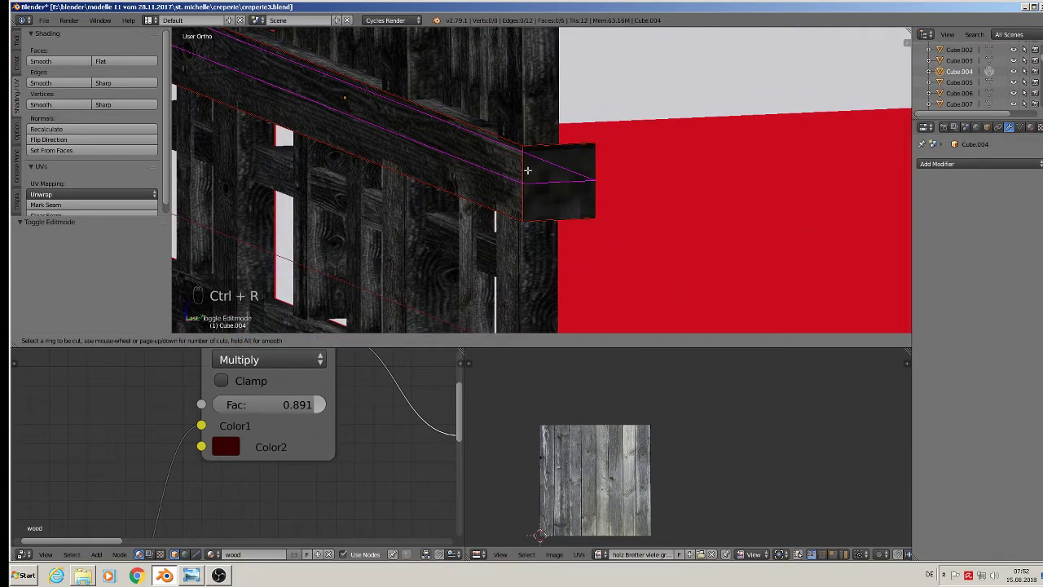
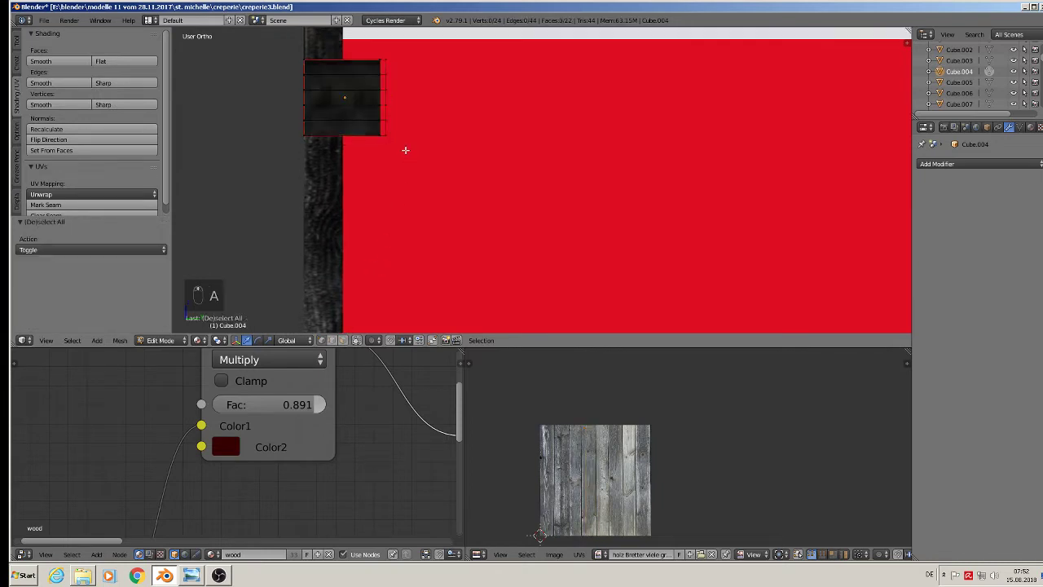
key(b)
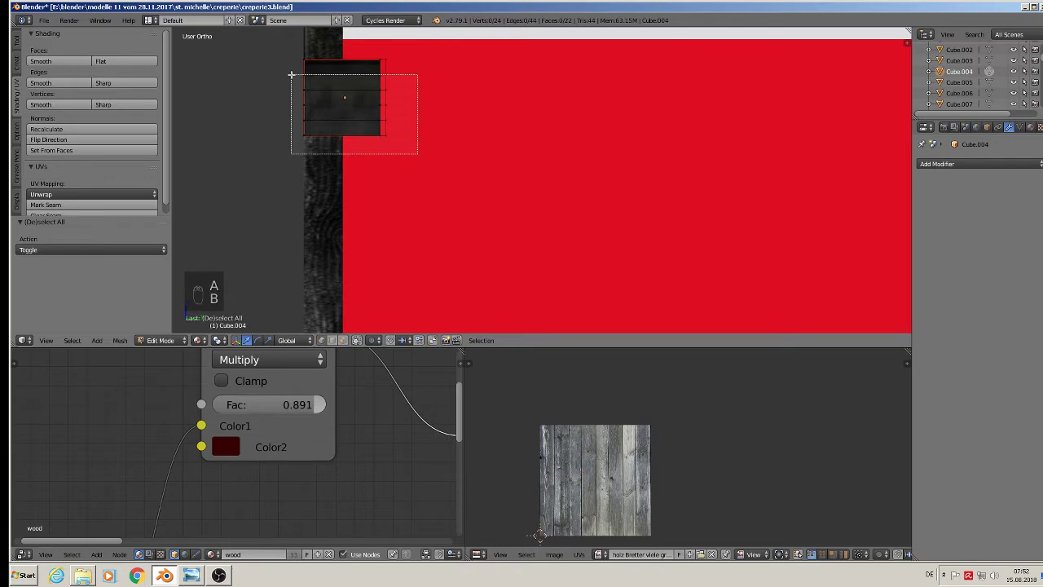
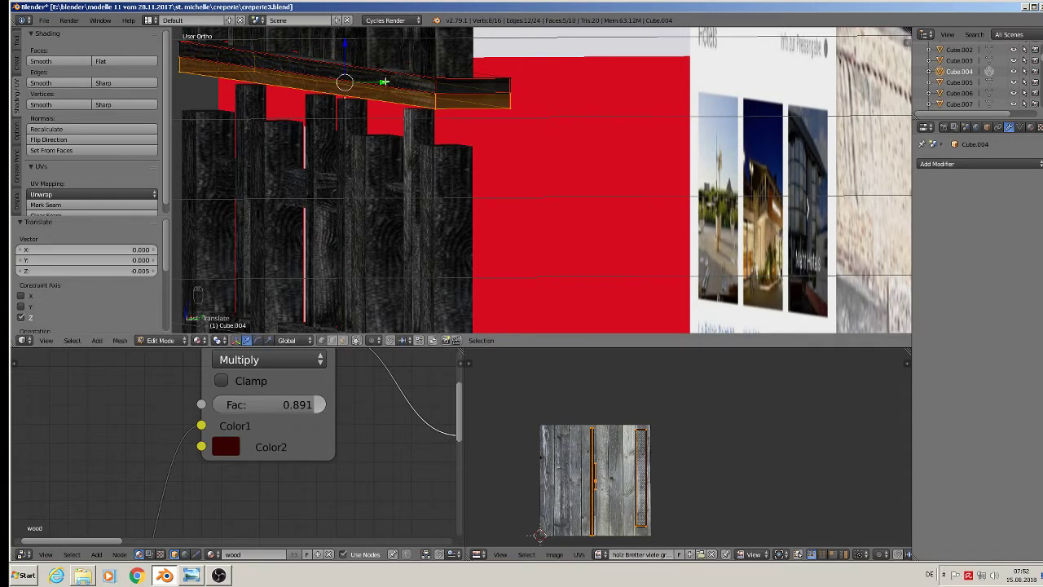
- Stack three stepped wooden layers below the beam end to form the corbel ledge, then finish editing
key(shift+d)
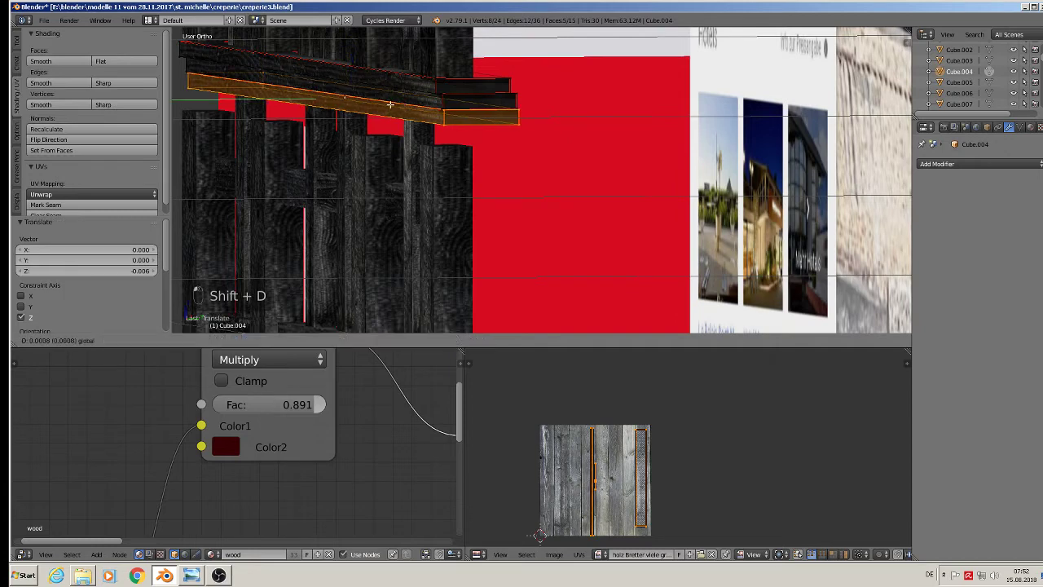
key(shift+d)
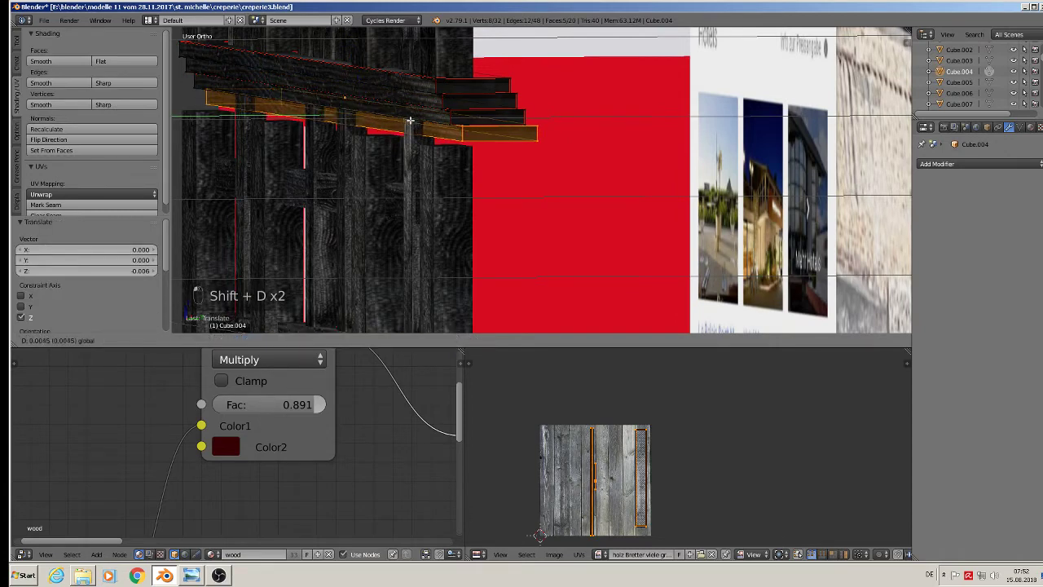
key(shift+d)
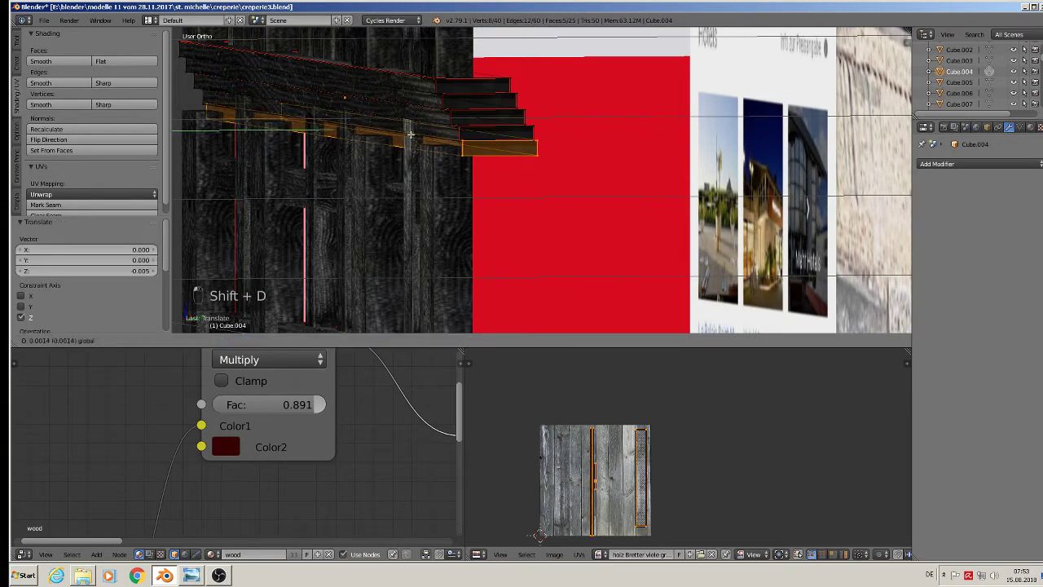
key(Tab)
key(a)
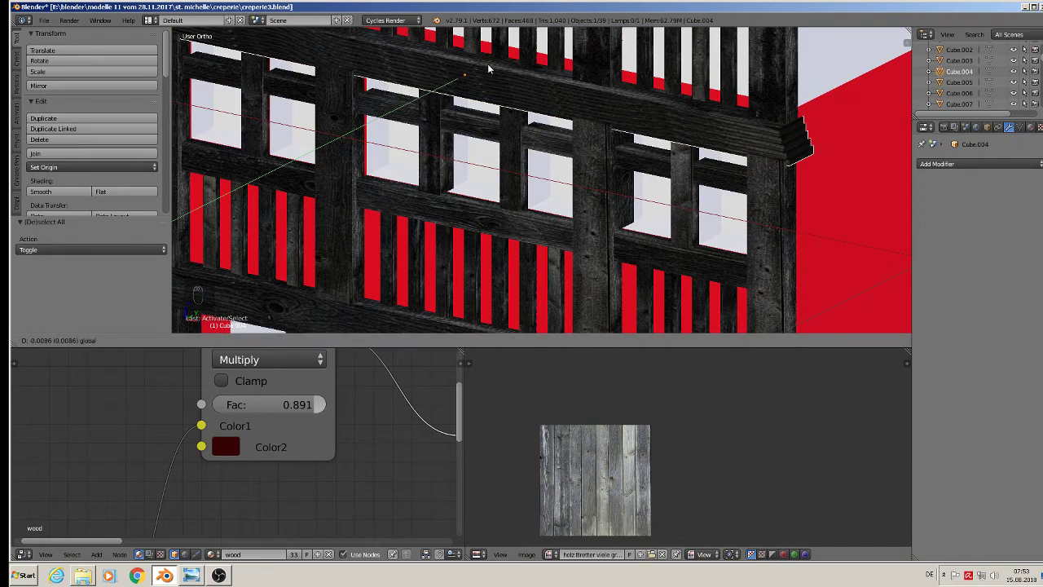
key(a)
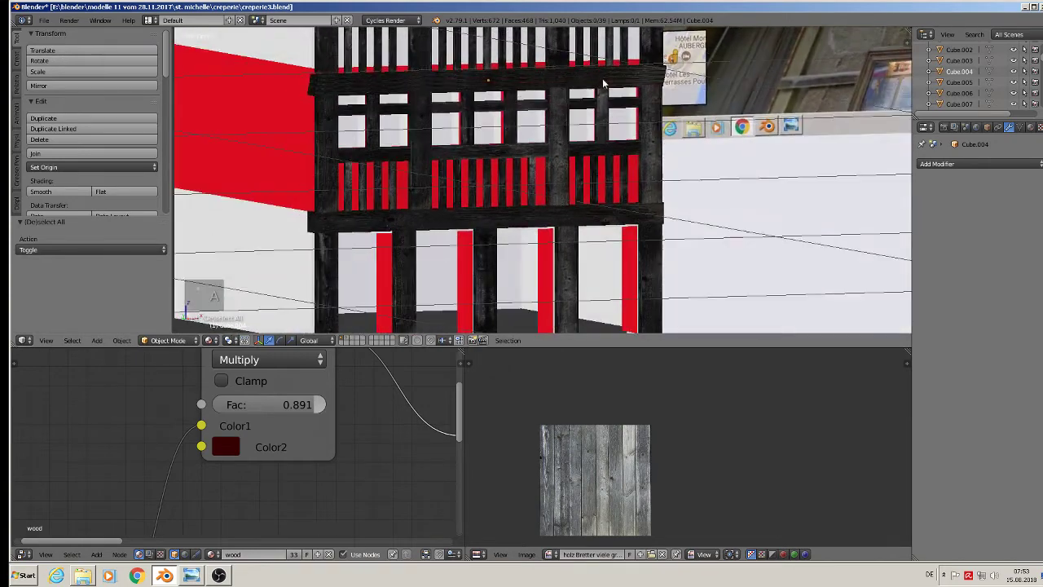
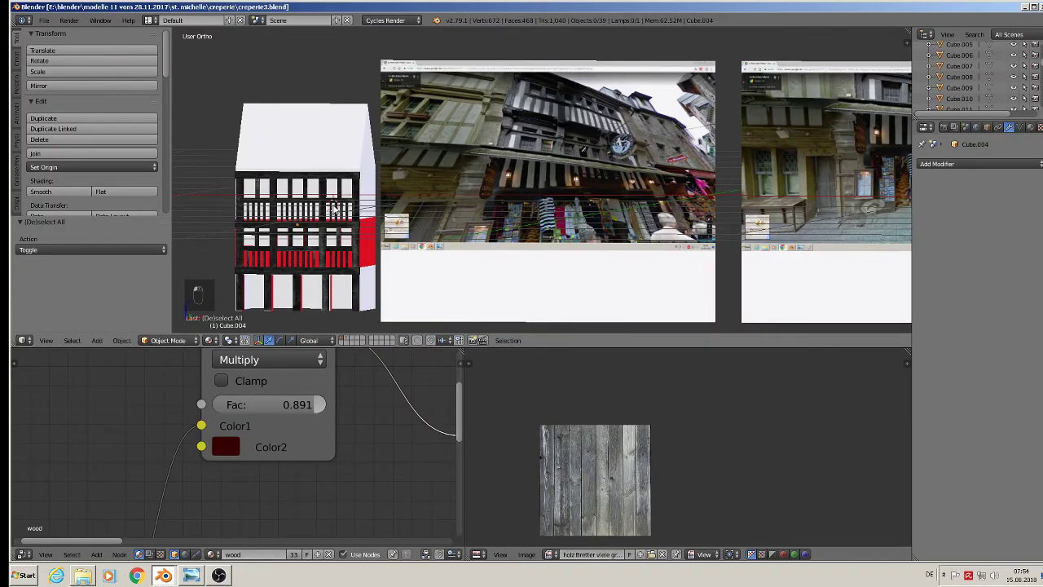
- Paste the copied decorative piece into the scene and assign it the wood material
key(ctrl+v)
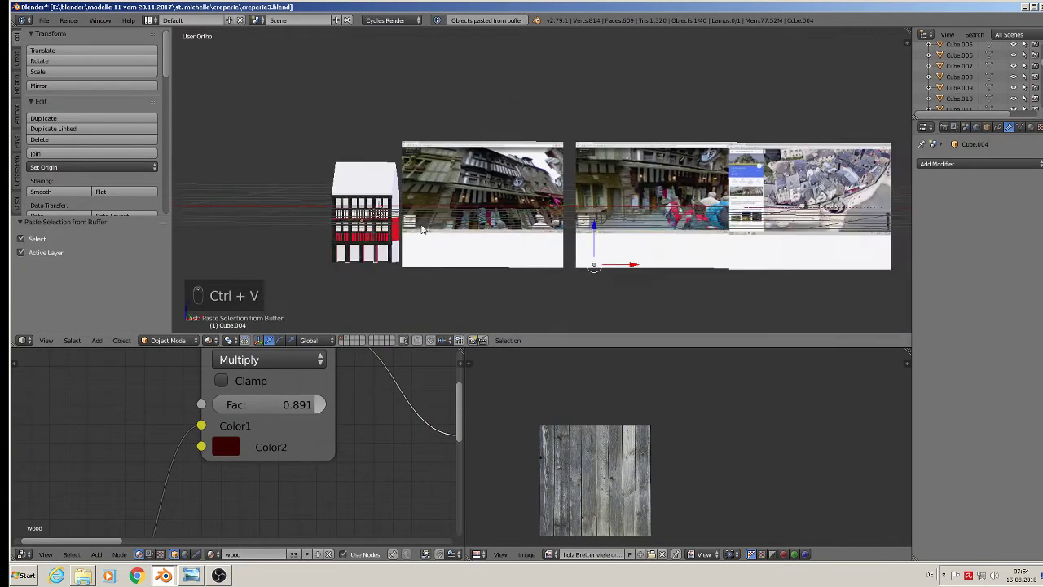
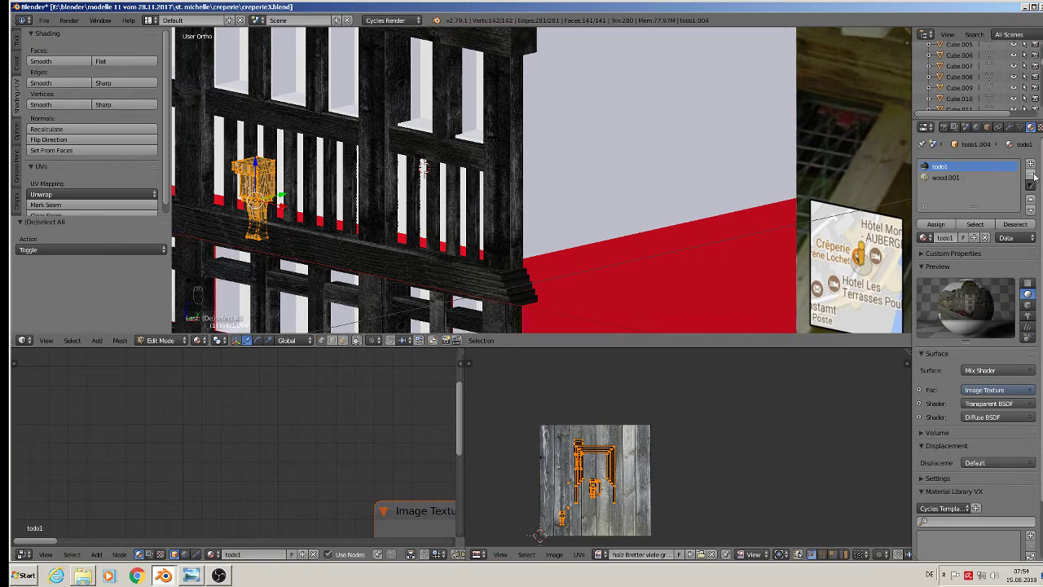
key(Tab)
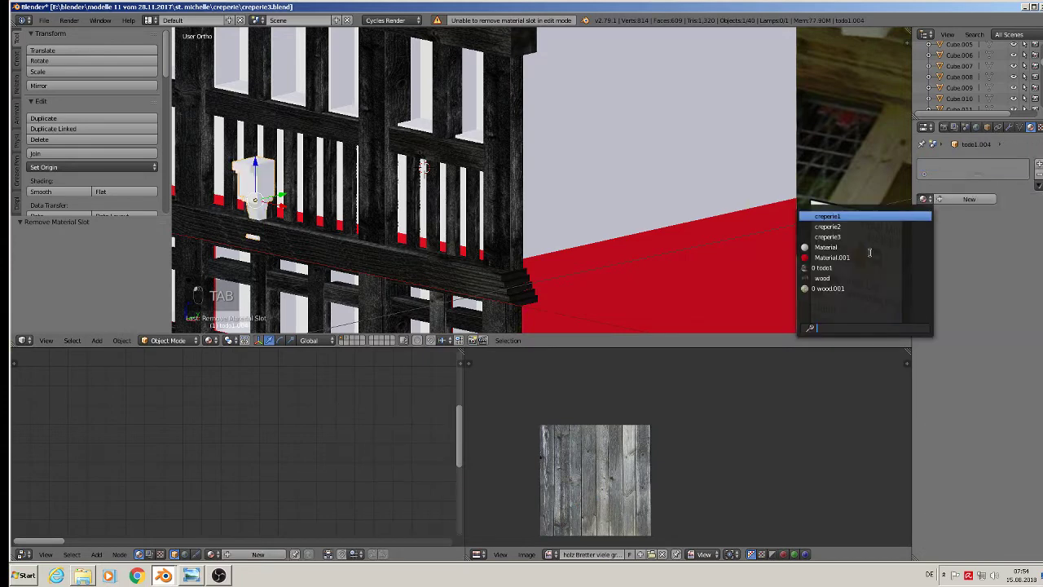
key(Tab)
key(Tab)
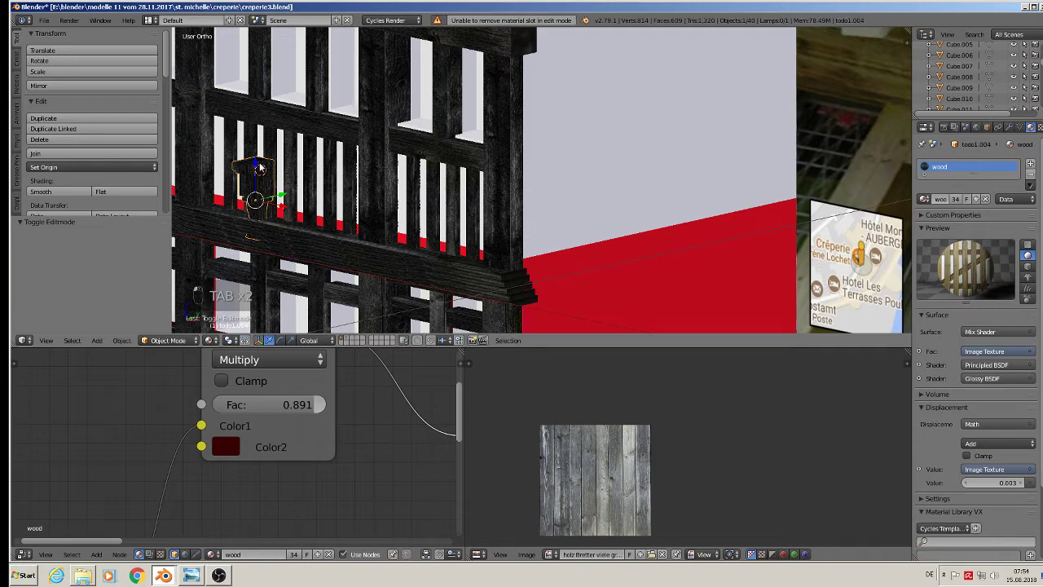
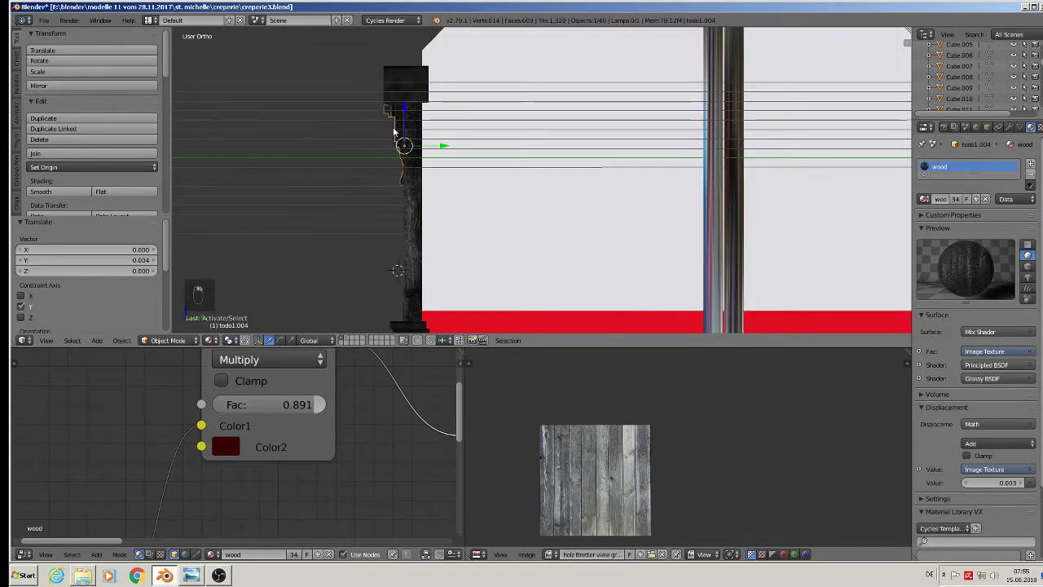
- Scale the dark wooden beam along Y so its depth fits against the facade
key(s)
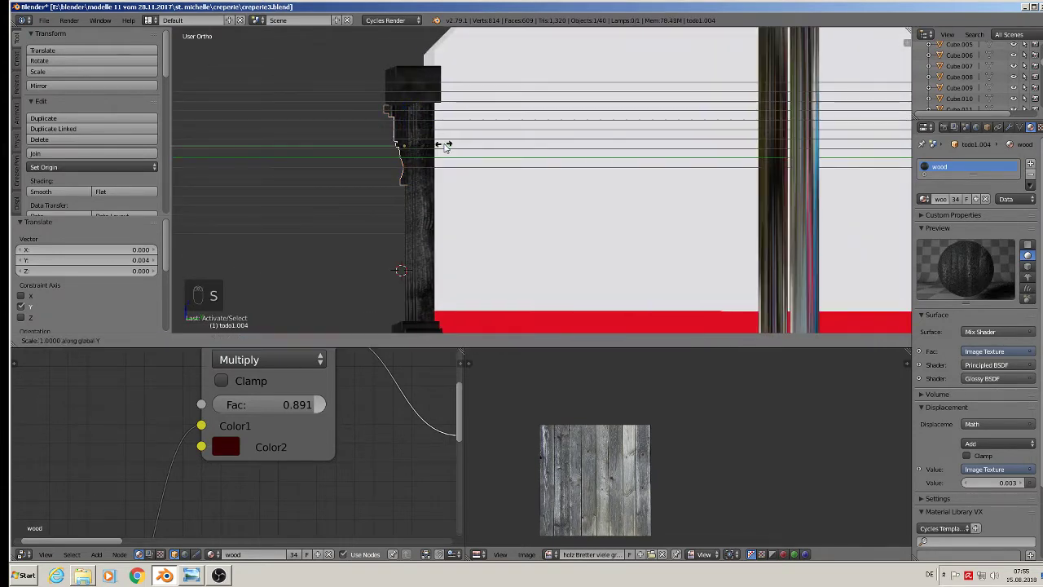
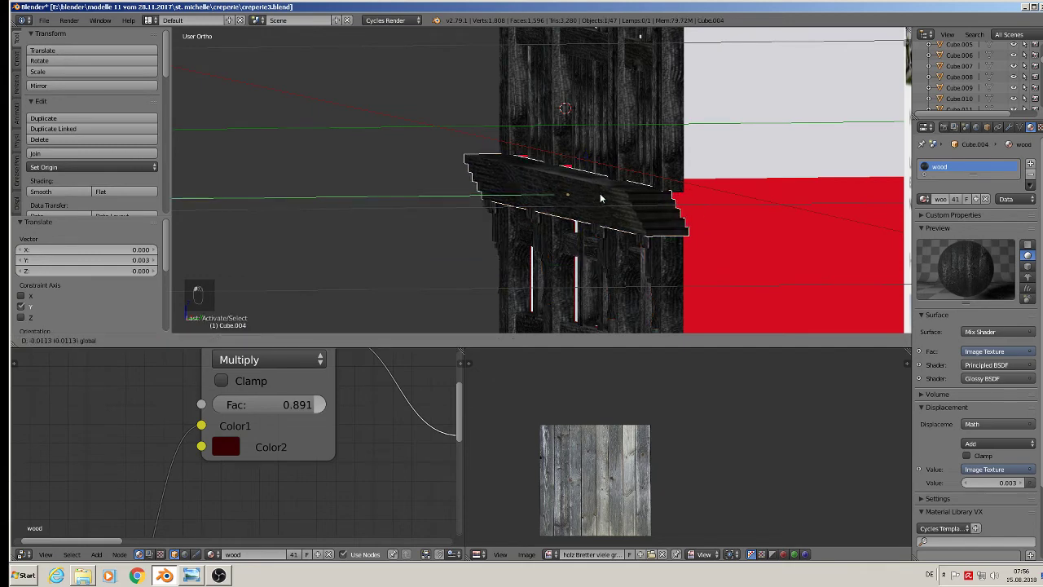
- Scale the stepped cornice ledge along Y so it projects further from the facade
key(s)
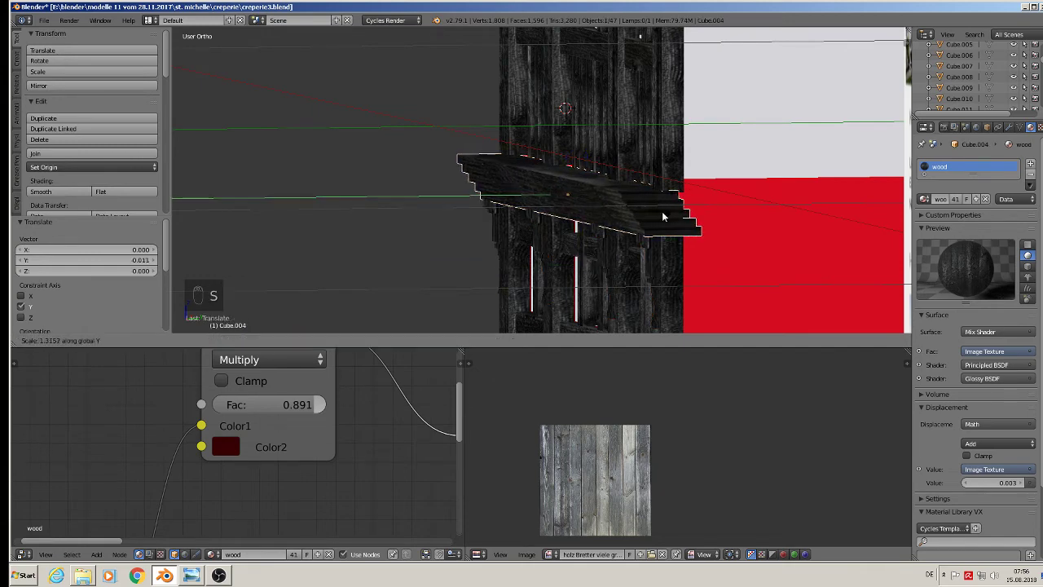
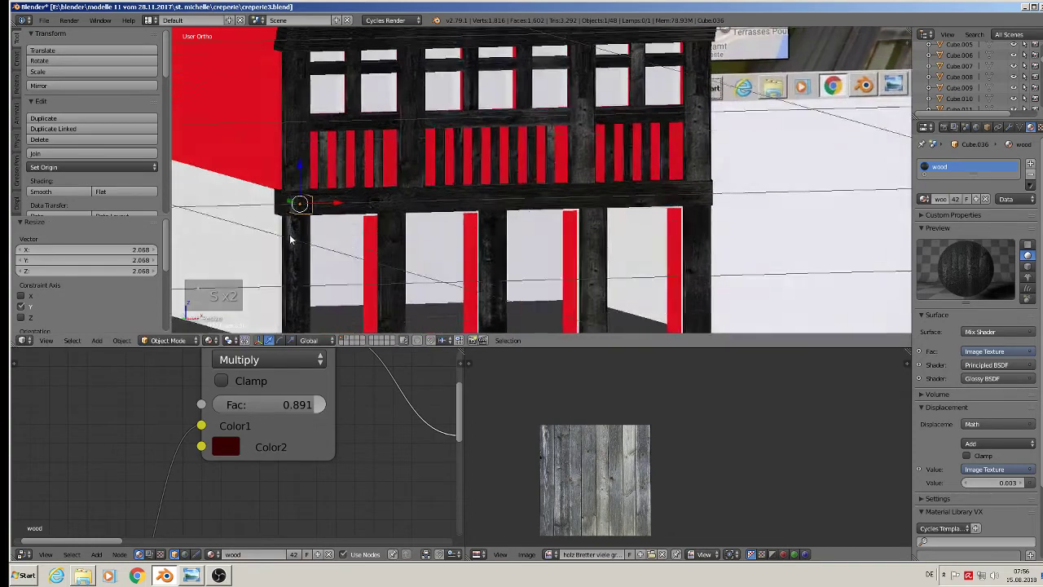
- Duplicate the small wooden block four times, one above each ground-floor post, and deselect
key(shift+d)
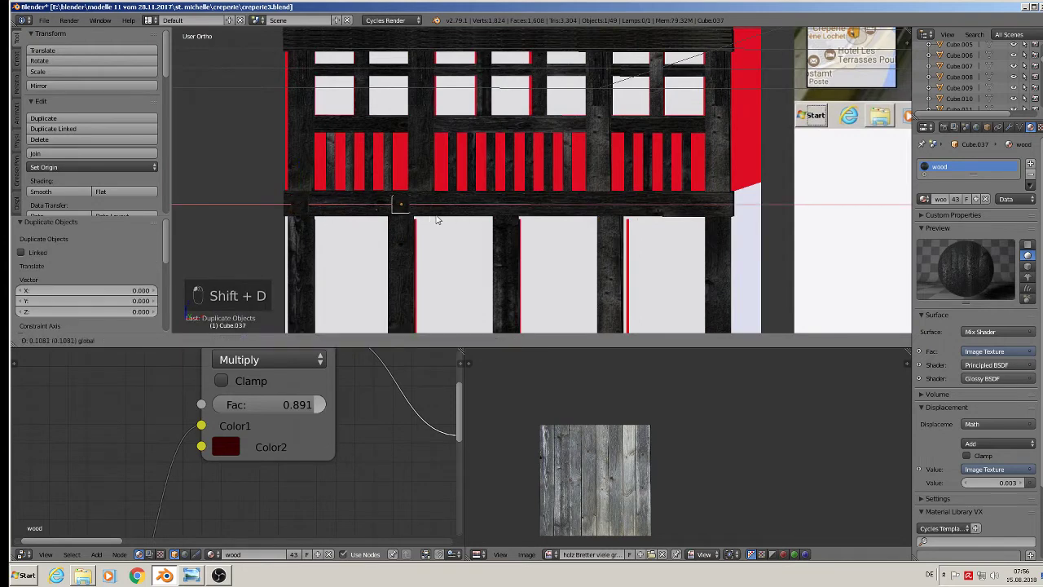
key(shift+d)
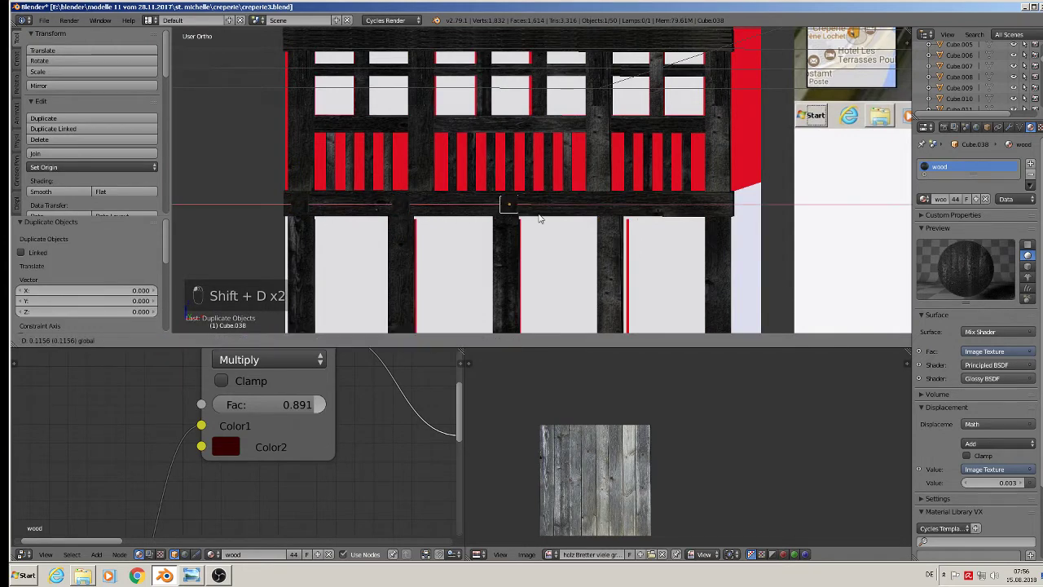
key(shift+d)
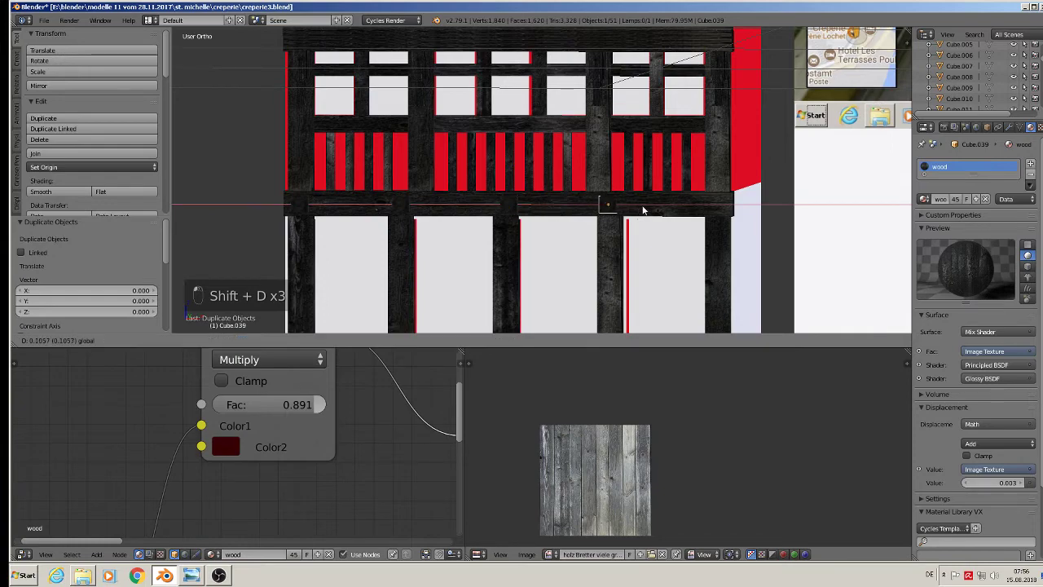
key(shift+d)
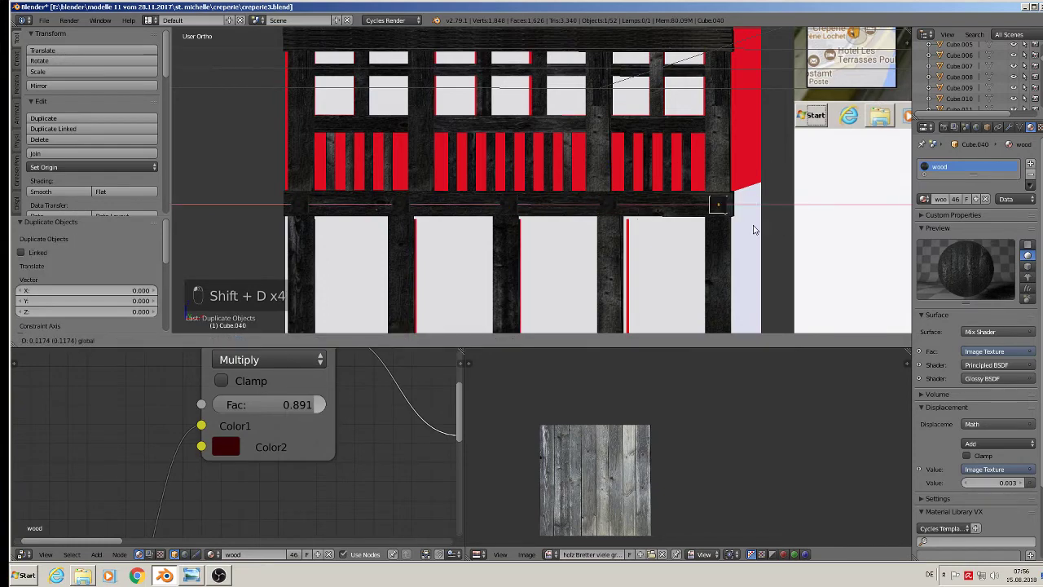
key(a)
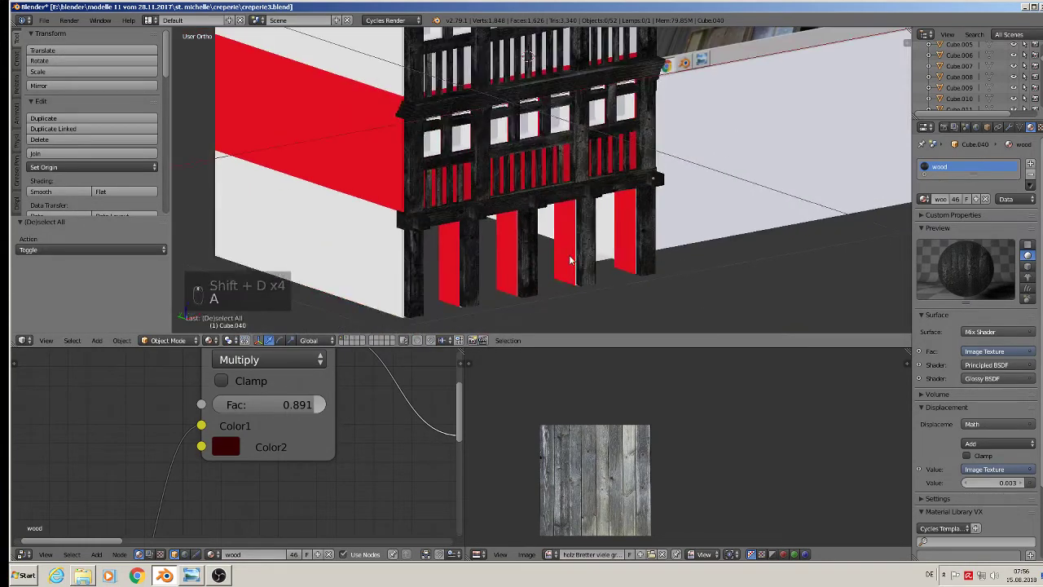
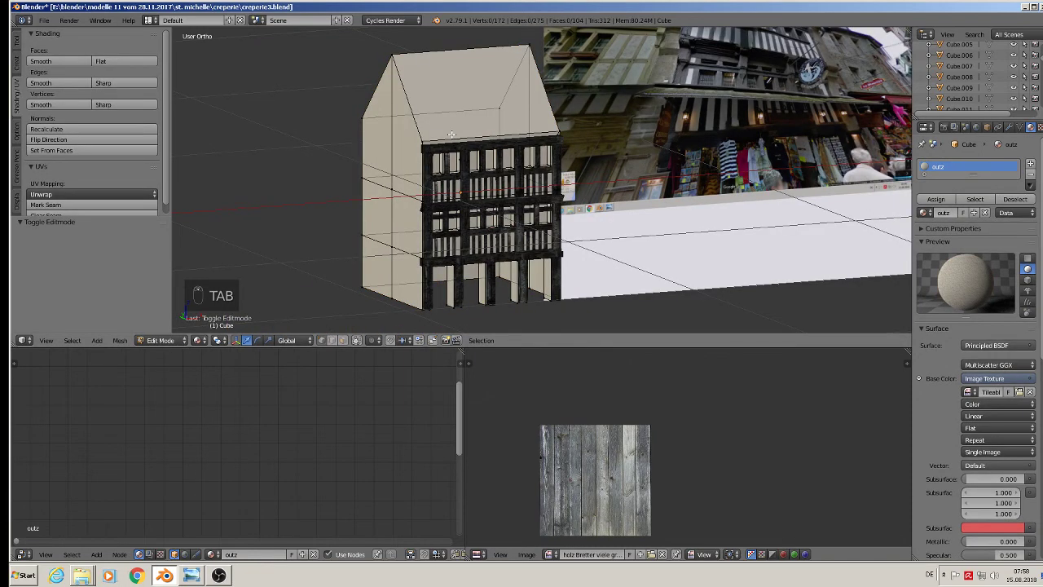
- Select all faces of the house body to receive the plaster image-texture material
key(a)
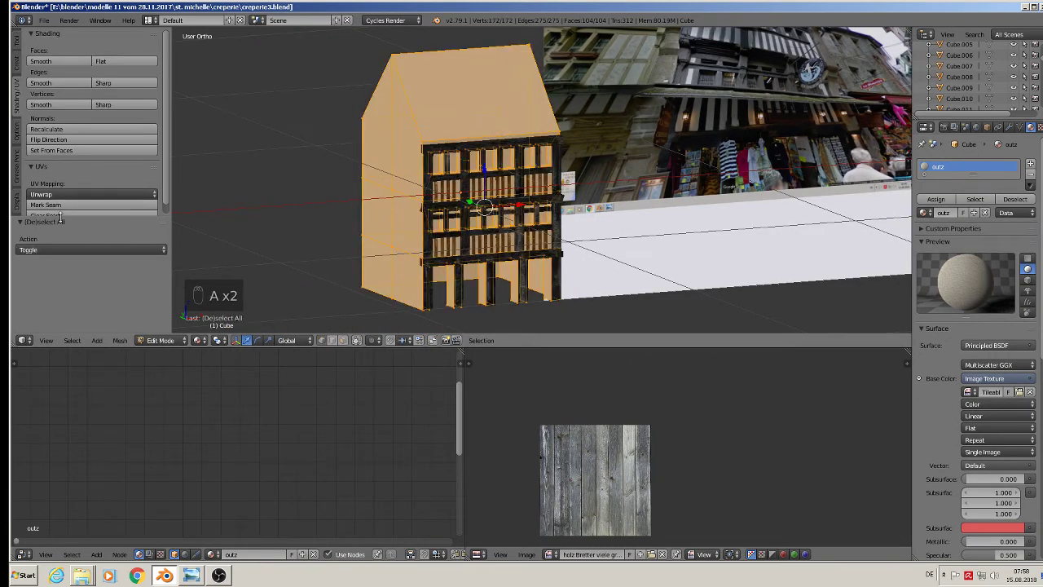
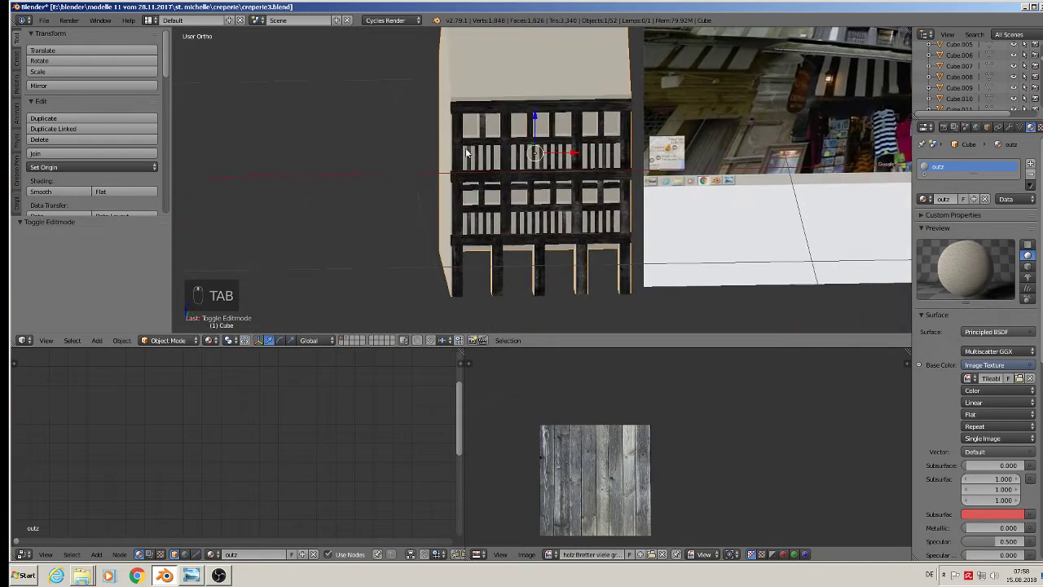
- Unwrap the house body's faces and enlarge the UVs so the plaster texture tiles finer
key(Tab)
key(a)
key(u)
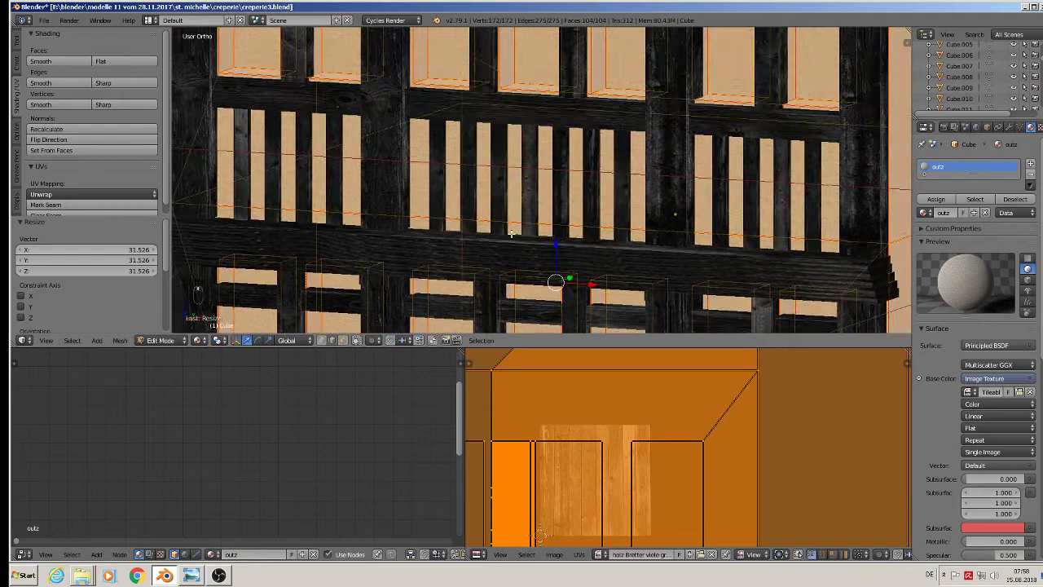
key(s)
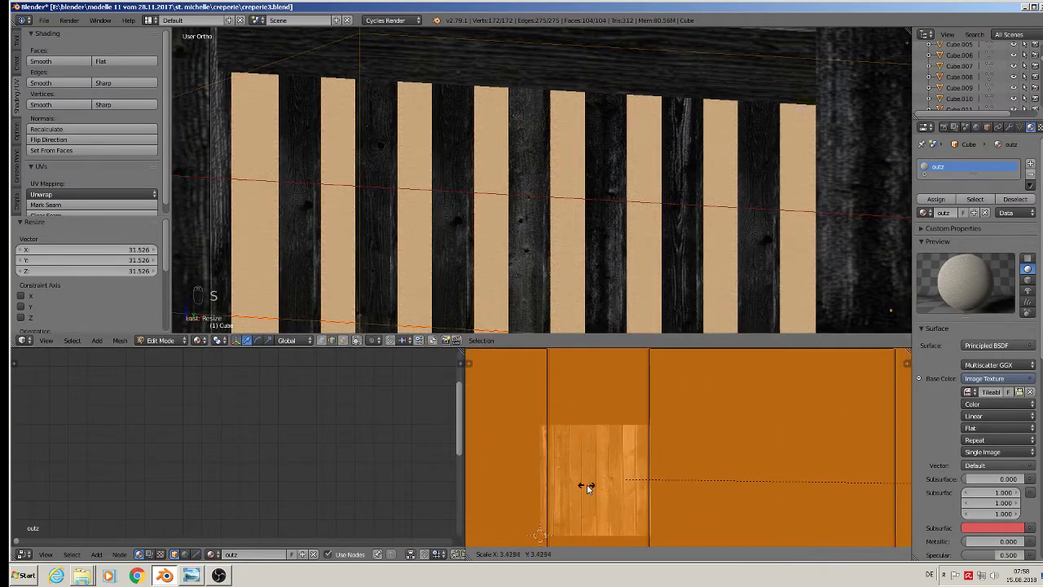
key(Tab)
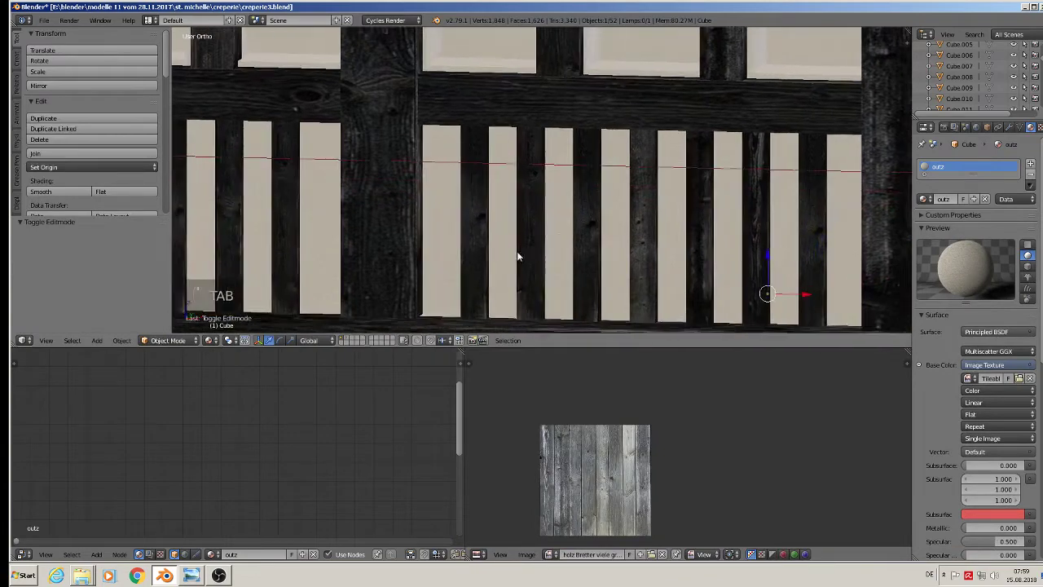
key(a)
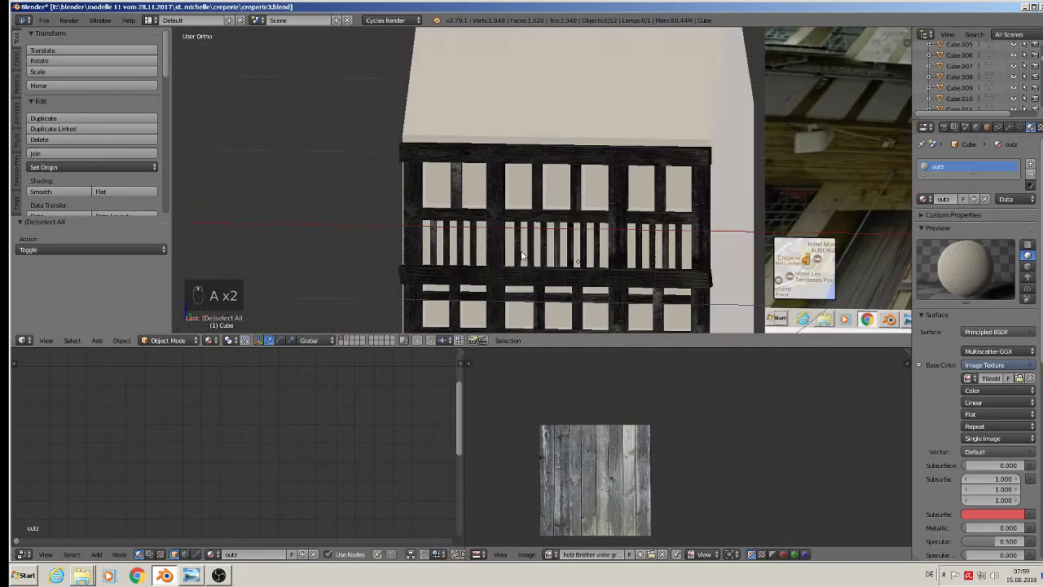
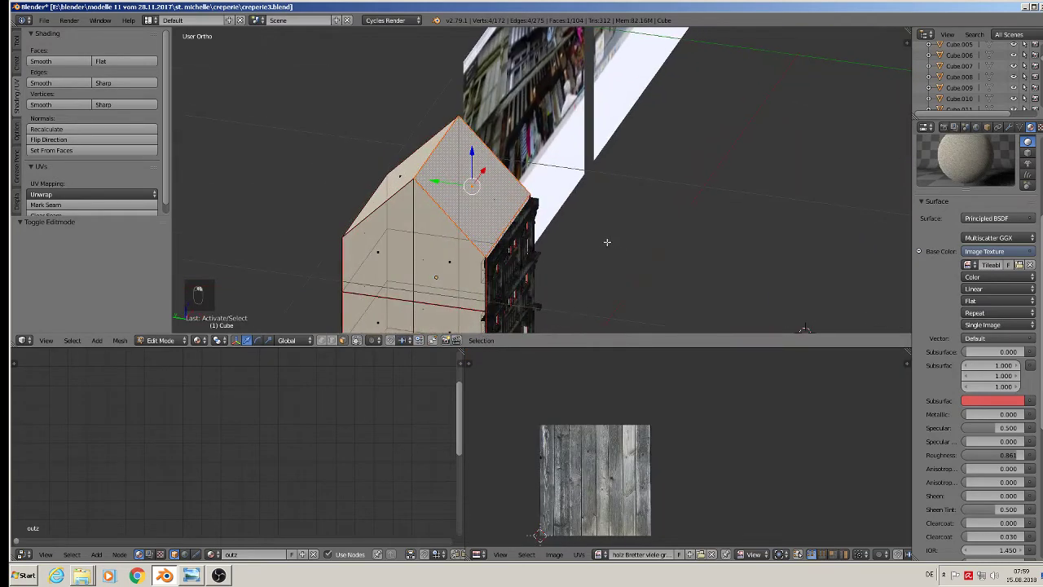
- Project the roof faces' UVs from front view so the shingle texture covers them finely
key(KP_1)
key(u)
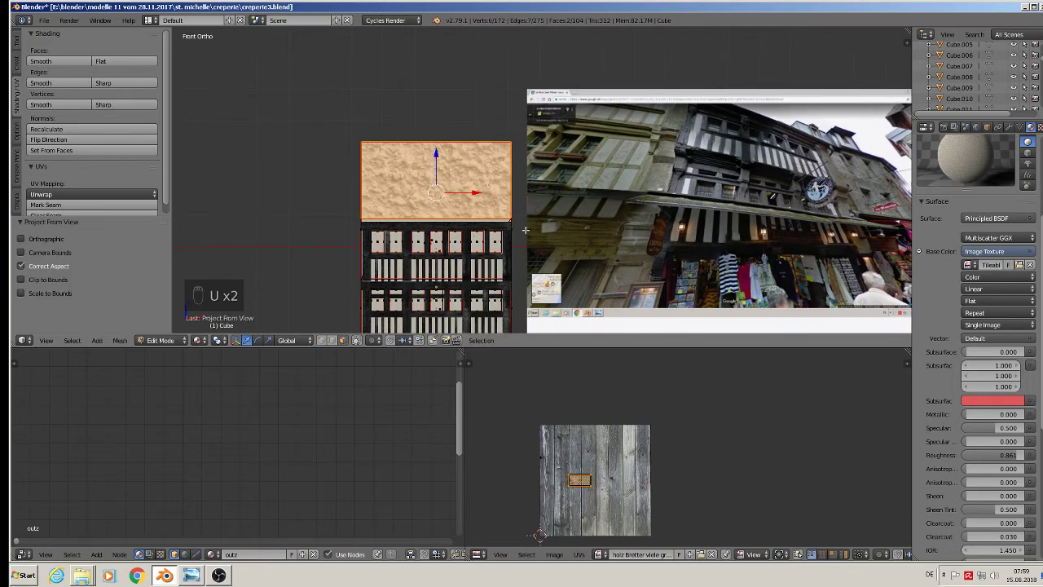
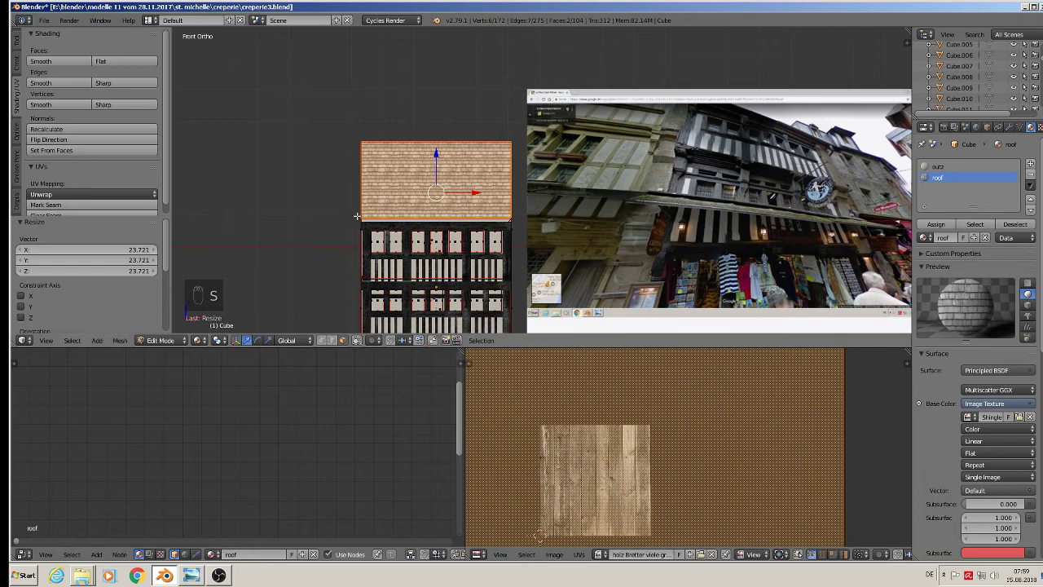
key(Tab)
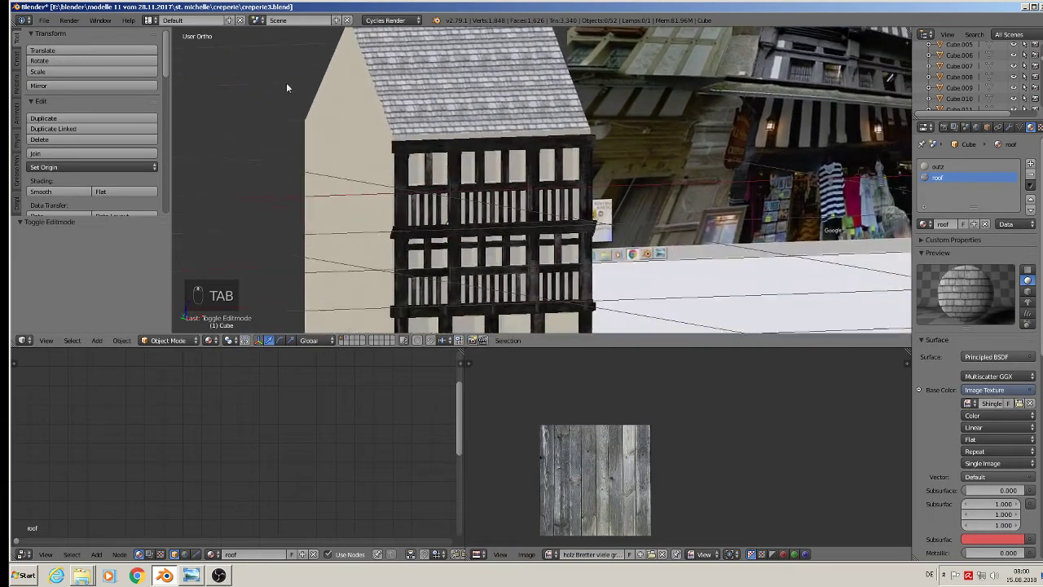